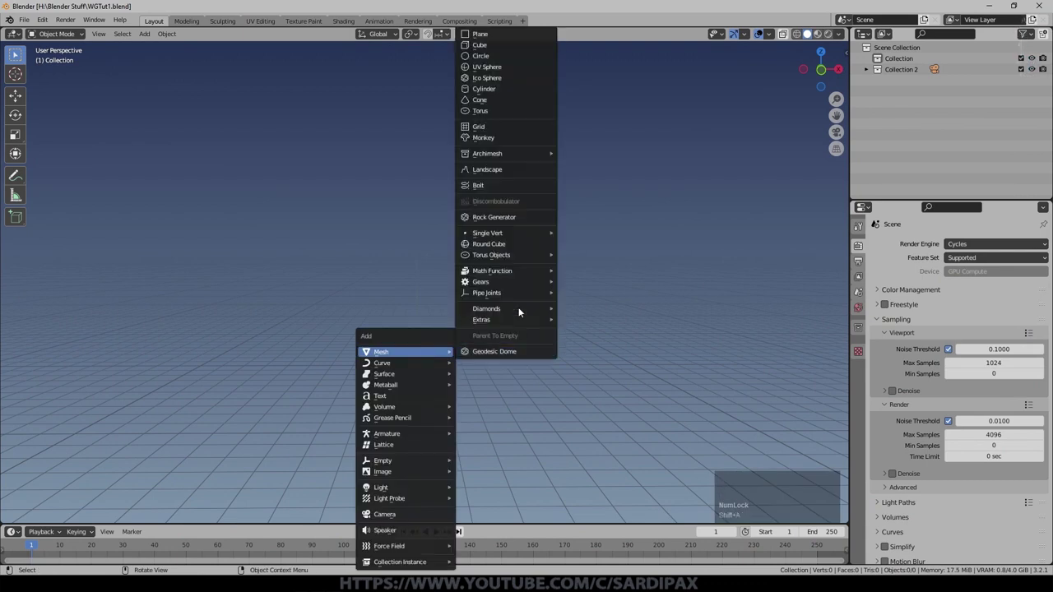
Step: Add a circle mesh and extrude it in front view into a 2 m wide, 6 cm thick disc
left_click(485, 63)
key("KP_5")
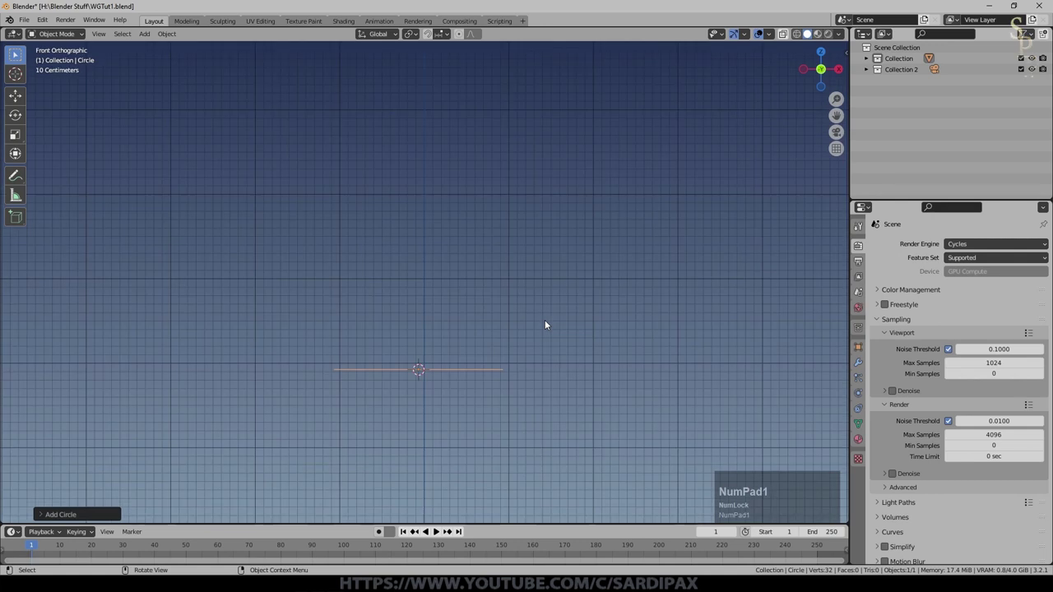
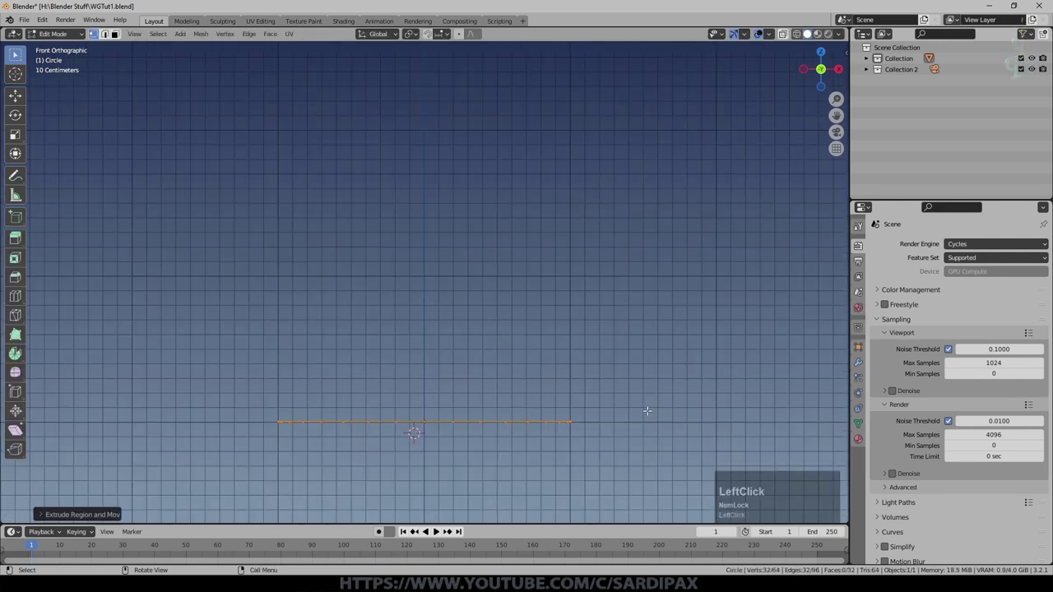
key("g")
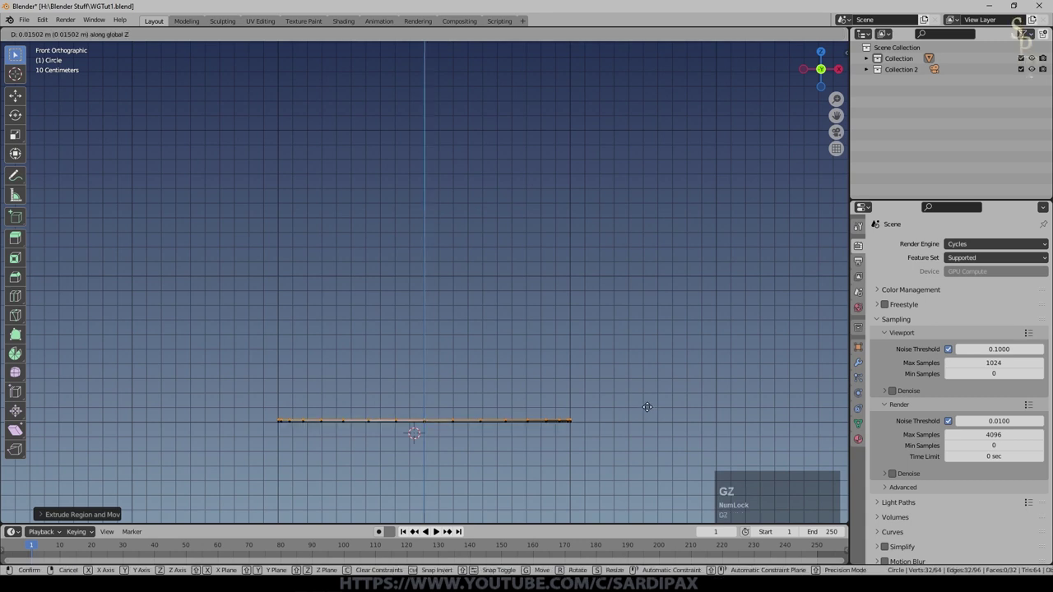
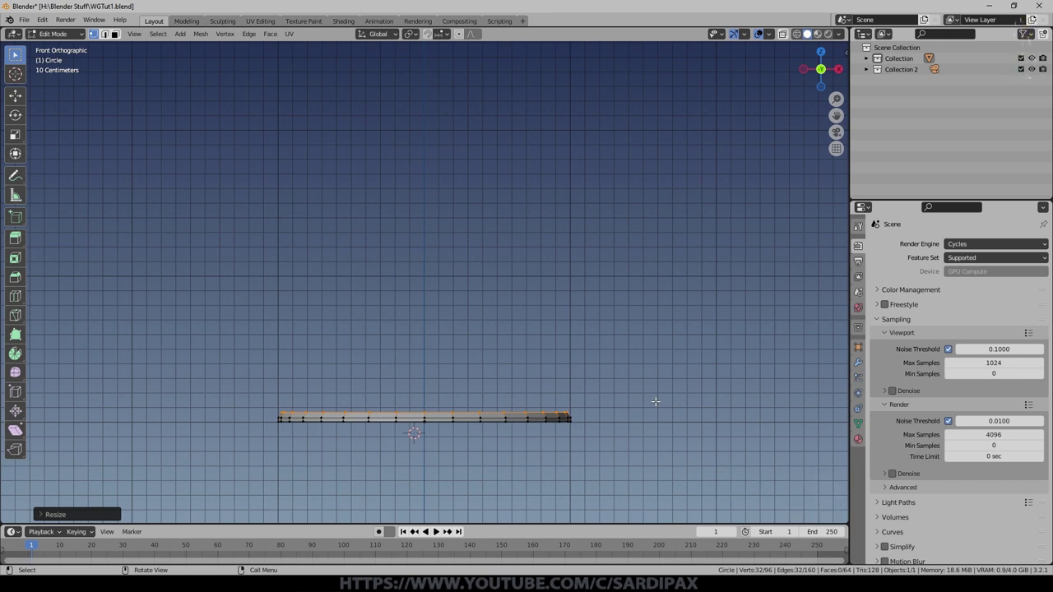
key("n")
key("Tab")
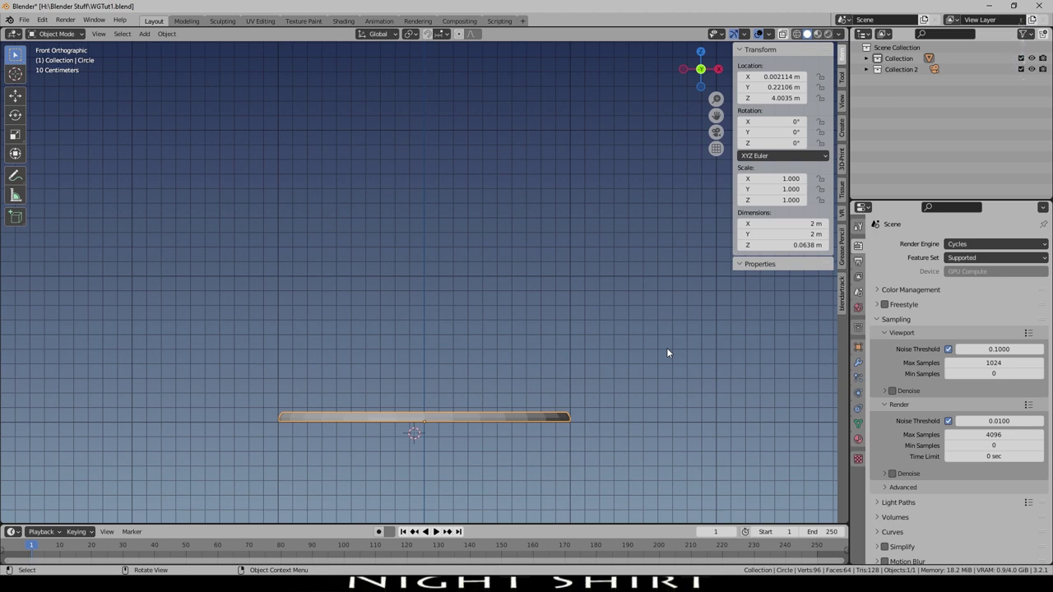
Step: Extrude the disc's inner ring upward about 13 cm from front view to start the stem
key("Tab")
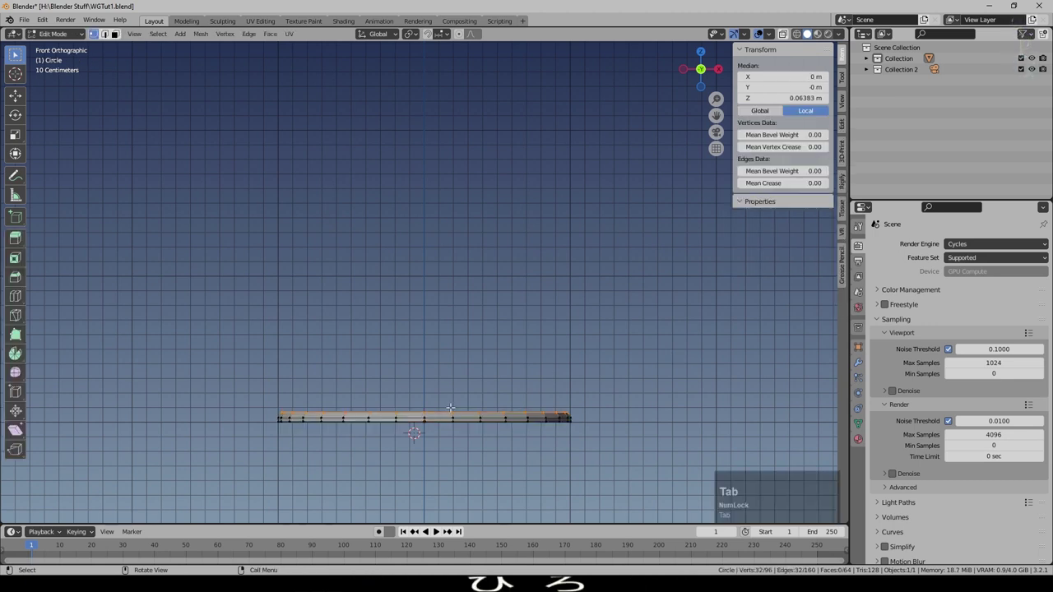
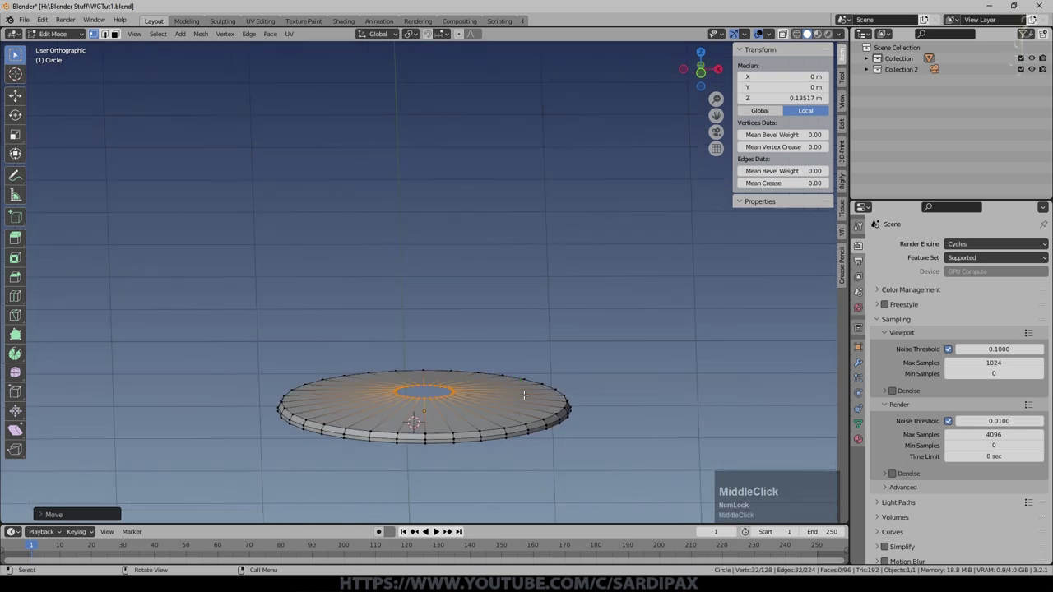
key("KP_1")
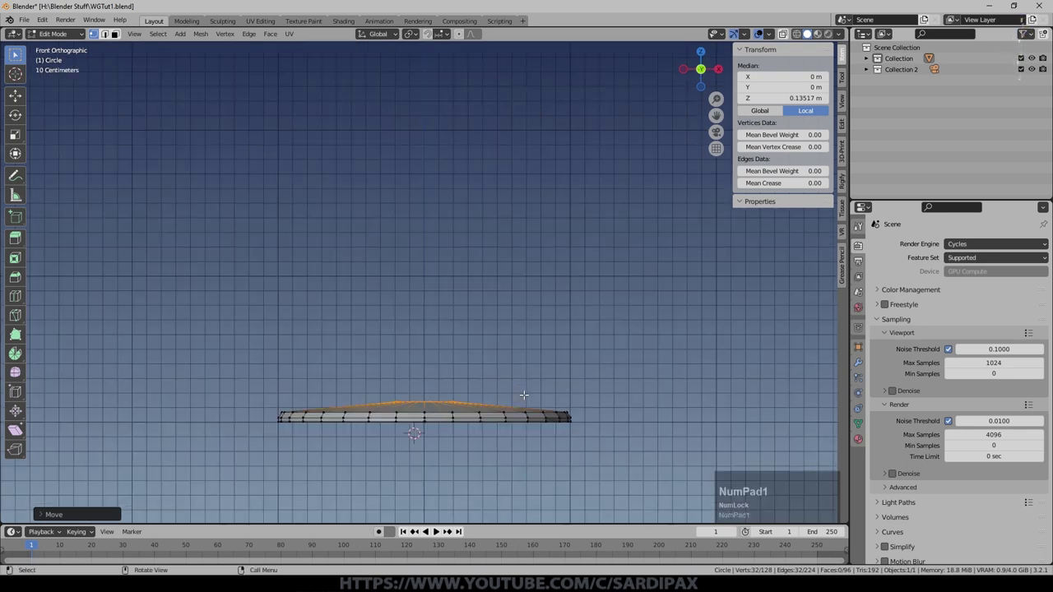
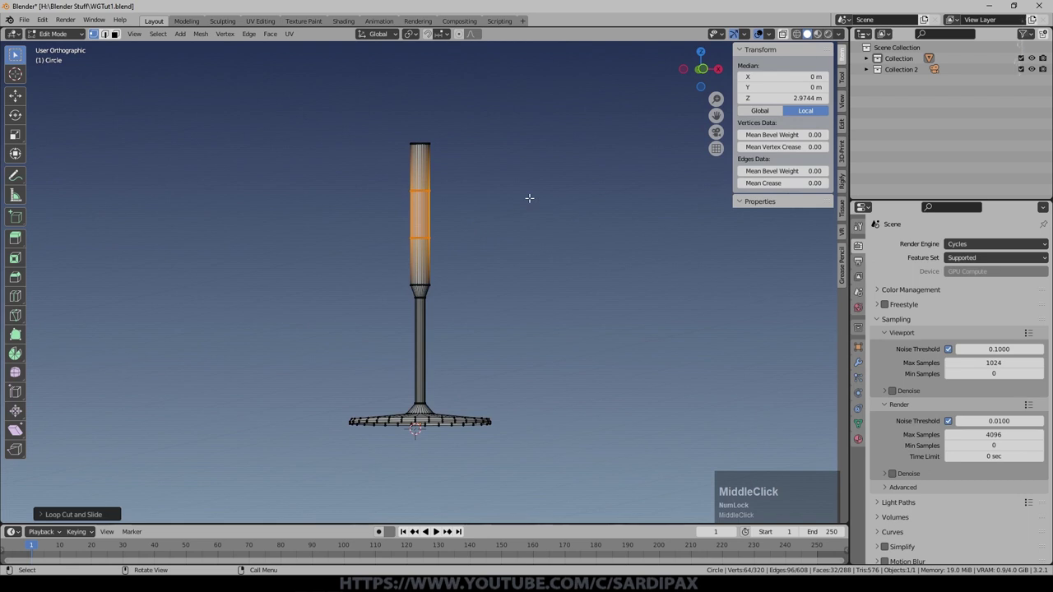
Step: Widen the stem's middle loops with S, Shift+Z to form a knob without changing height
key("s")
key("shift+z")
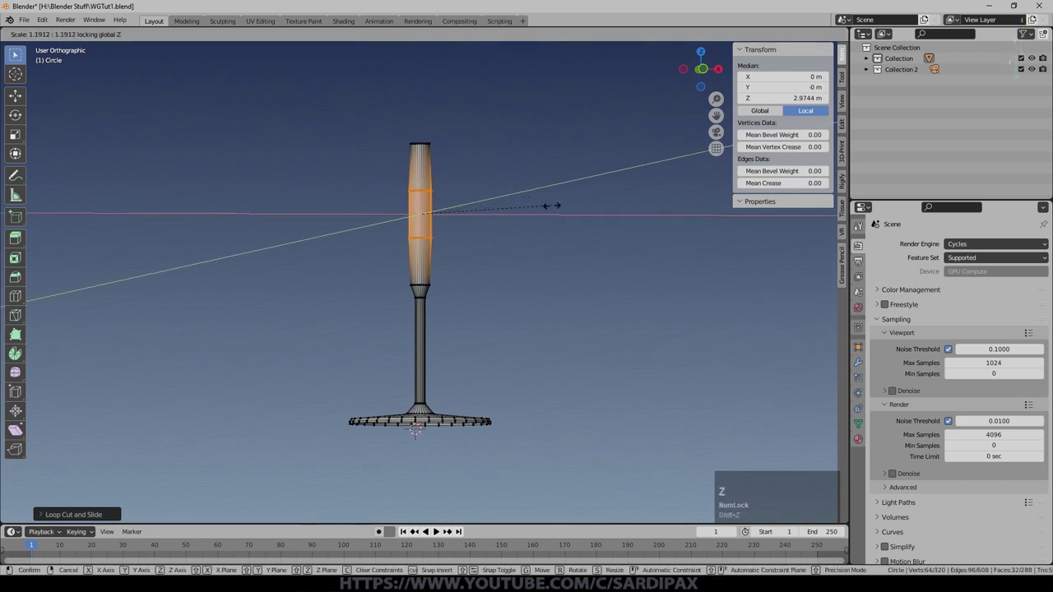
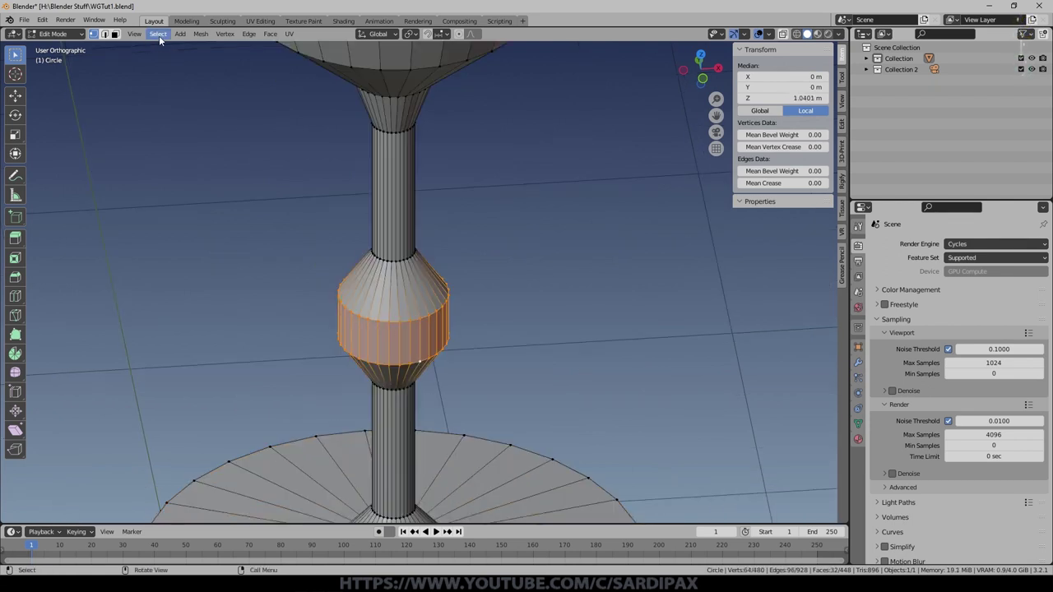
Step: Checker-deselect the knob ring and scale the remaining vertices outward into ridges
left_click(162, 36)
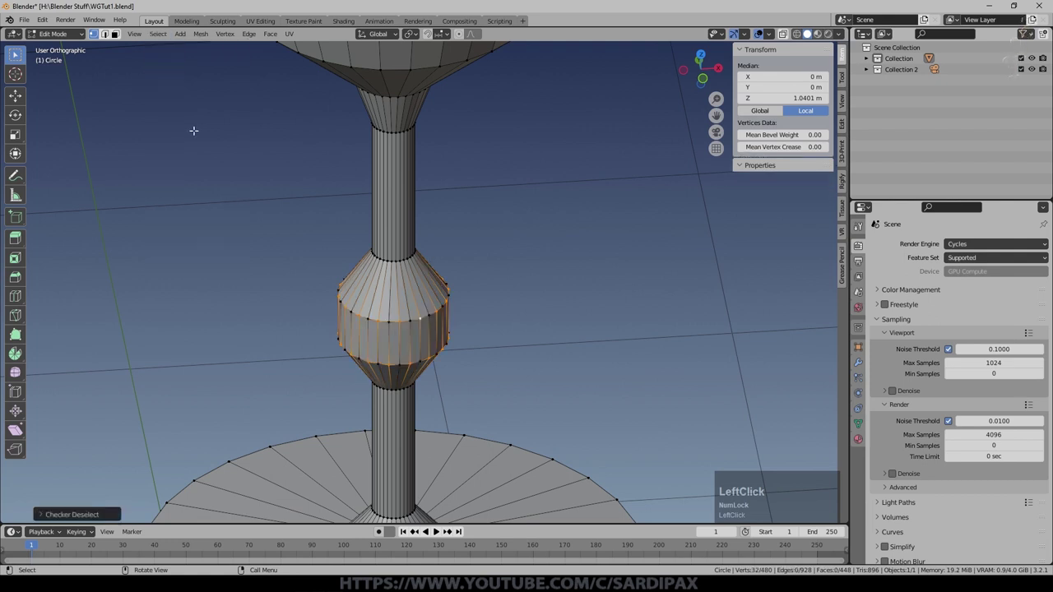
key("s")
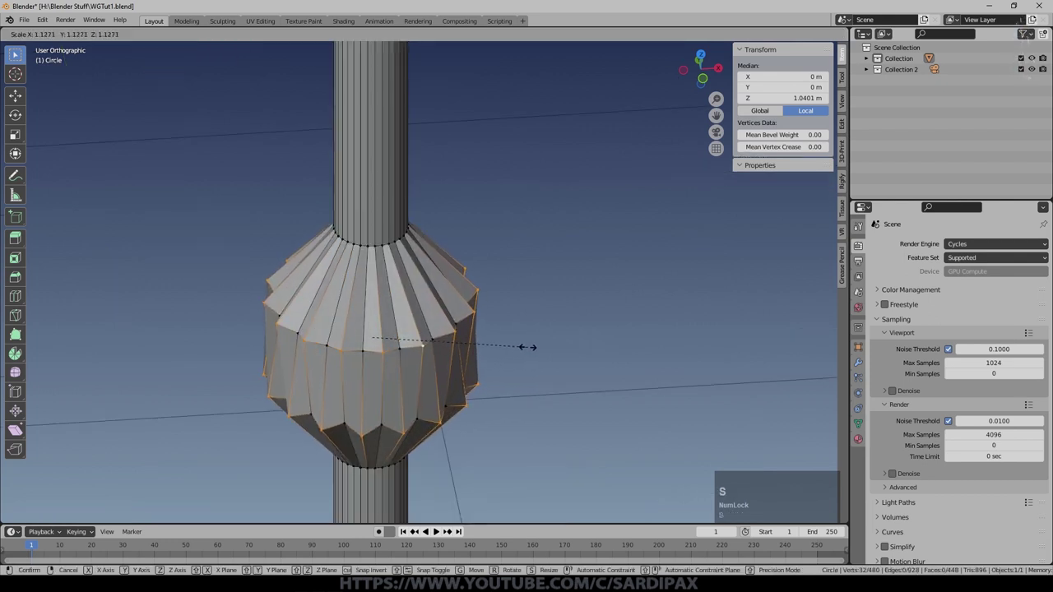
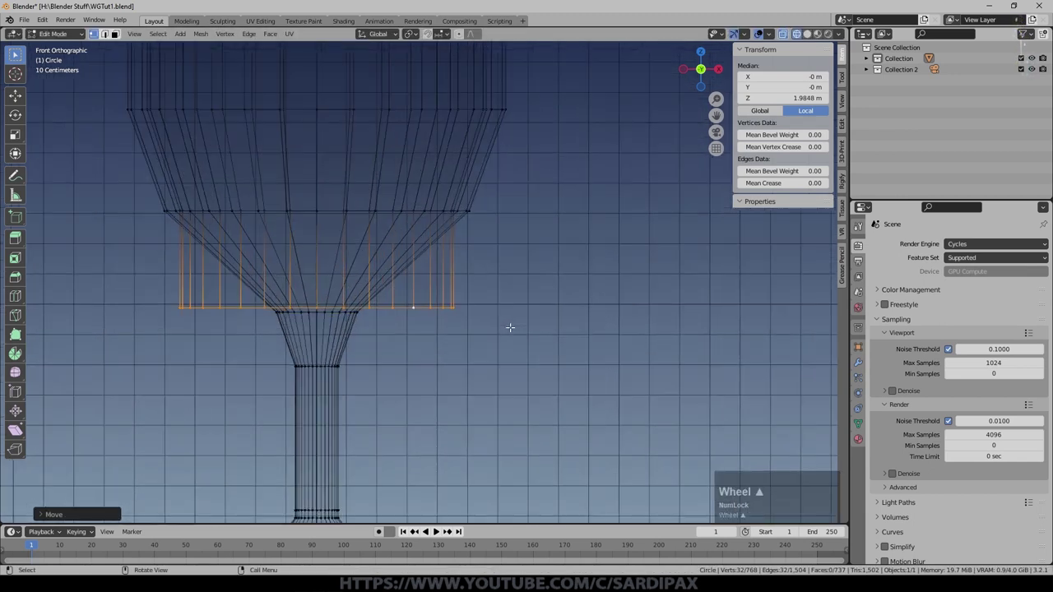
Step: Move the cup's inner wall down along Z and shrink its bottom ring toward the stem
key("g")
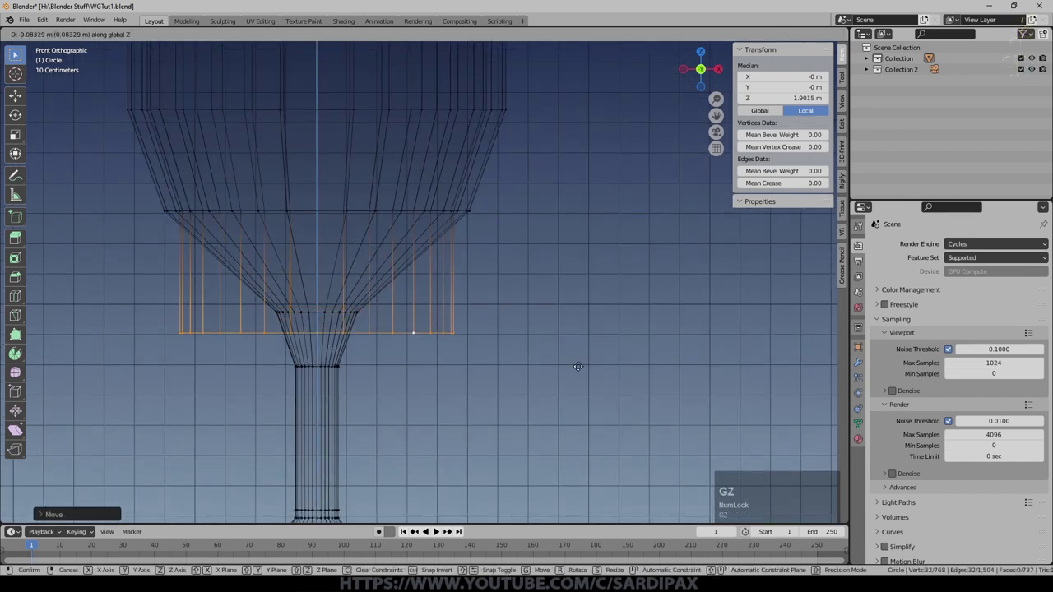
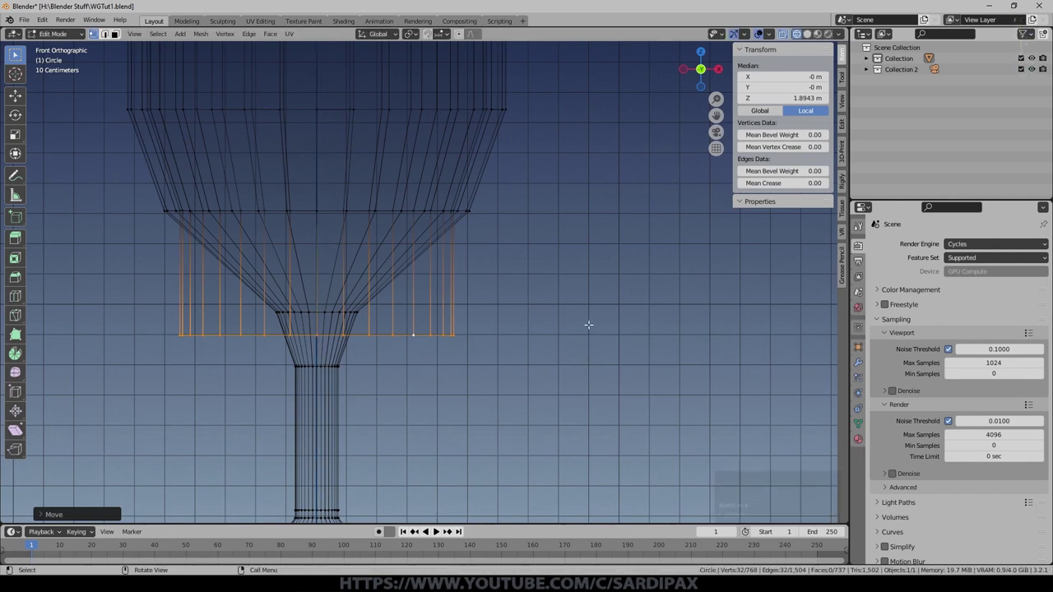
key("s")
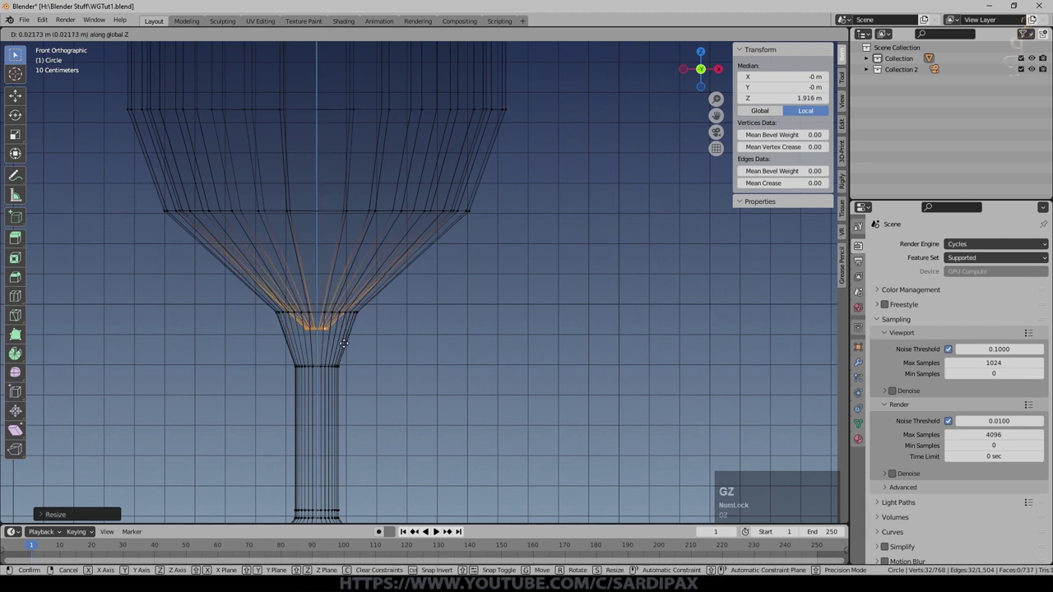
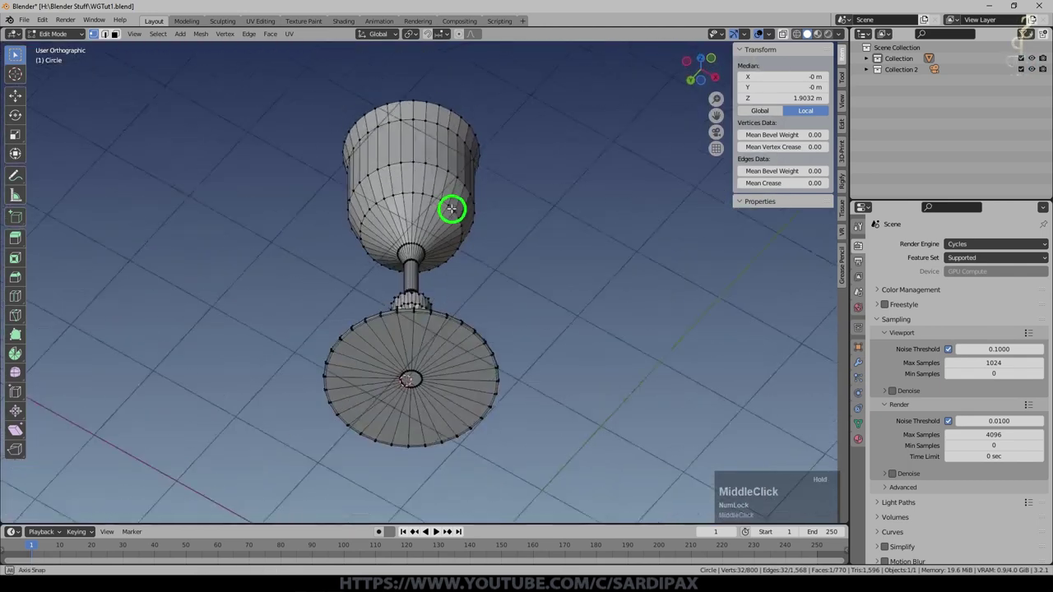
Step: Leave Edit Mode, inspect the goblet and apply Shade Smooth to it
key("Tab")
middle_click(505, 237)
scroll("up", 3)
middle_click(468, 238)
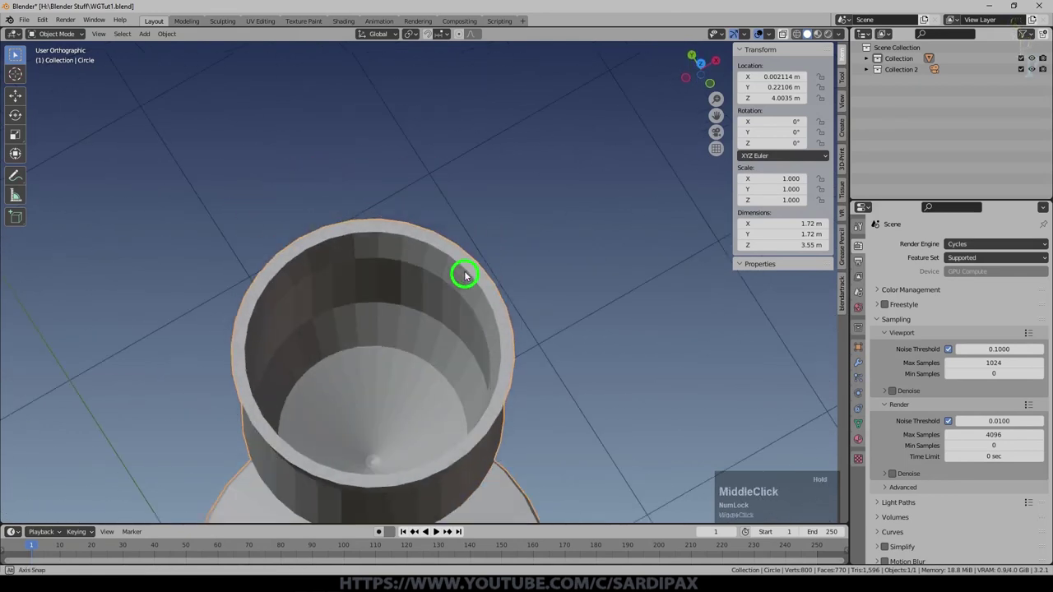
scroll("down", 3)
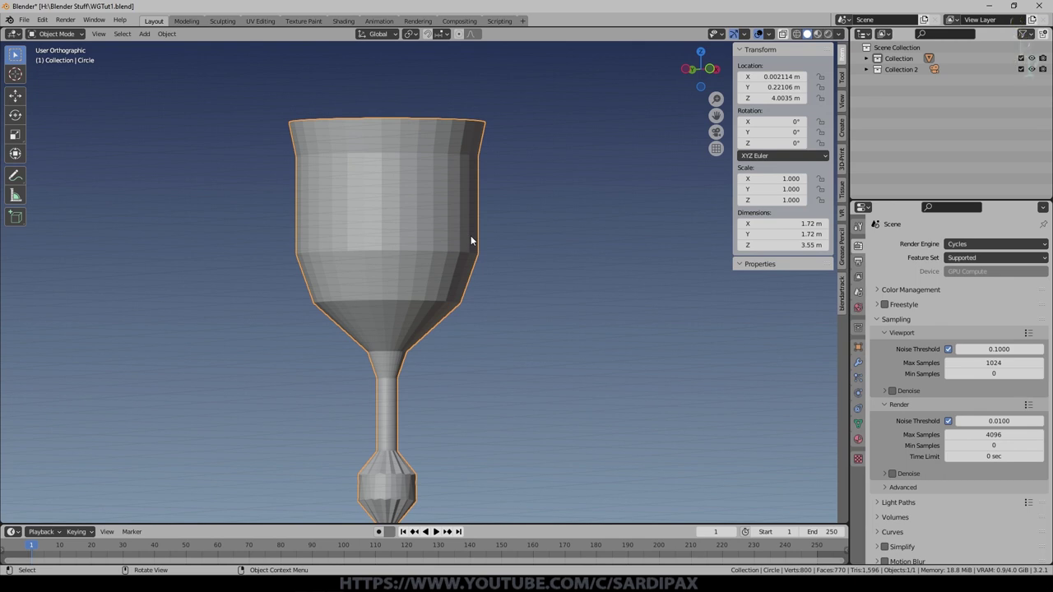
key("n")
left_click(460, 204)
Step: Set the goblet's viewport shading colour to red and check its underside
middle_click(435, 183)
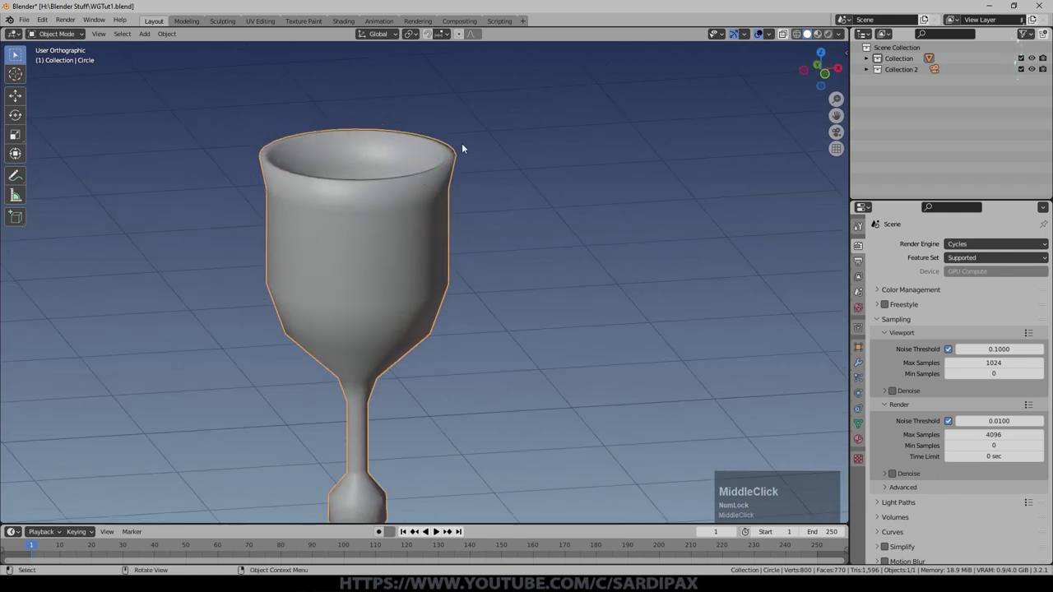
right_click(376, 247)
middle_click(743, 62)
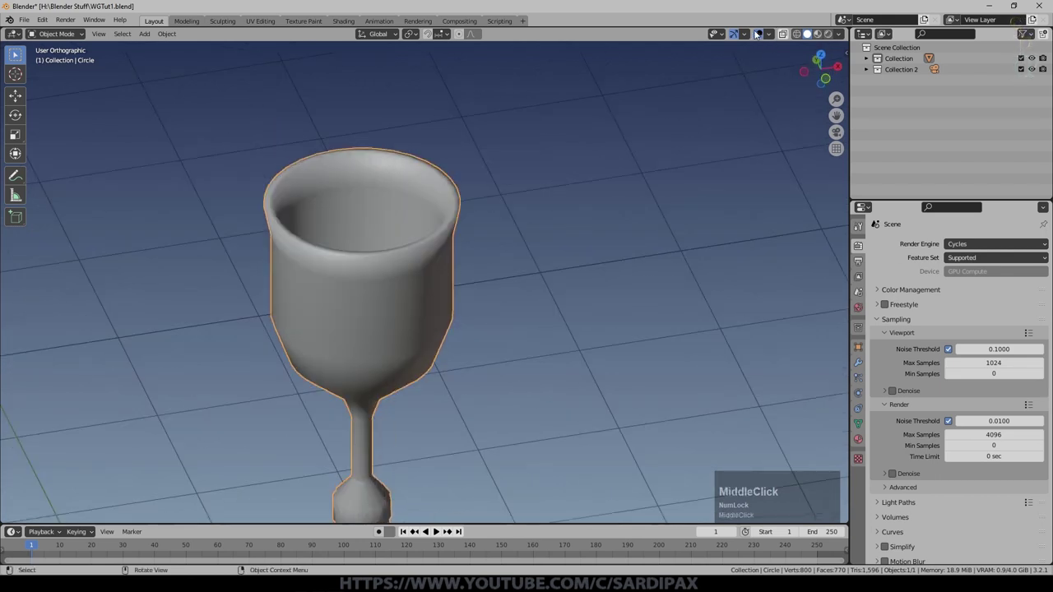
left_click(748, 36)
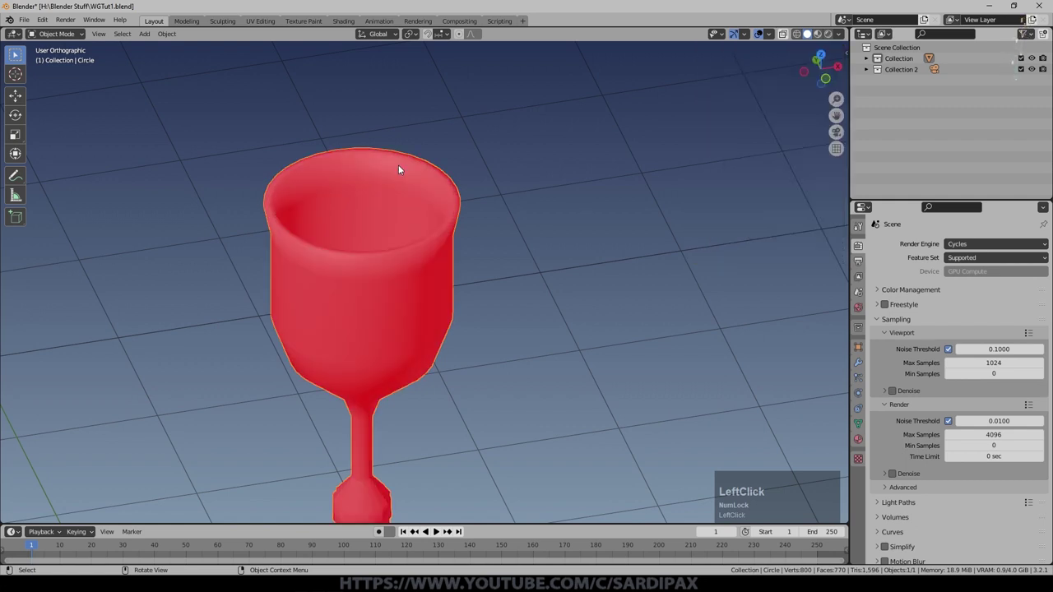
middle_click(406, 164)
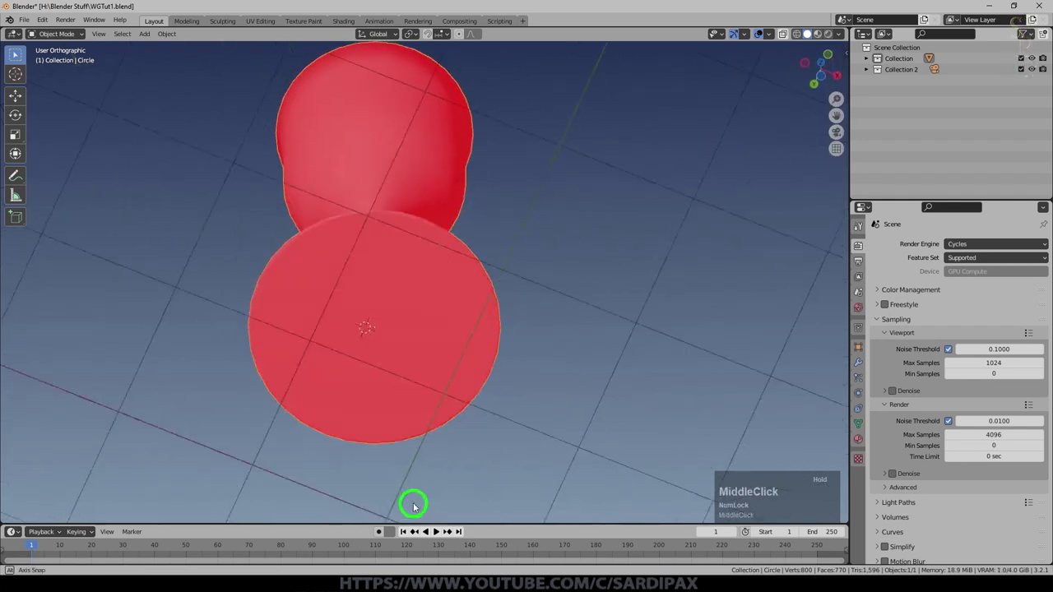
scroll("down", 3)
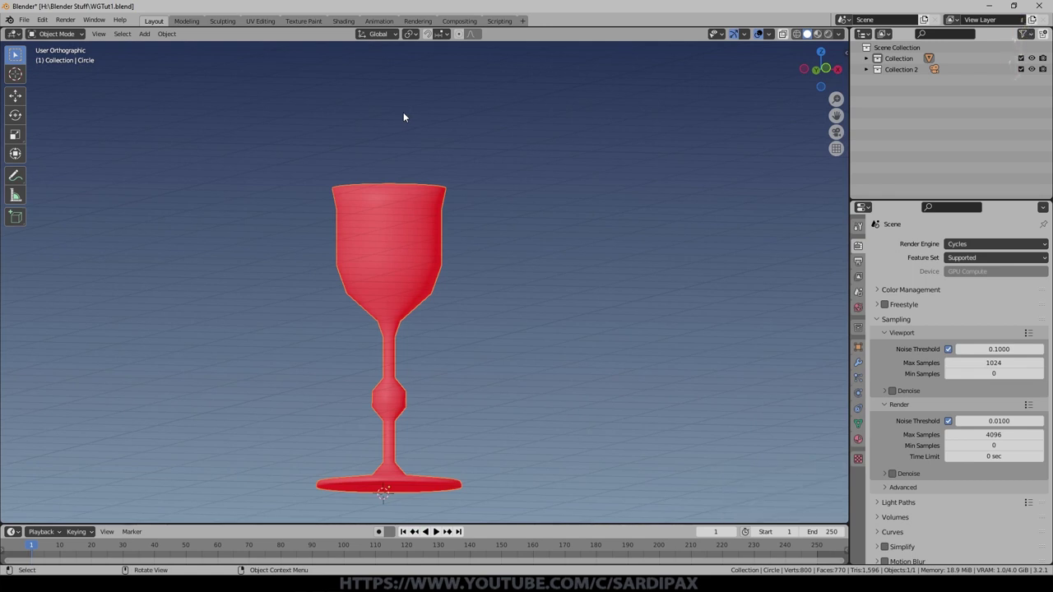
Step: Select the whole goblet mesh in Edit Mode and bring up the Mesh menu for Recalculate Outside
key("Tab")
key("a")
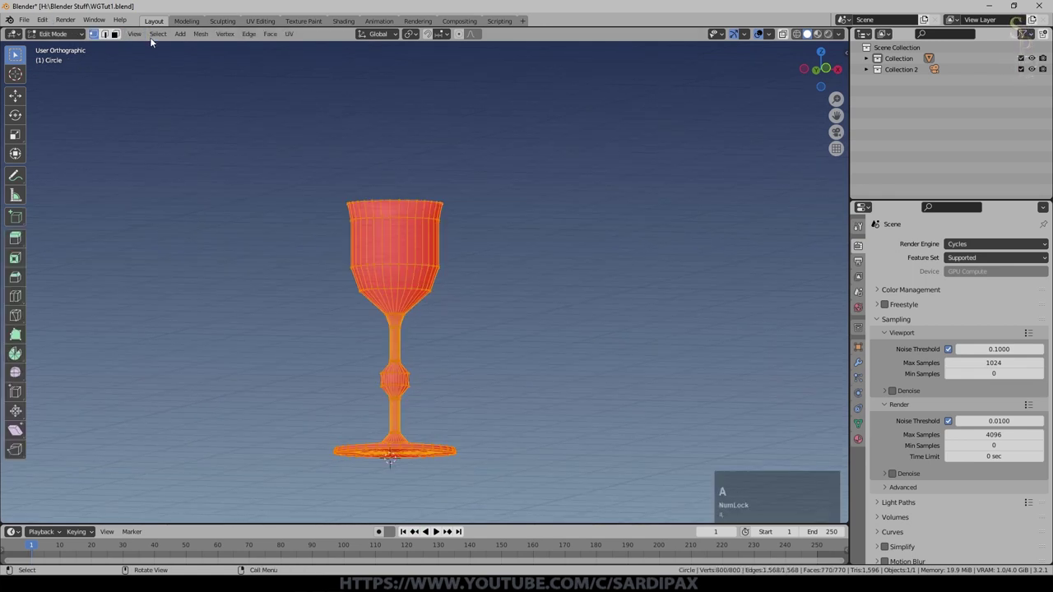
left_click(198, 38)
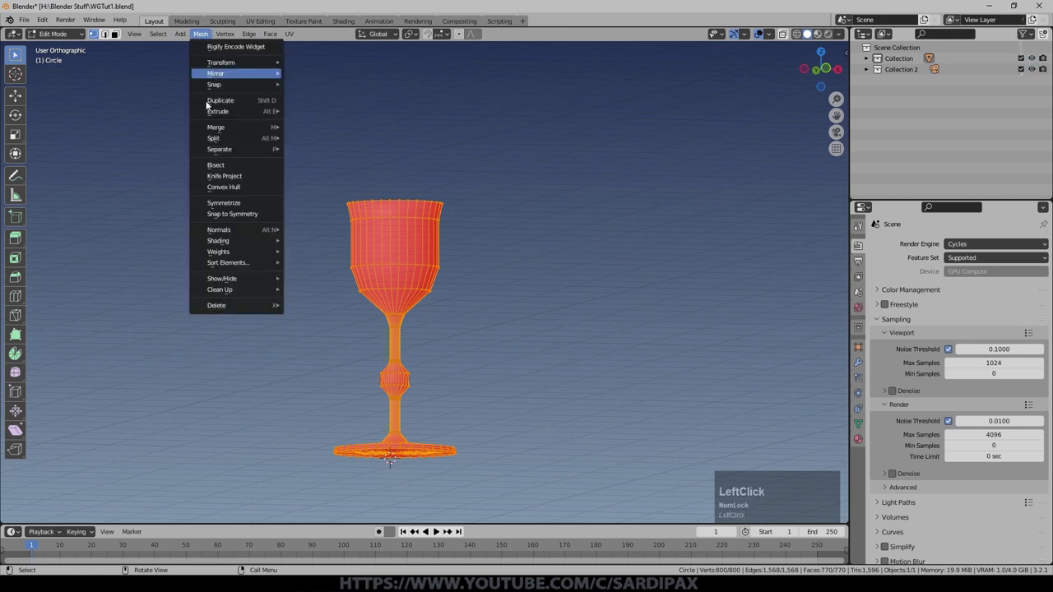
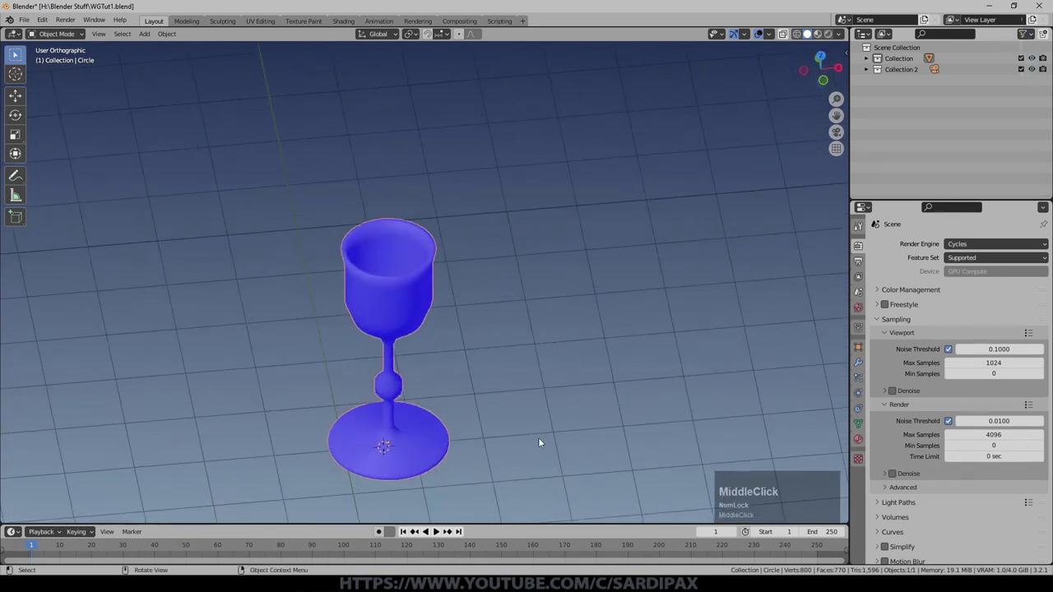
Step: Scale the cup rim outward and the base rim inward with S, Shift+Z, then save
key("Tab")
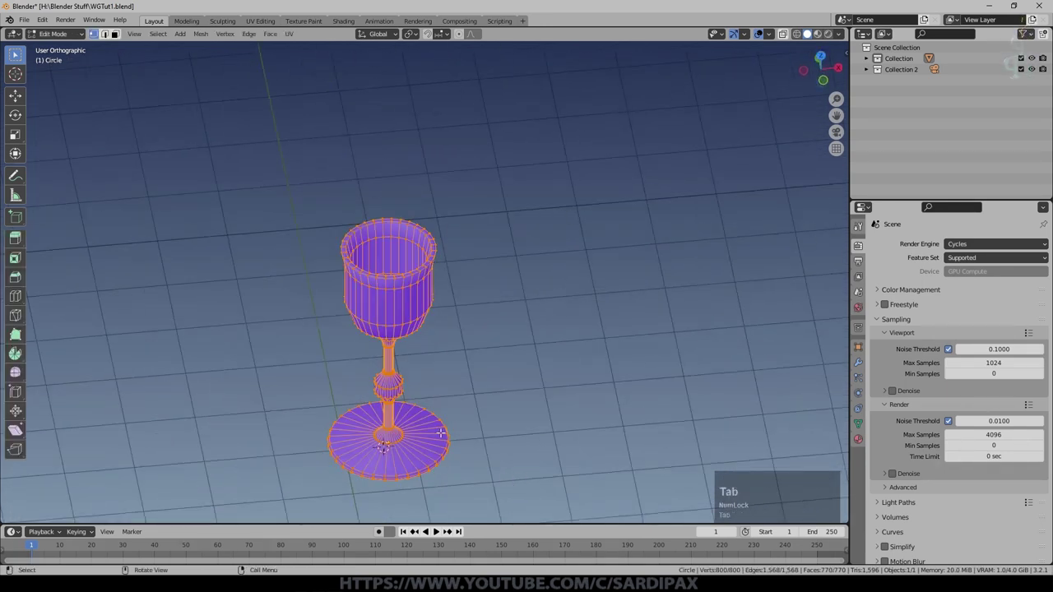
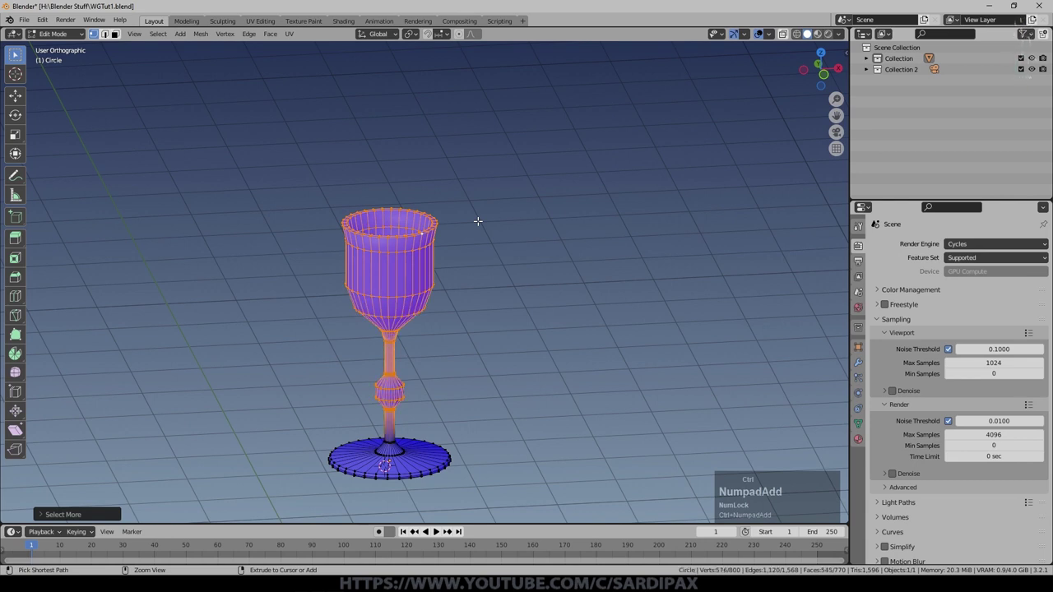
key("shift+z")
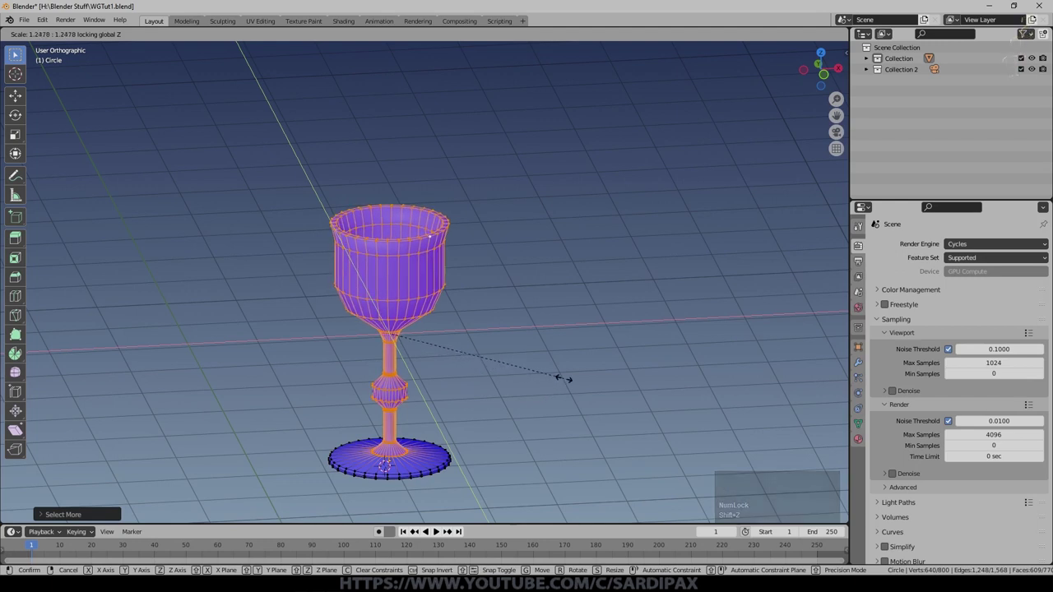
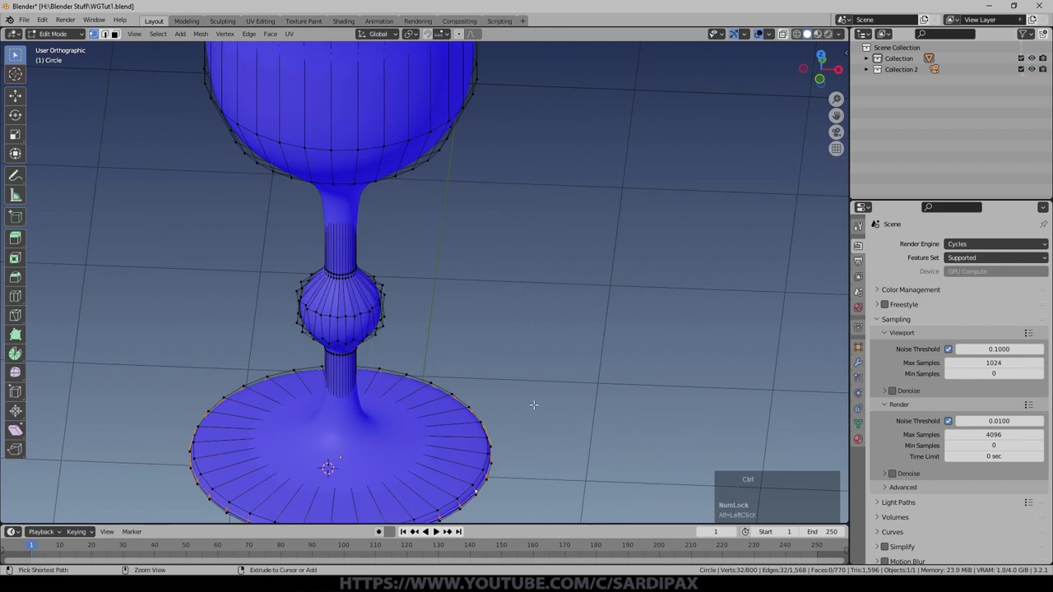
key("ctrl+KP_Add")
key("s")
key("shift+z")
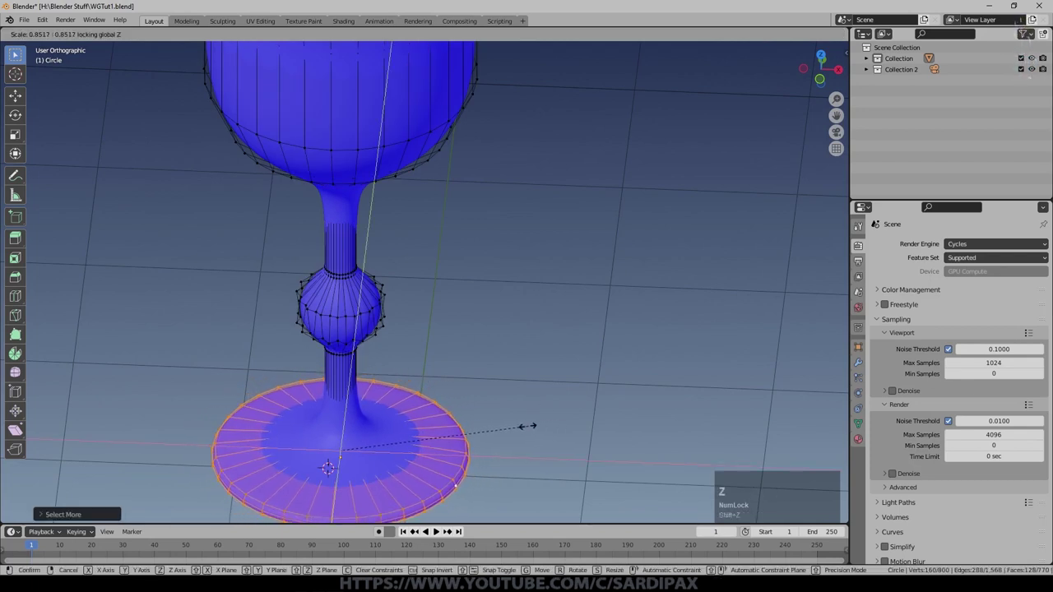
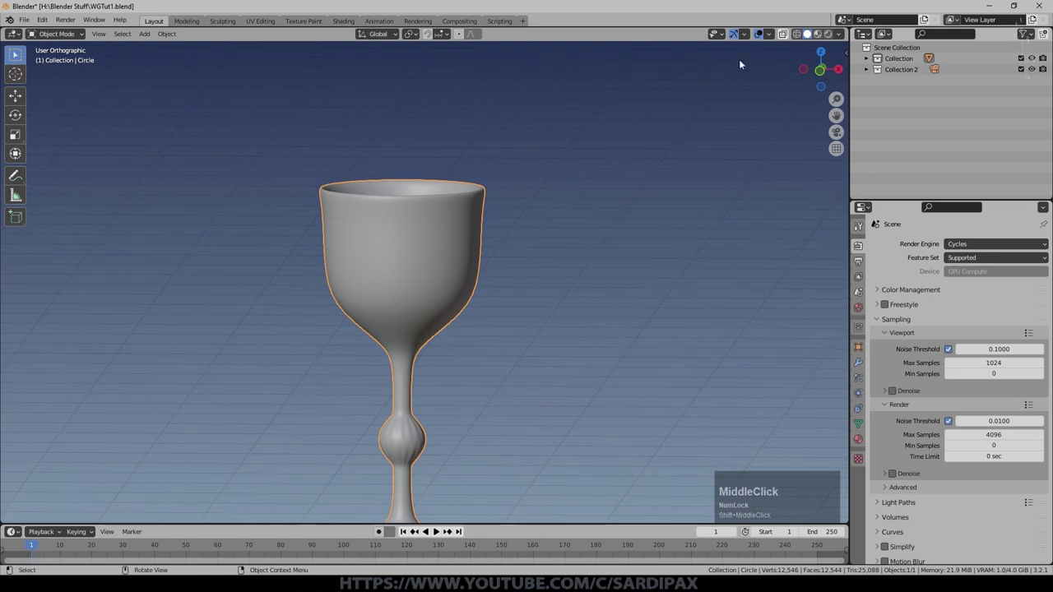
key("ctrl+s")
Step: Show the Shader Editor and replace Principled BSDF with a Glass BSDF linked to Surface
left_click(857, 441)
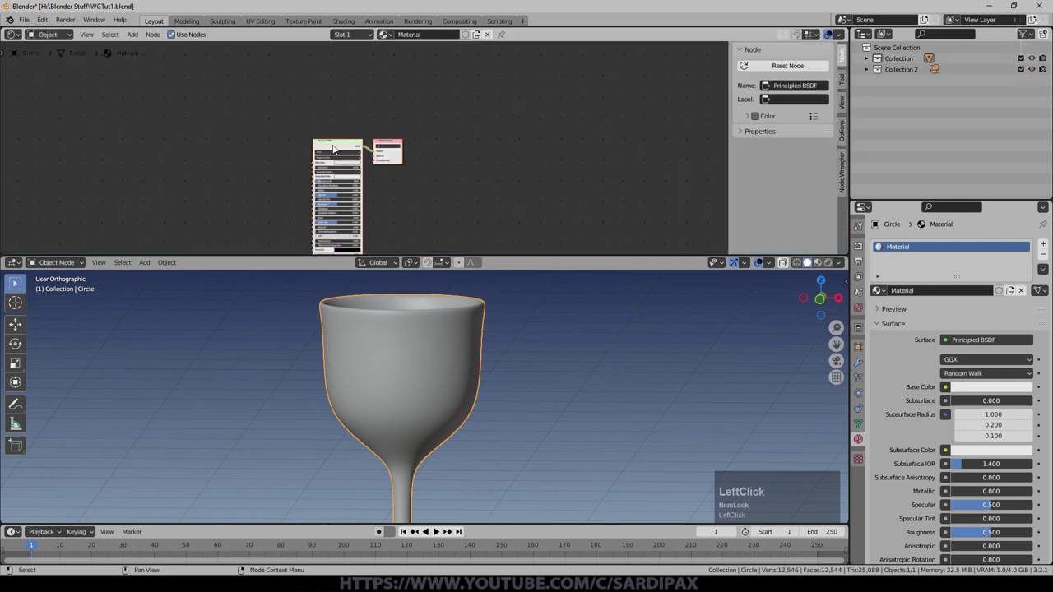
key("Delete")
scroll("up", 3)
left_click(132, 42)
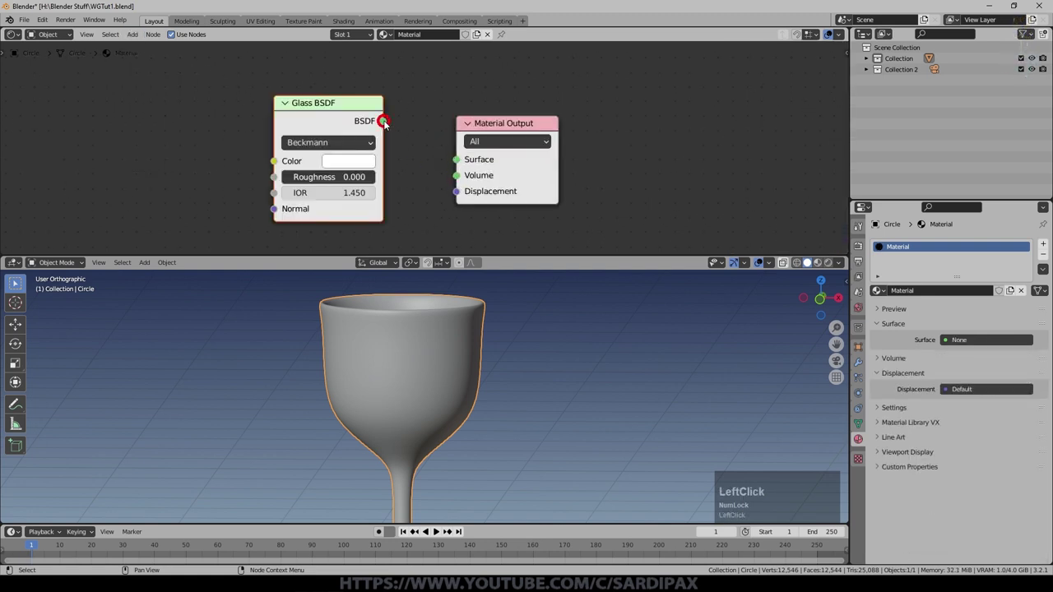
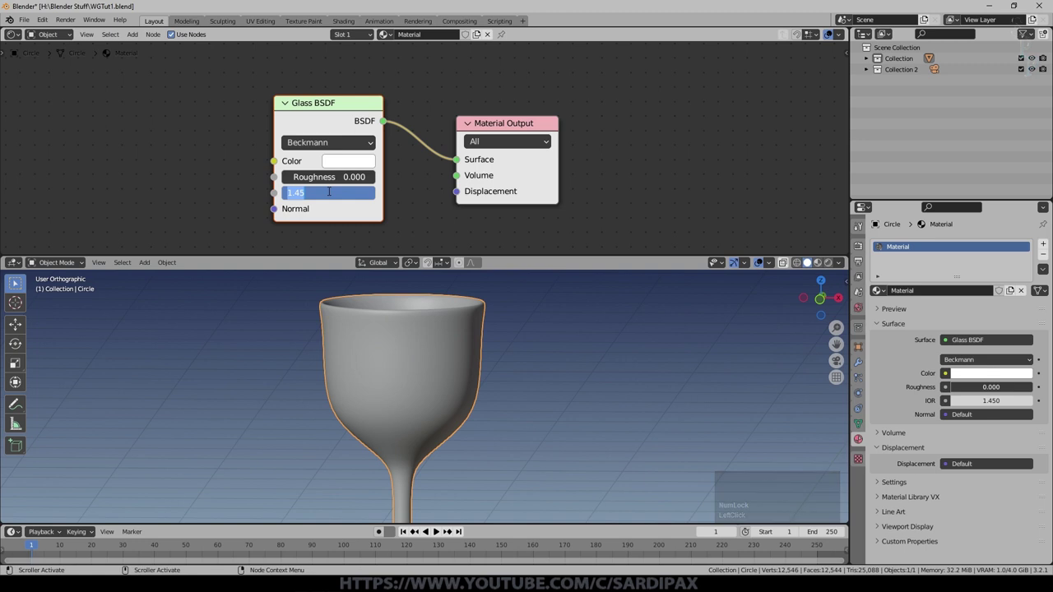
Step: Set the Glass BSDF refraction index to 1.569
key("KP_1")
key("KP_Decimal")
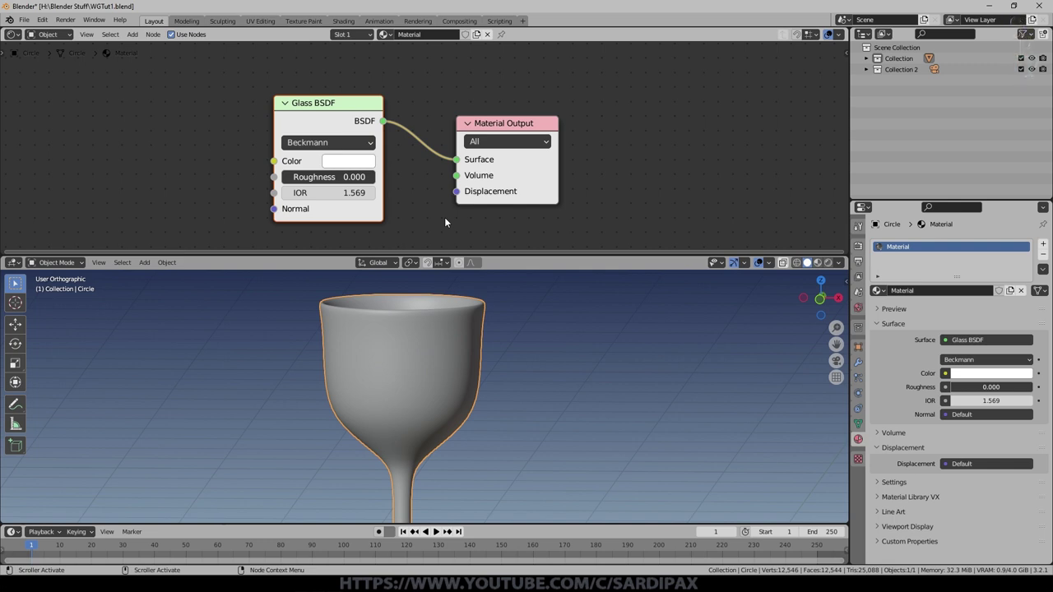
scroll("up", 3)
scroll("up", 3)
scroll("down", 3)
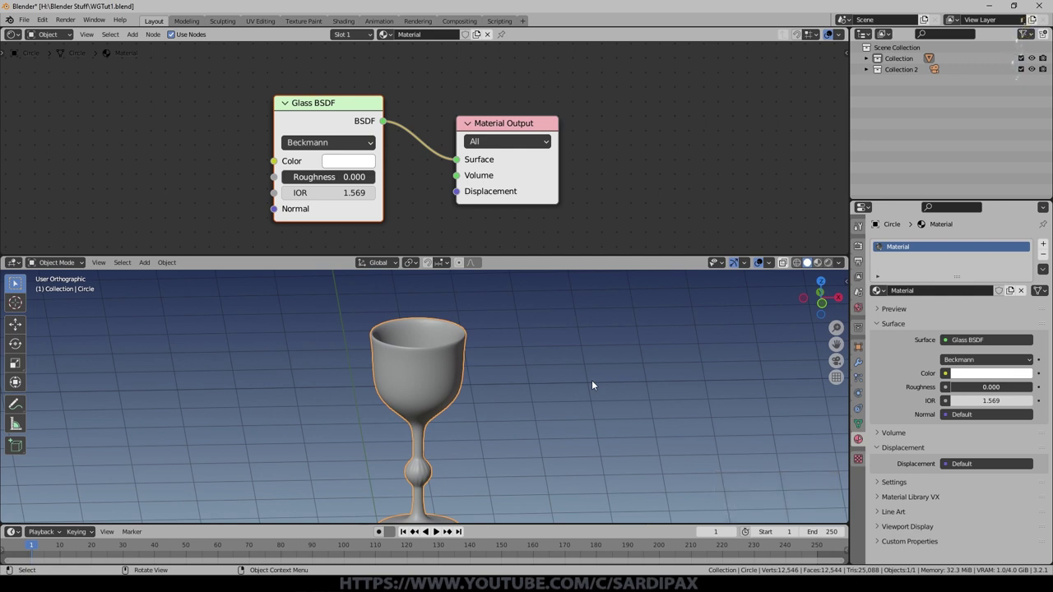
Step: Rename the material ClearGlass, add a BlueGlass slot and assign it to the stem knob faces
left_click(911, 299)
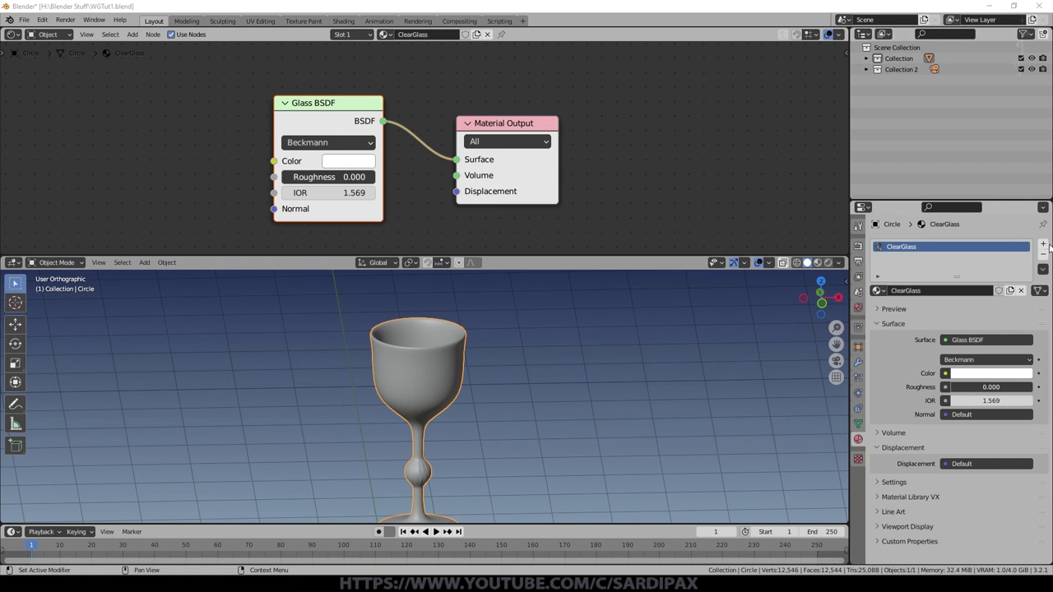
left_click(1047, 247)
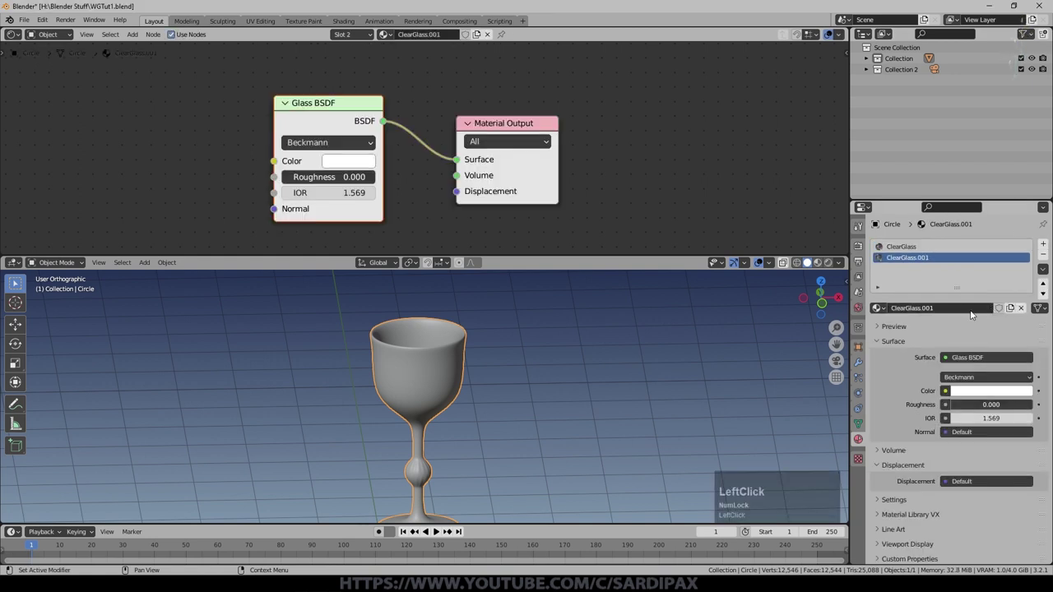
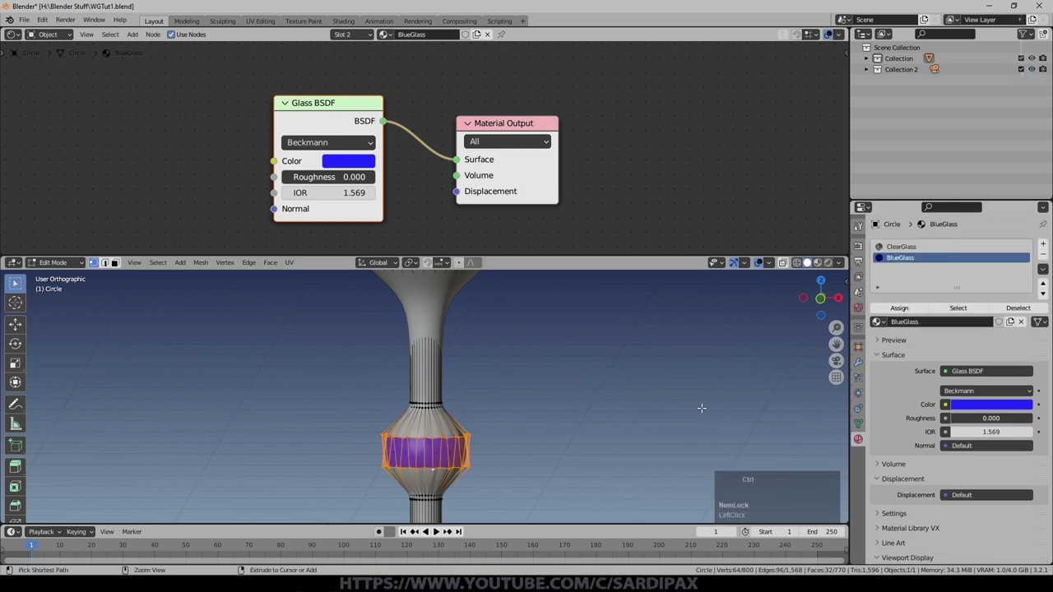
key("ctrl+KP_Add")
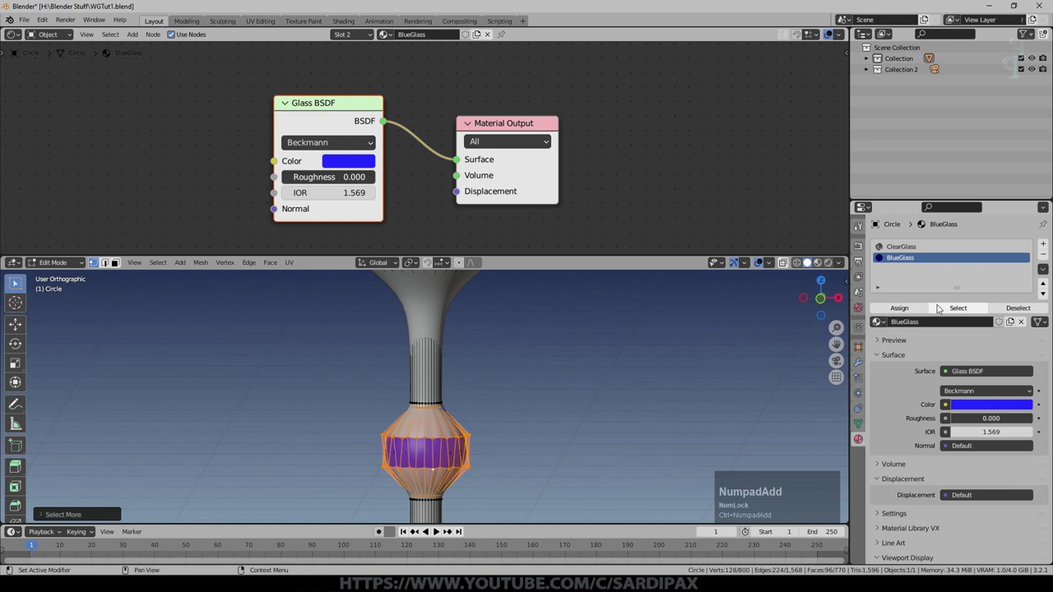
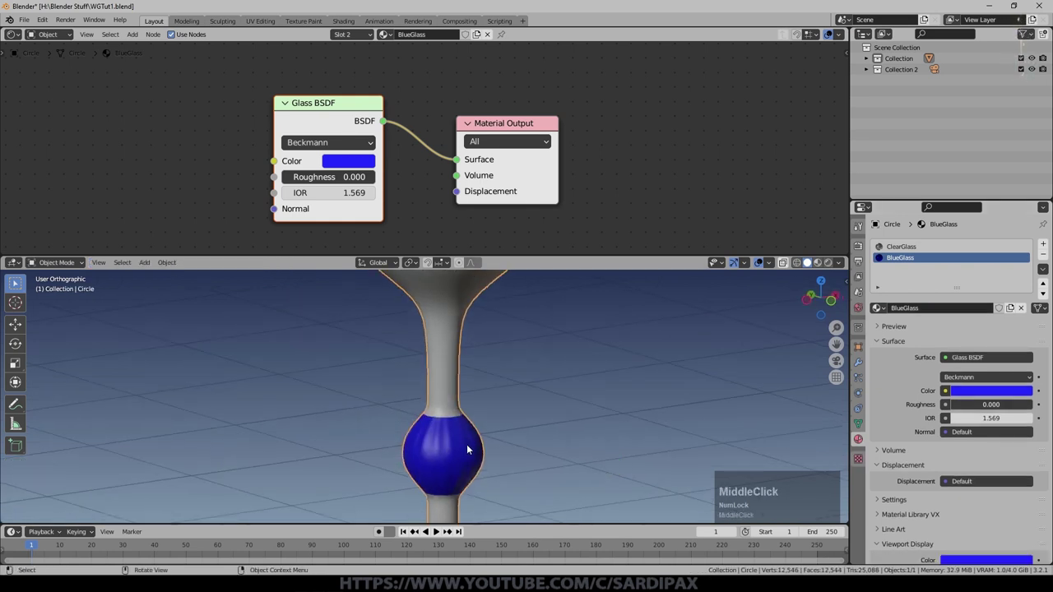
scroll("down", 3)
middle_click(545, 383)
scroll("down", 3)
scroll("down", 3)
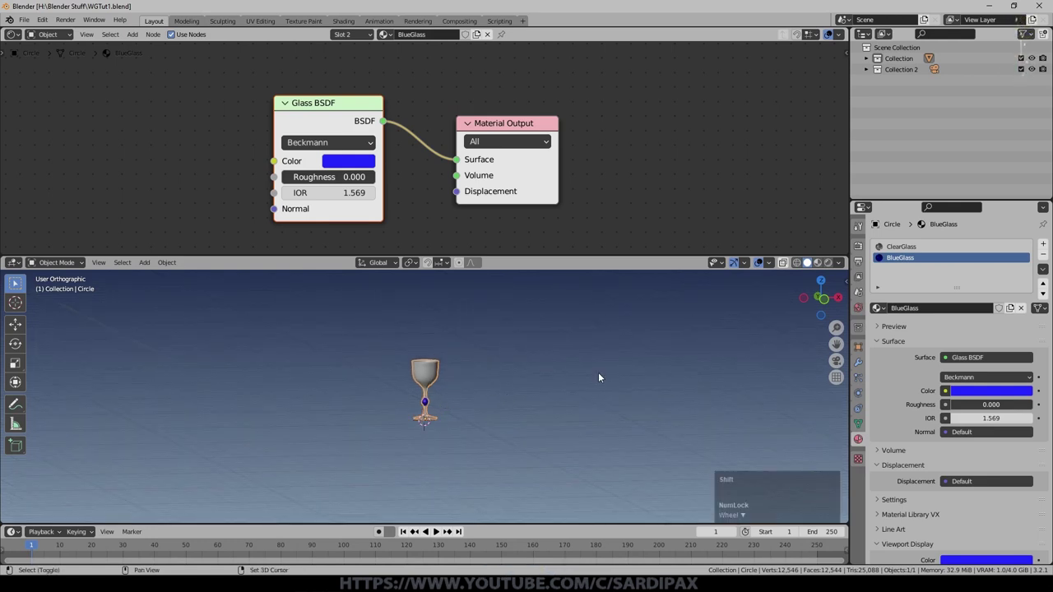
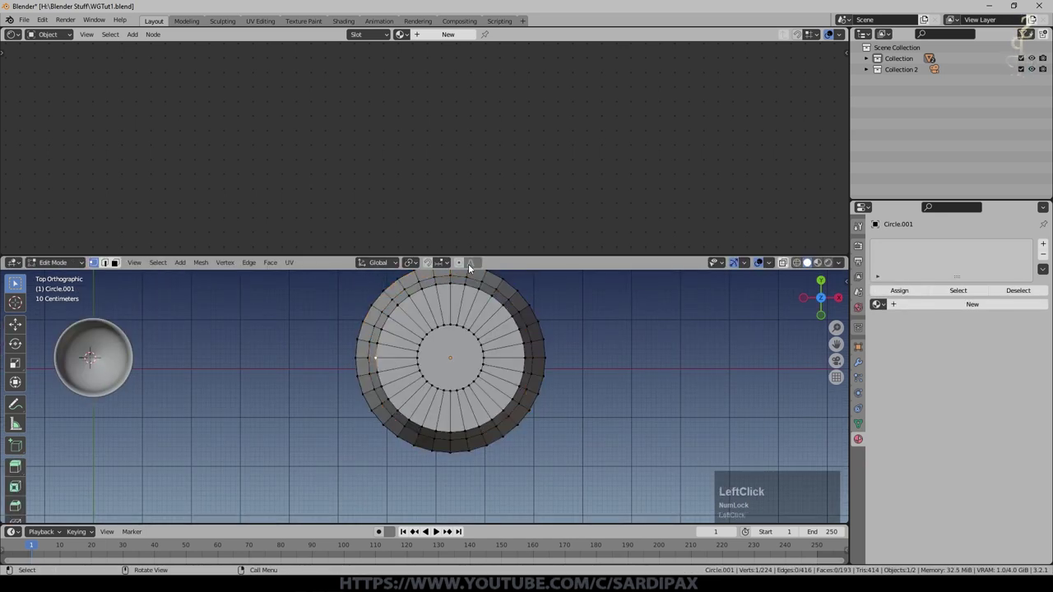
Step: Pull a rim vertex outward with proportional editing to form the jug's pouring spout
key("o")
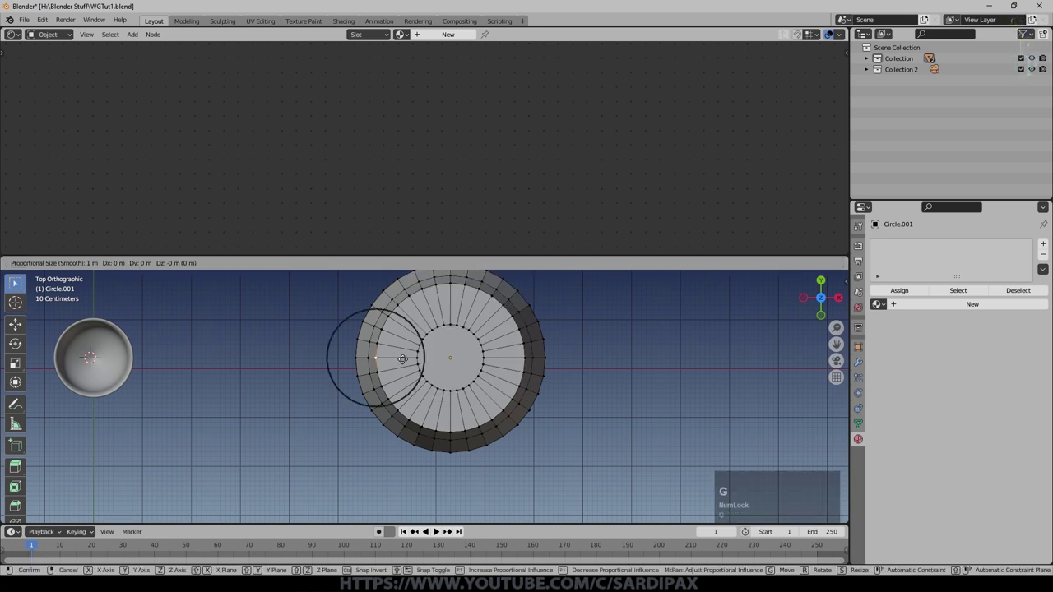
scroll("down", 3)
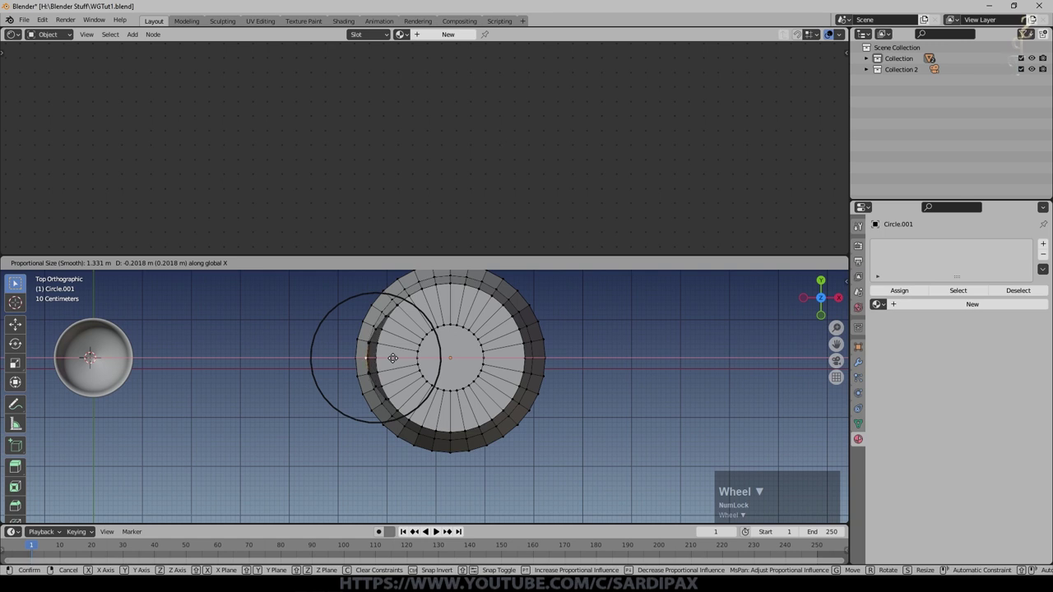
key("Escape")
left_click(486, 263)
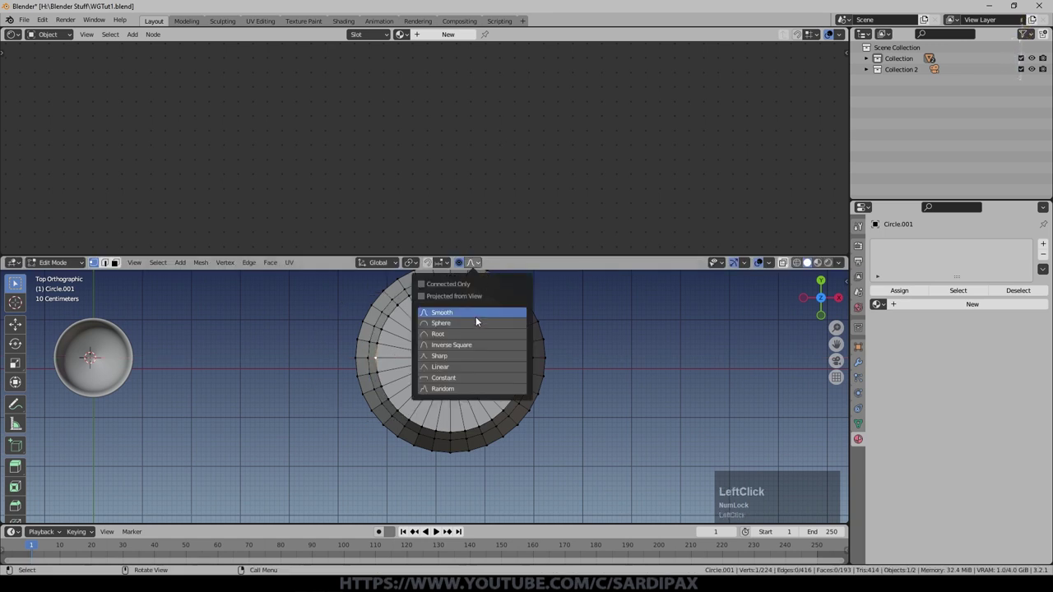
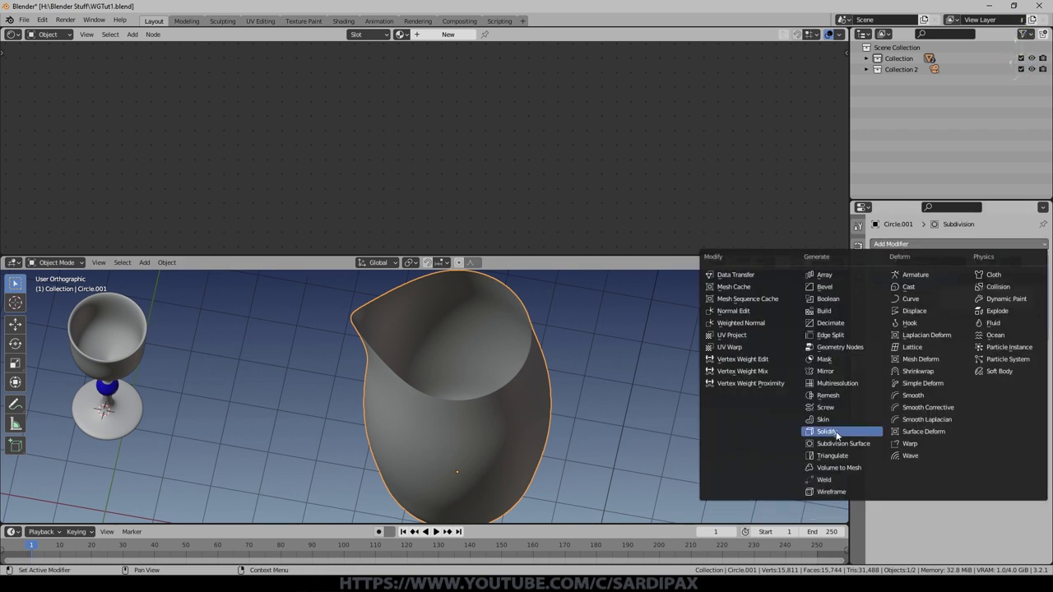
Step: Add a Solidify modifier to the jug and apply its scale
left_click(838, 435)
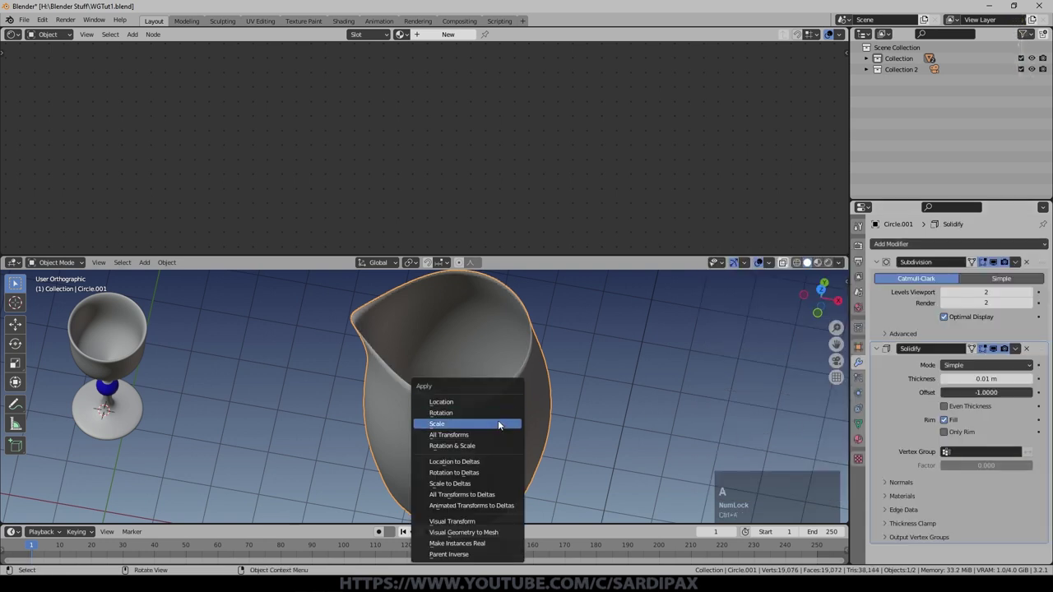
left_click(502, 421)
middle_click(524, 437)
left_click(768, 265)
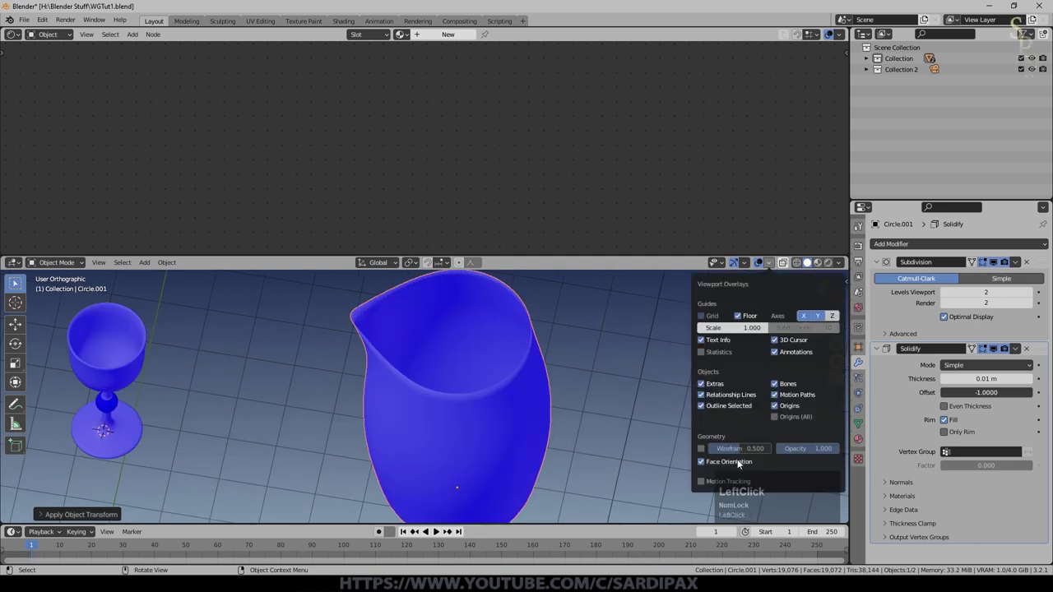
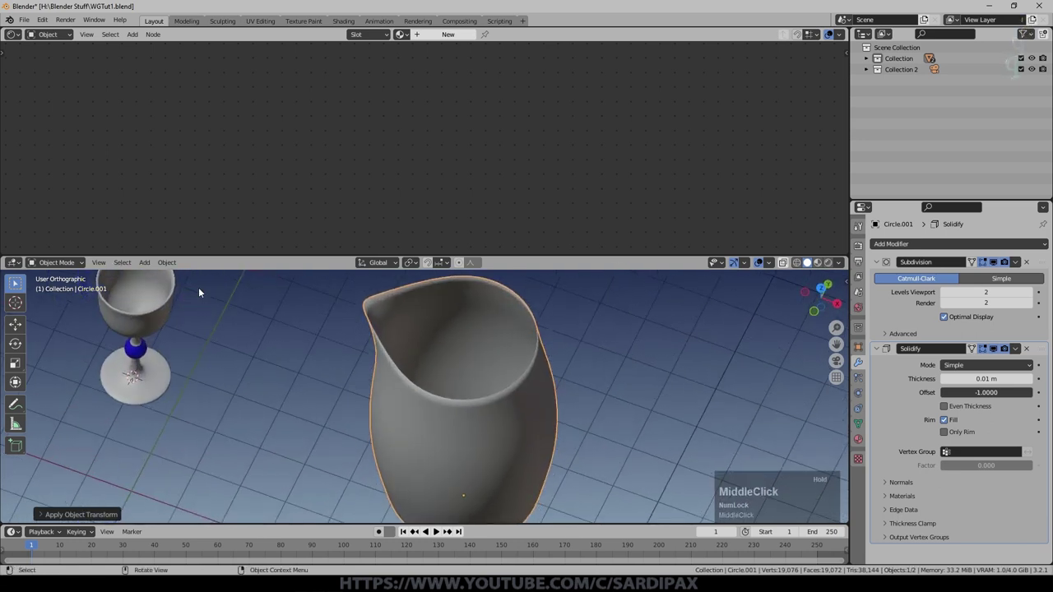
Step: Move the Solidify modifier above Subdivision Surface in the jug's stack
left_click(162, 310)
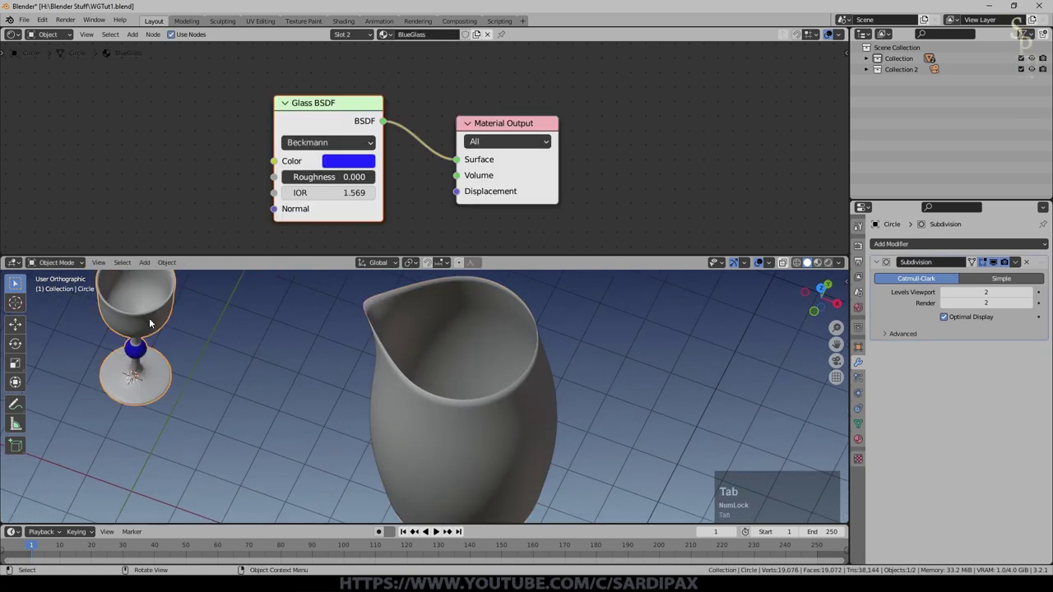
left_click(164, 314)
middle_click(473, 378)
scroll("down", 3)
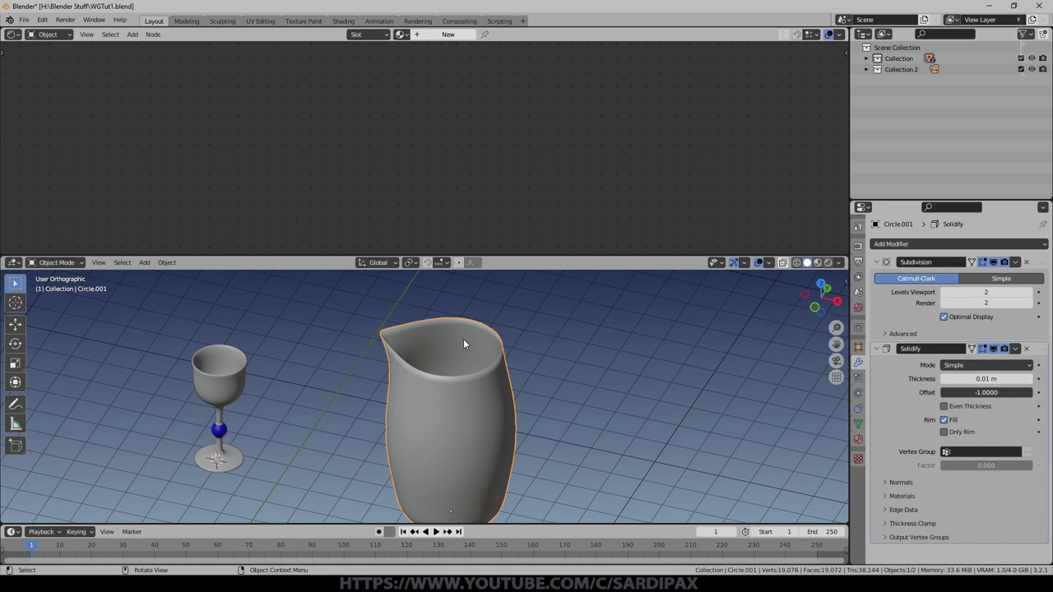
scroll("up", 3)
left_click(1026, 325)
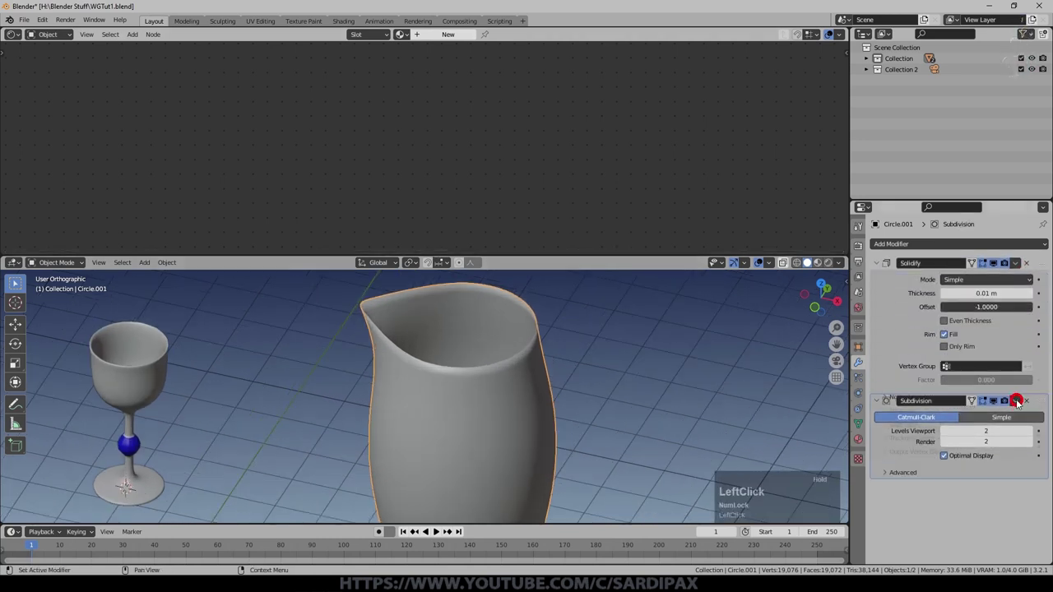
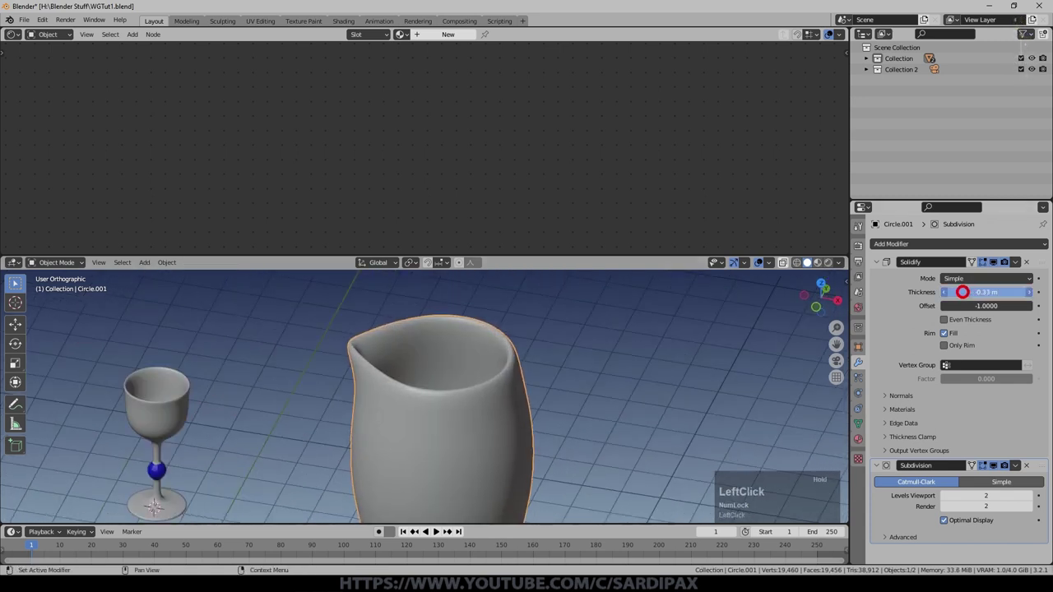
Step: Enter Edit Mode on the jug to adjust its rim
middle_click(520, 416)
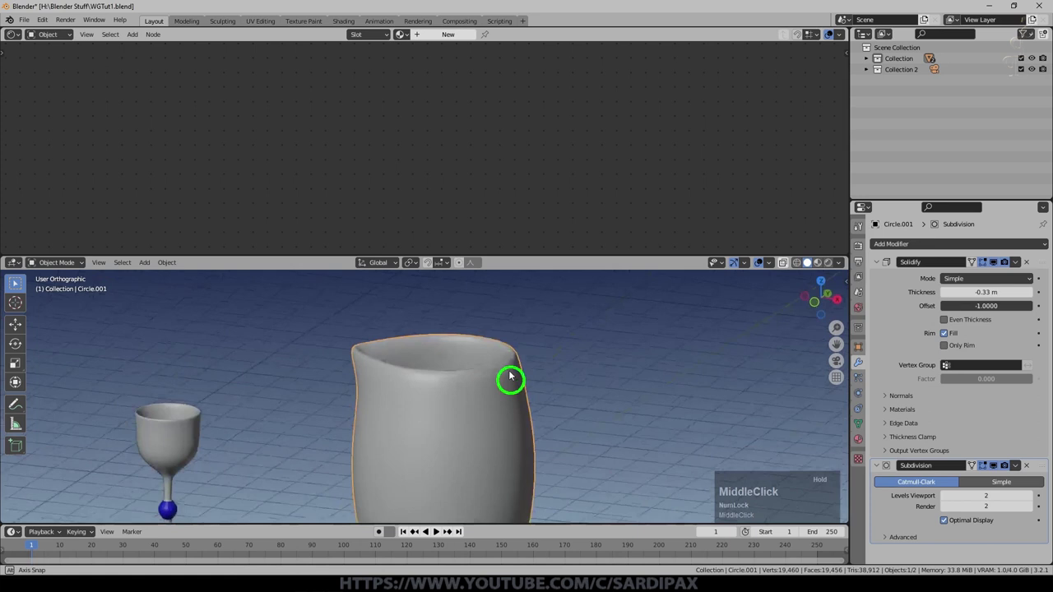
scroll("up", 3)
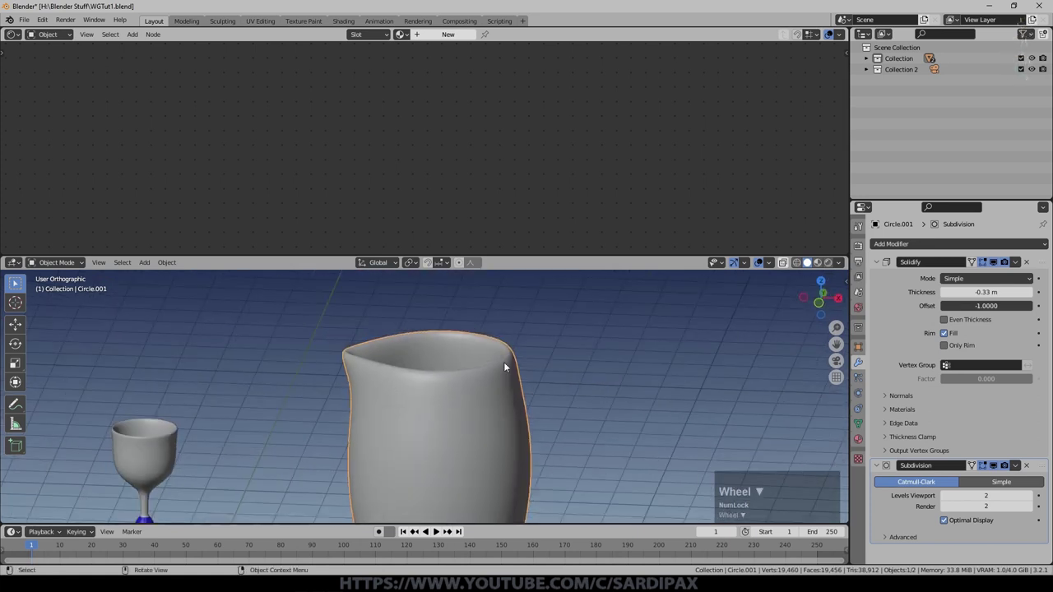
key("Tab")
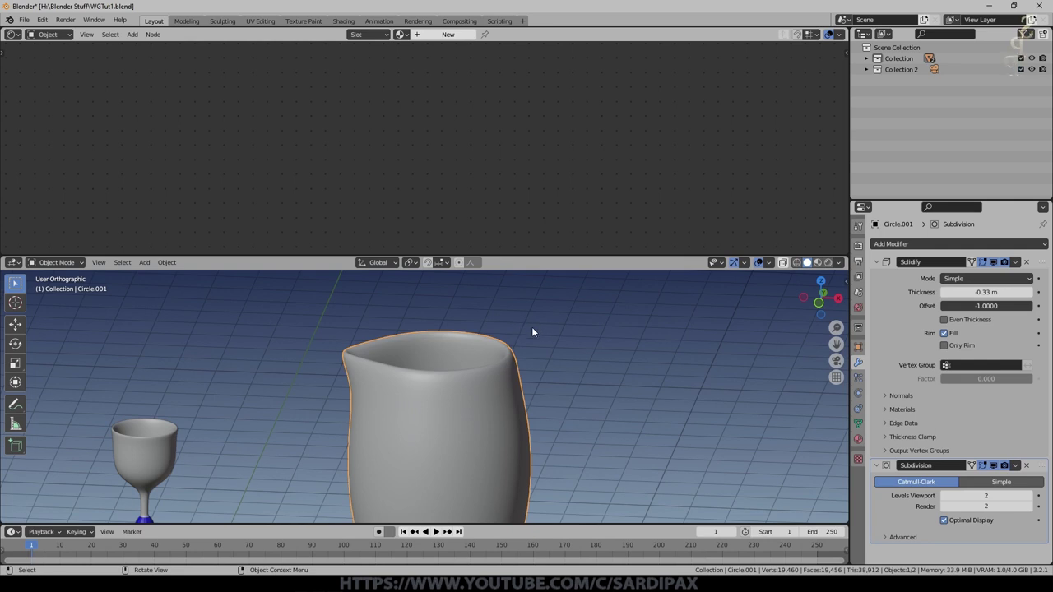
left_click(534, 338)
Step: Move the jug's rim vertices with proportional editing to shape the spout
key("g")
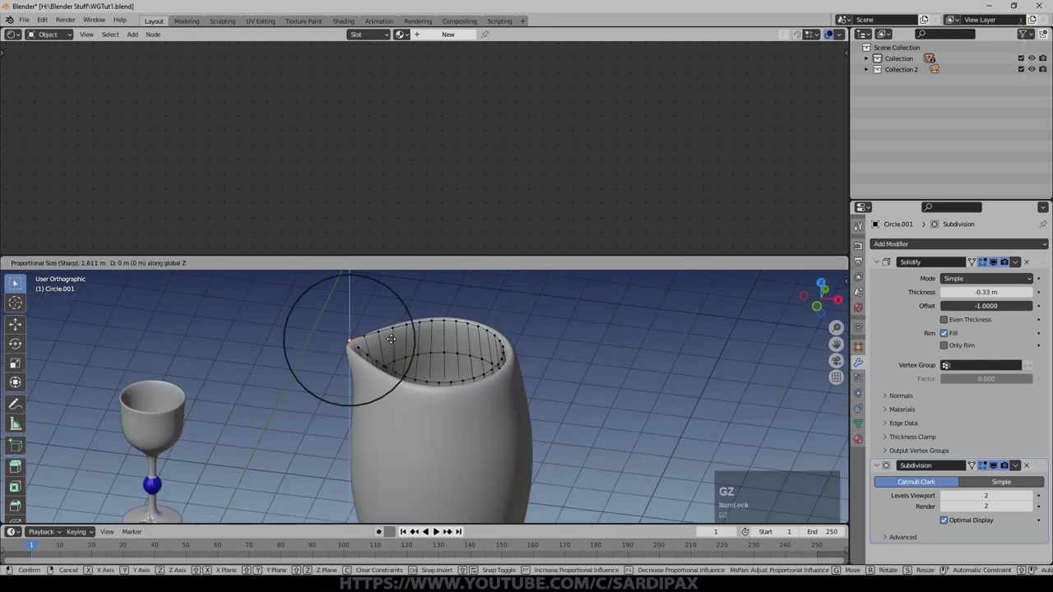
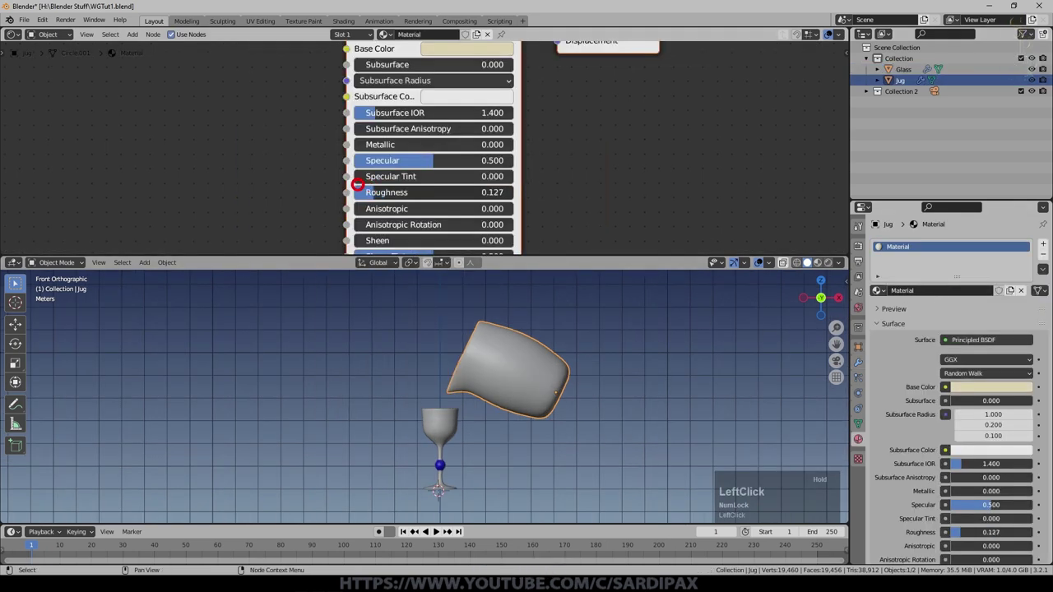
Step: Set the jug material's Roughness to 0.091 and bring up the Add Mesh list
middle_click(551, 372)
scroll("up", 3)
left_click(437, 380)
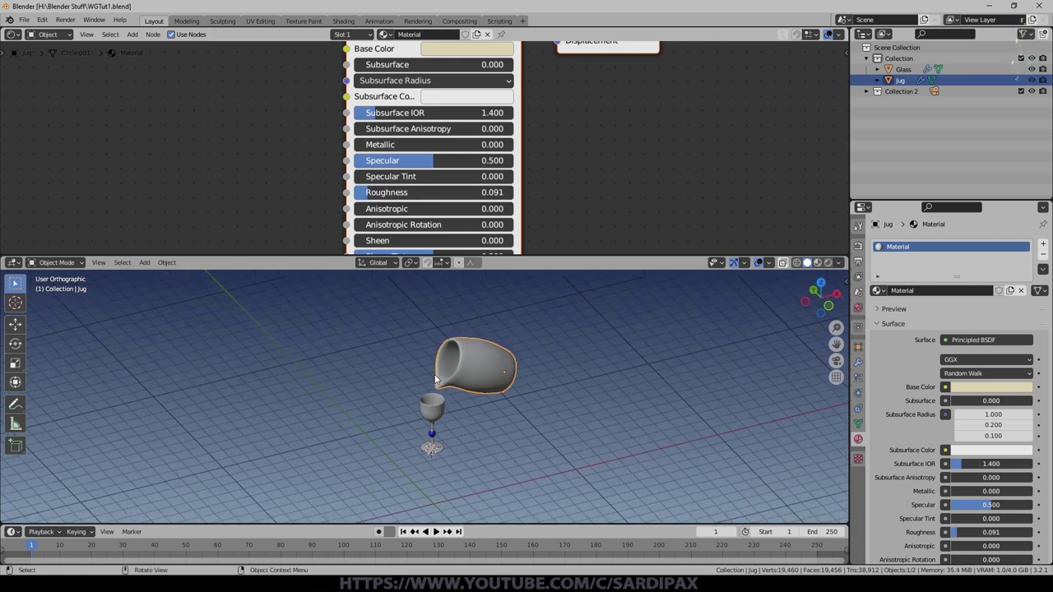
key("shift+a")
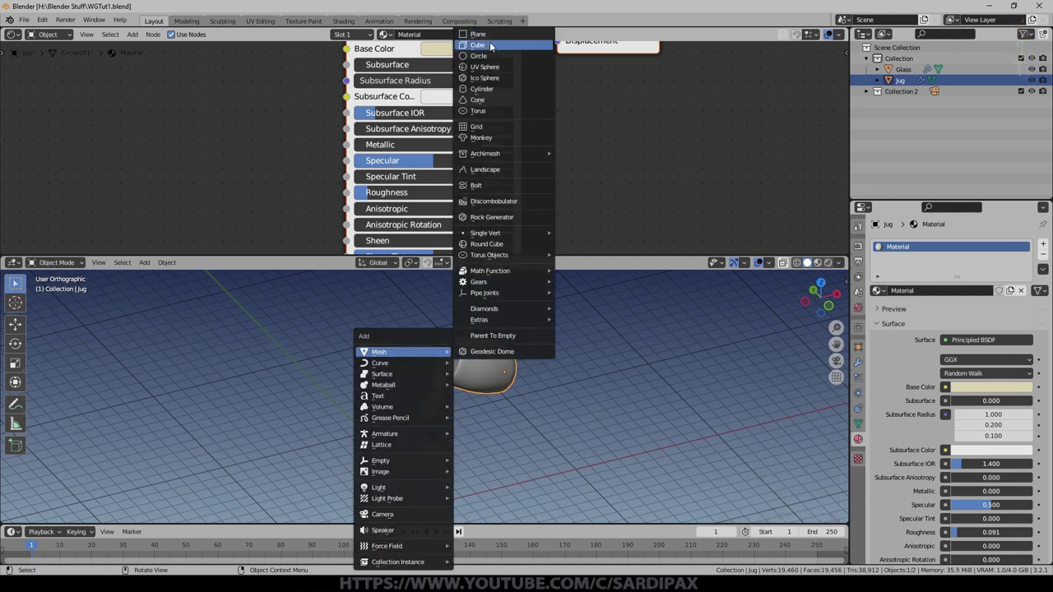
Step: Add an Ico Sphere and move it inside the jug's mouth in wireframe view
left_click(495, 78)
key("z")
left_click(470, 381)
scroll("up", 3)
middle_click(530, 448)
key("g")
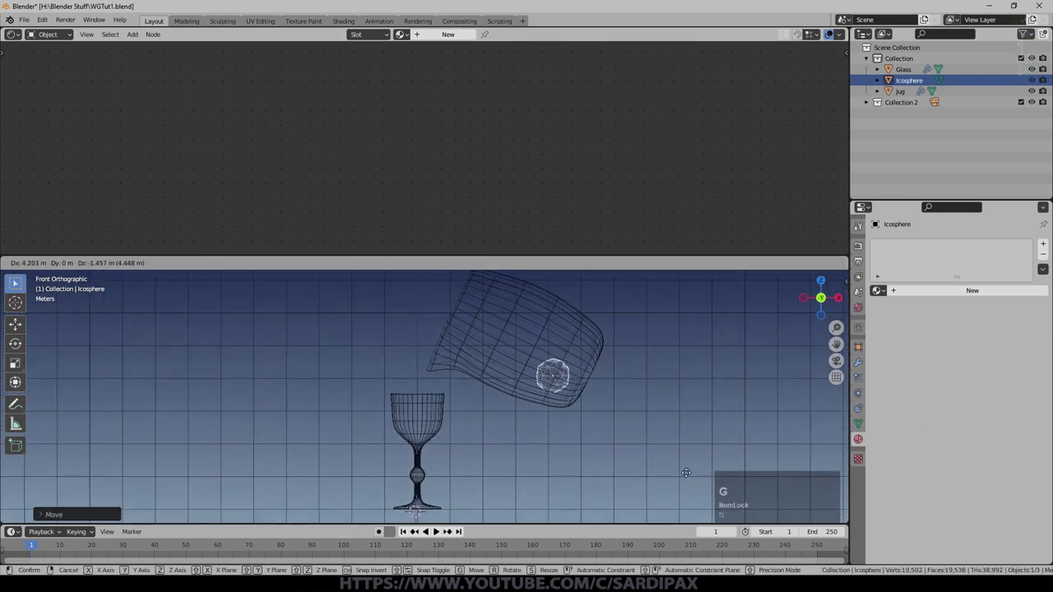
left_click(690, 477)
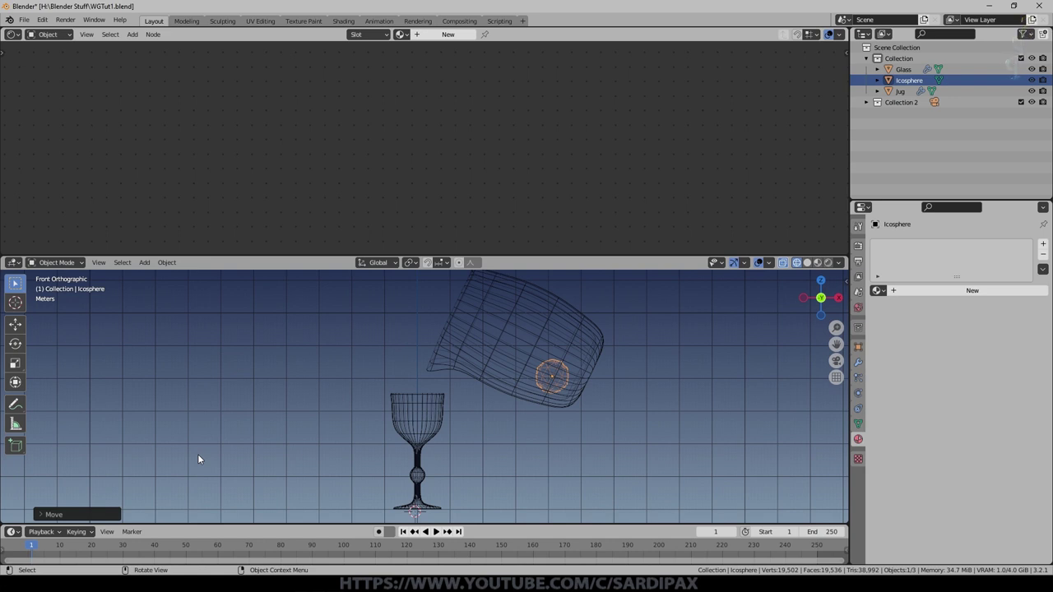
Step: Scale the icosphere down and rename it Inflow
key("s")
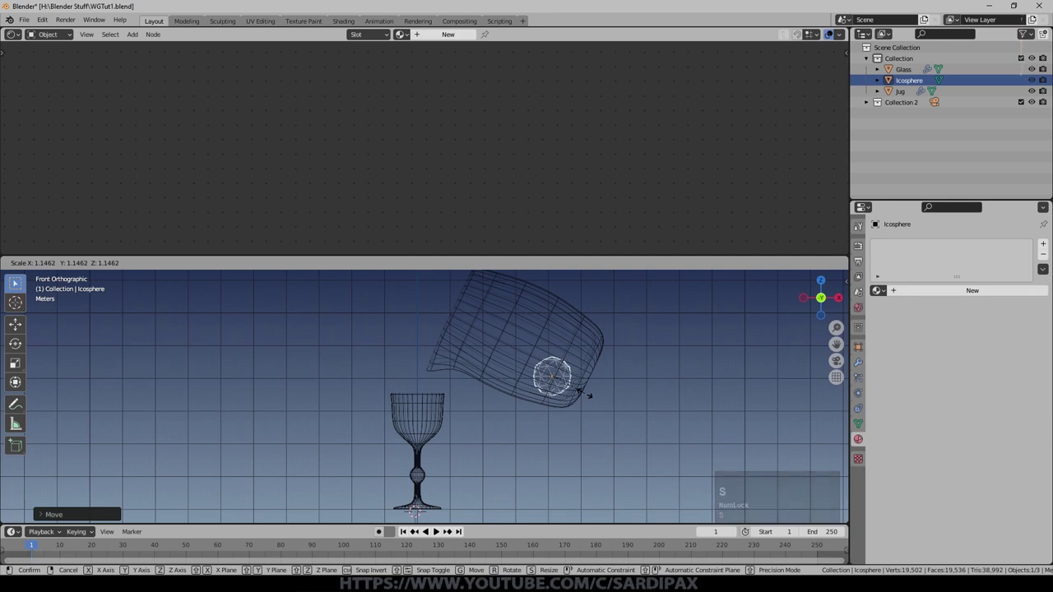
left_click(587, 398)
scroll("up", 3)
key("ctrl+a")
left_click(616, 410)
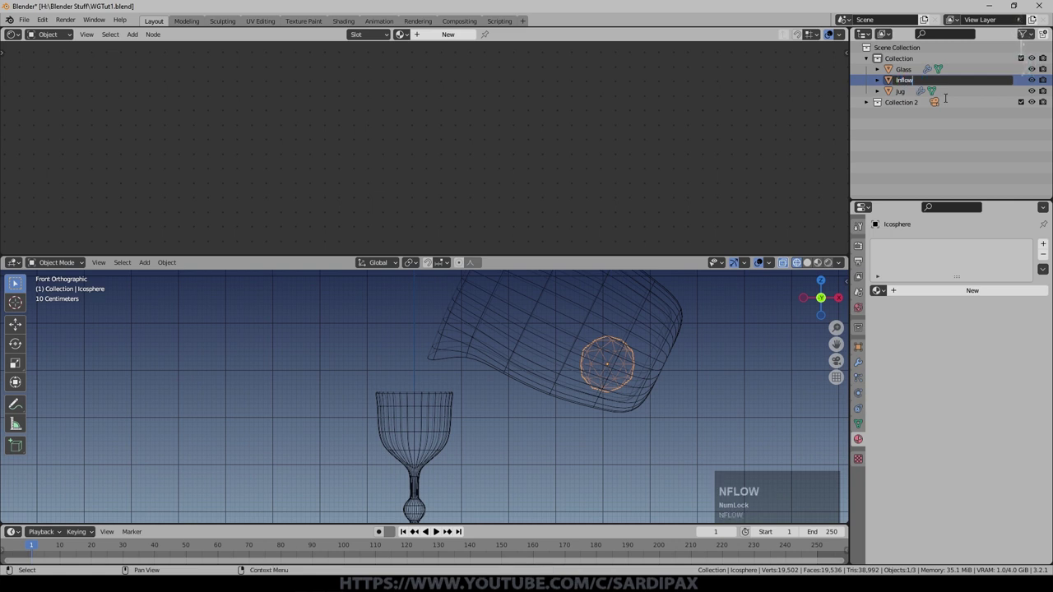
key("Return")
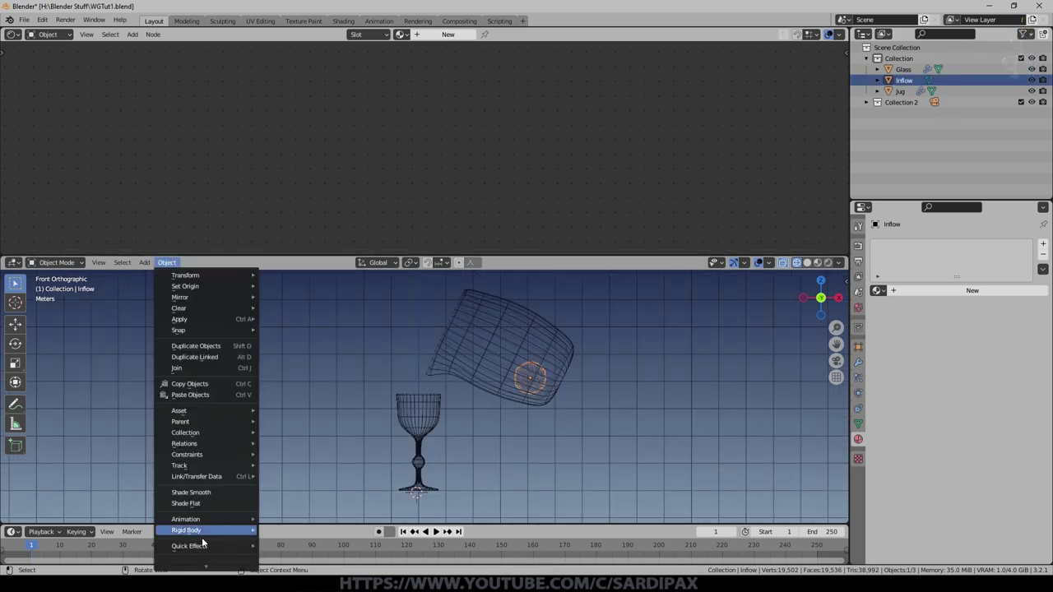
Step: Apply Quick Liquid to the sphere and move a domain face outward in front view
left_click(312, 530)
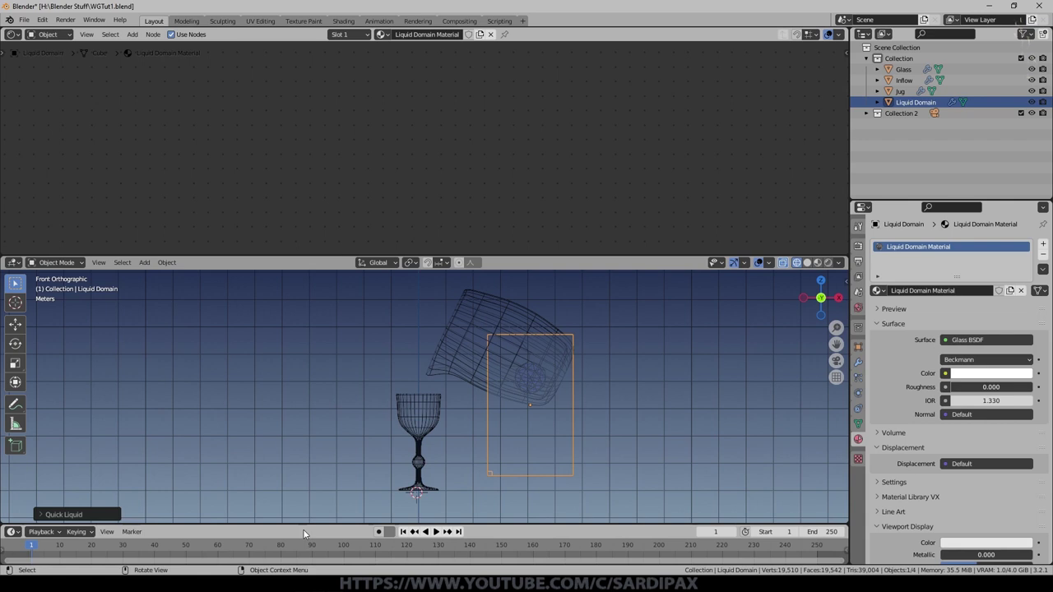
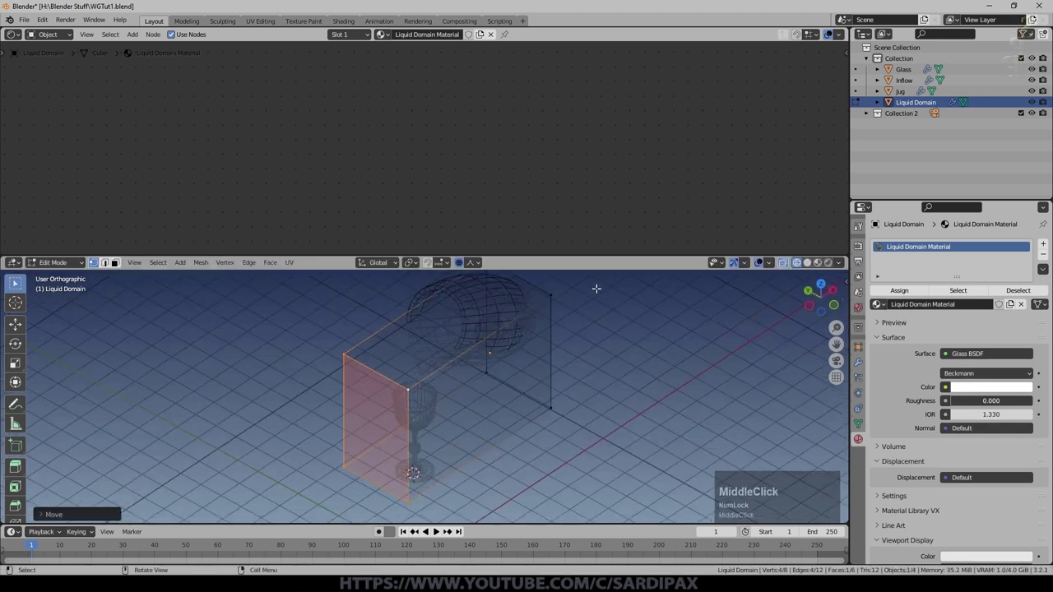
key("KP_1")
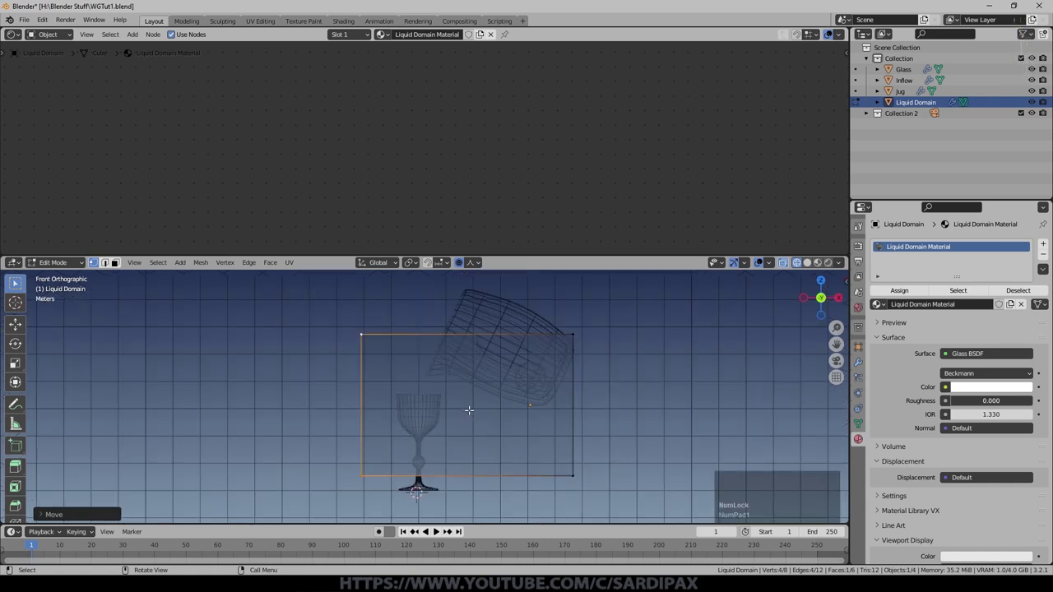
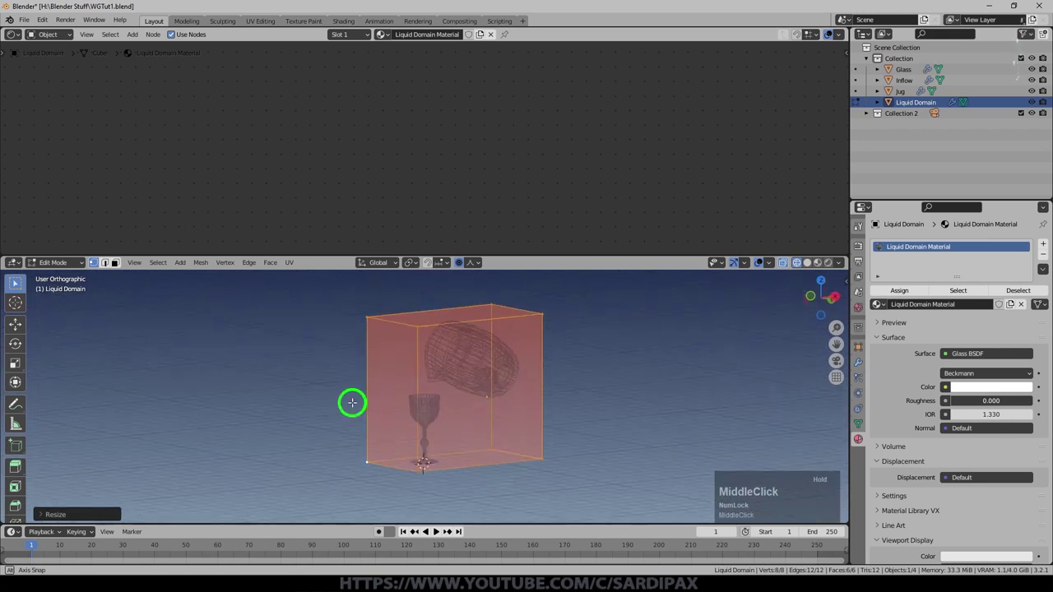
Step: Apply the Liquid Domain box's scale
scroll("up", 3)
key("ctrl+a")
left_click(497, 410)
Step: Orbit and pan the view to inspect the goblet inside the domain box
middle_click(513, 417)
middle_click(471, 409)
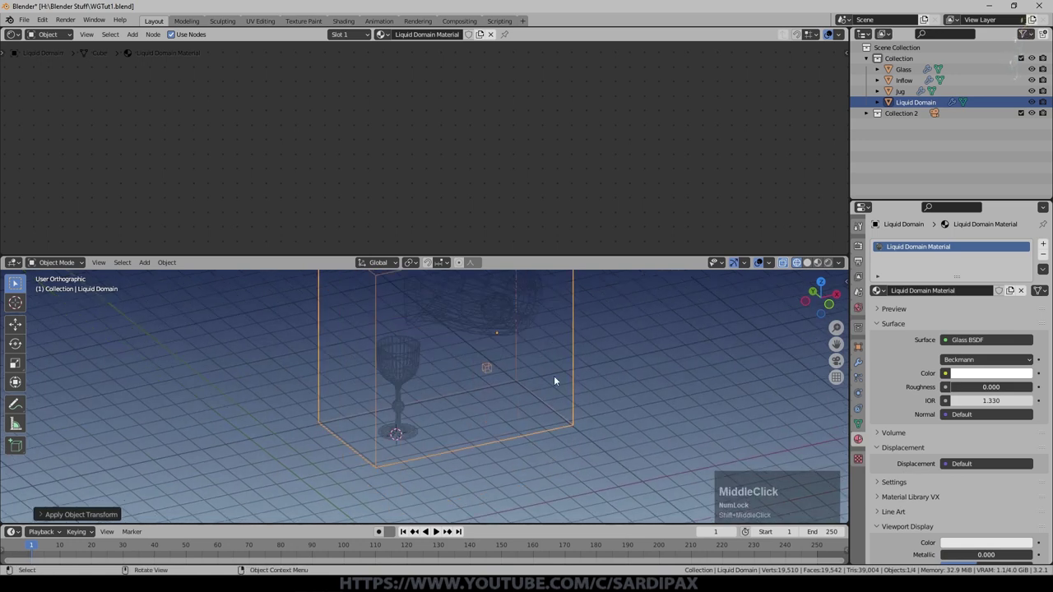
scroll("up", 3)
middle_click(551, 436)
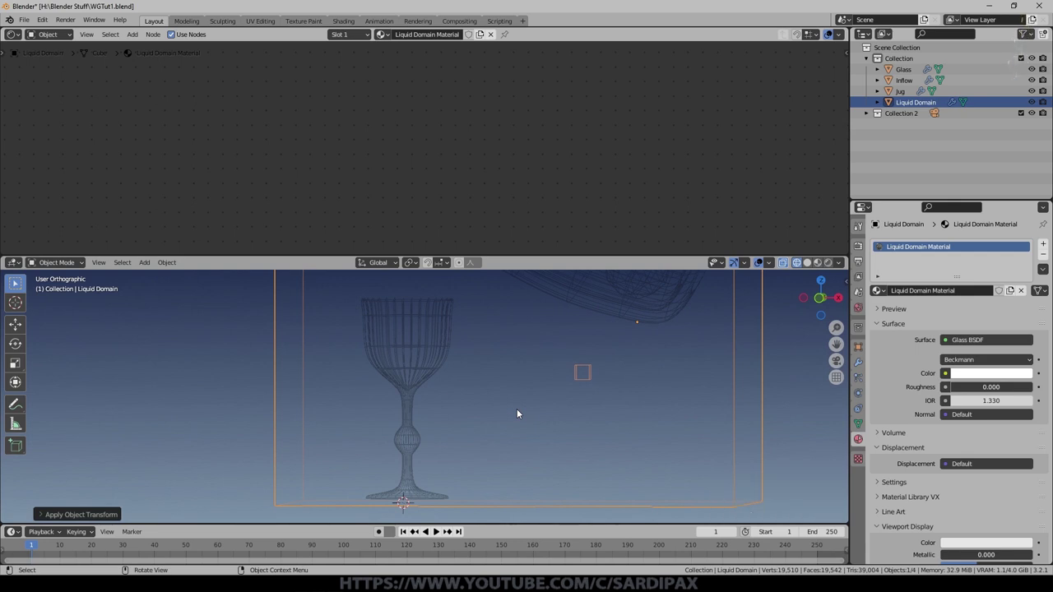
scroll("up", 3)
middle_click(514, 472)
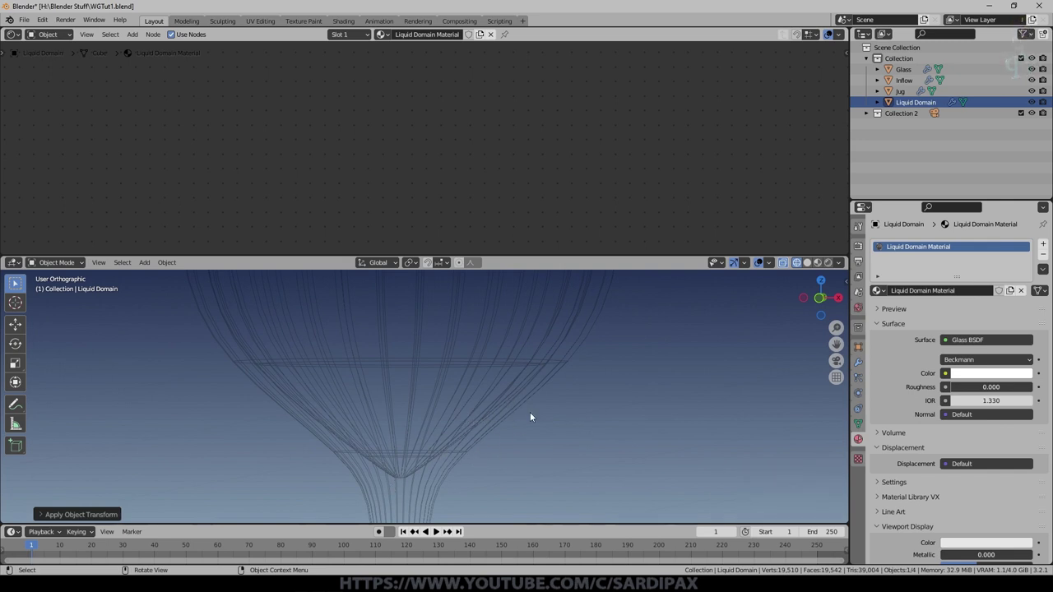
scroll("down", 3)
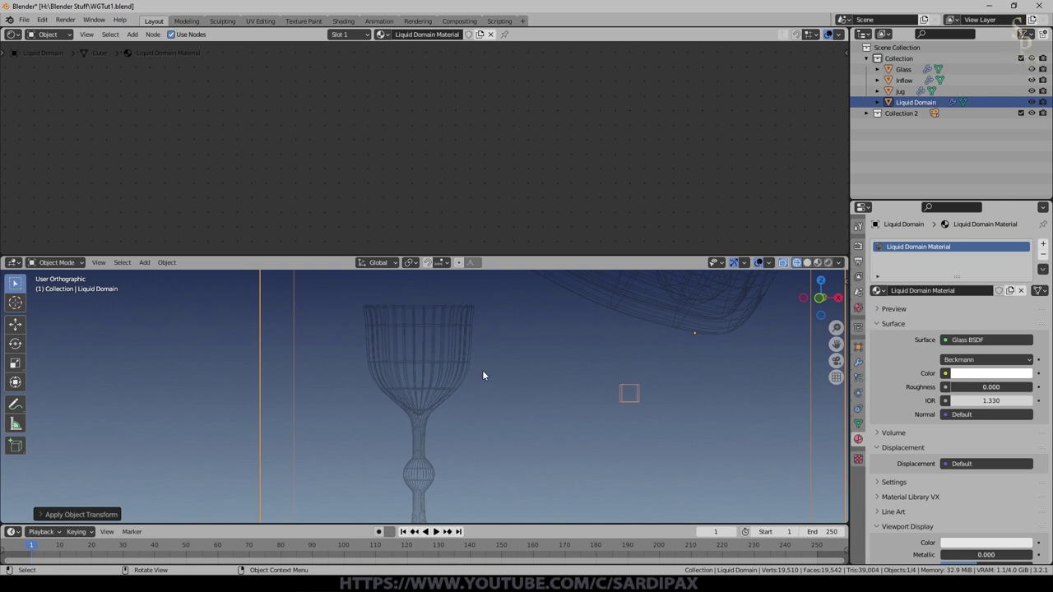
scroll("up", 3)
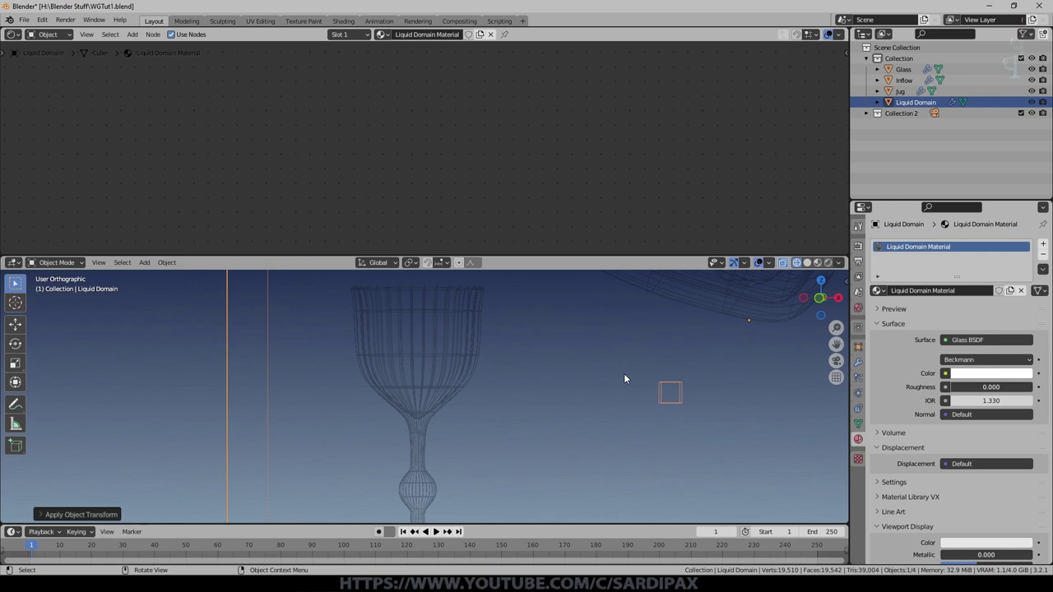
scroll("up", 3)
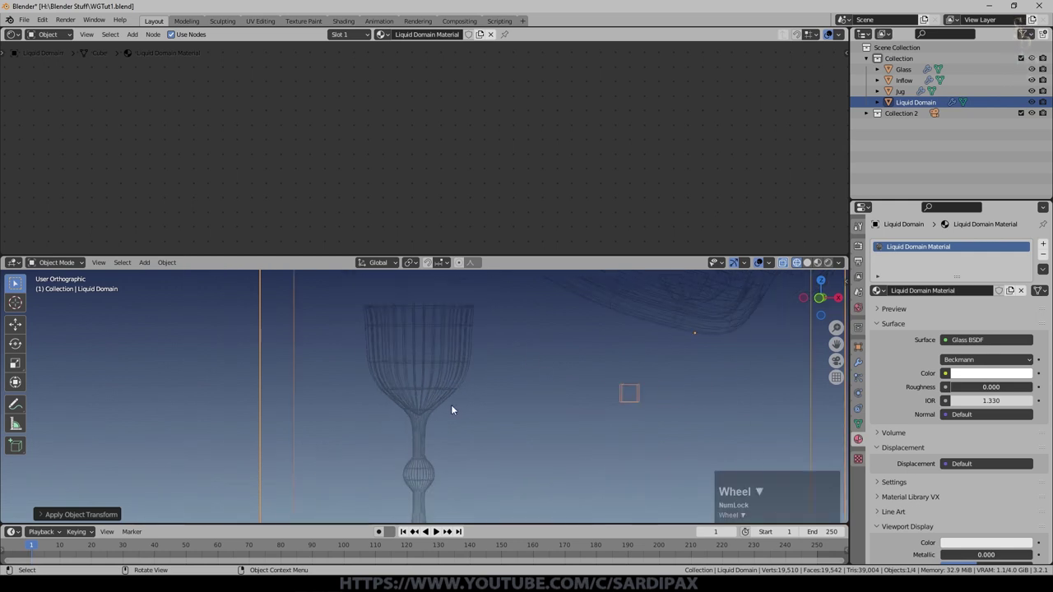
middle_click(472, 431)
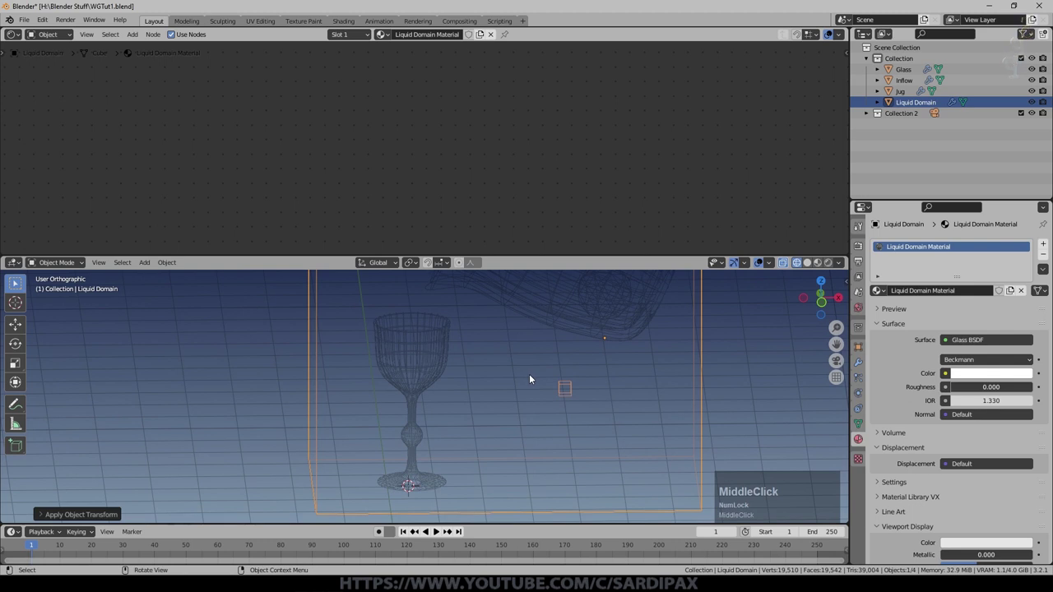
Step: Set the Inflow sphere's fluid Flow Behavior toward Inflow
left_click(584, 371)
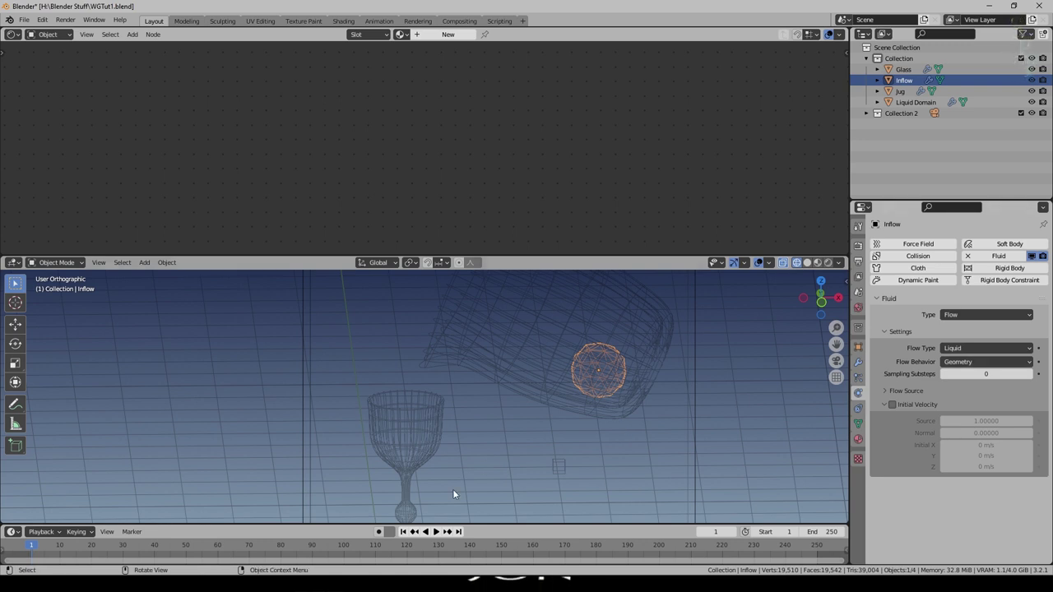
left_click(950, 367)
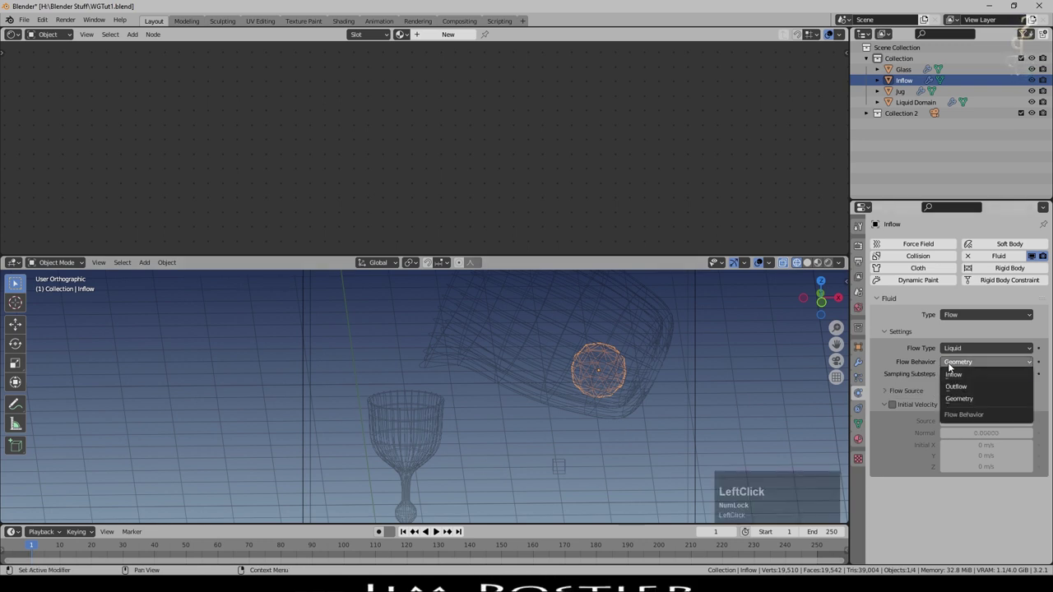
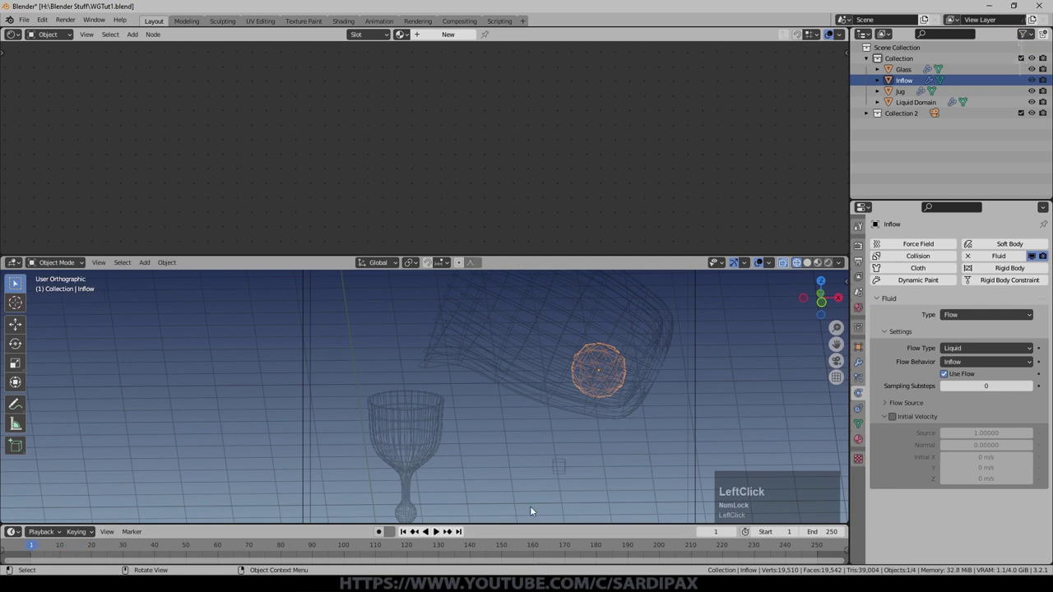
Step: Select the Liquid Domain and save the file
left_click(699, 412)
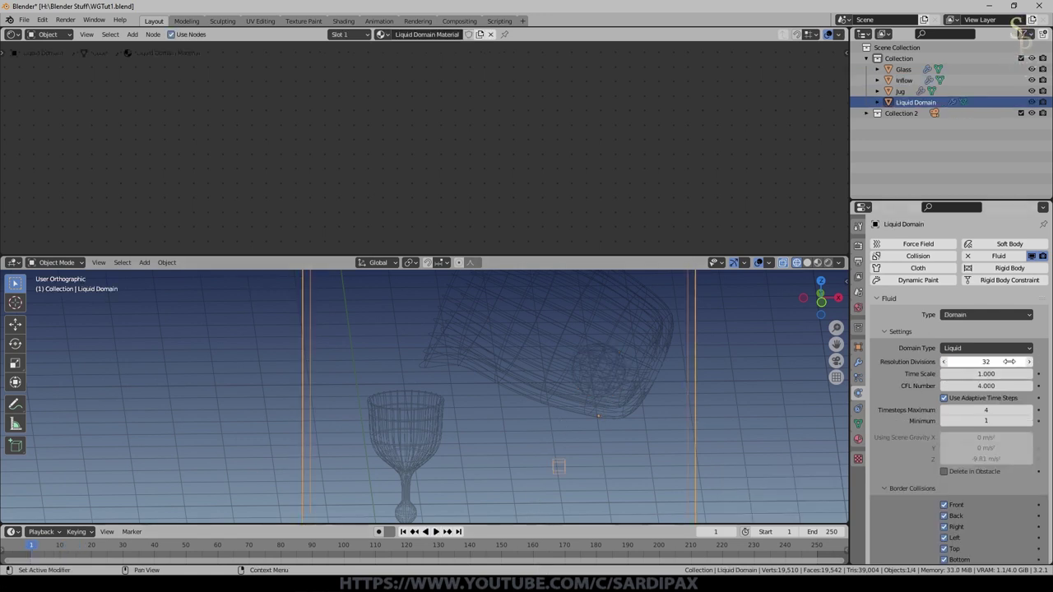
scroll("down", 3)
key("ctrl+s")
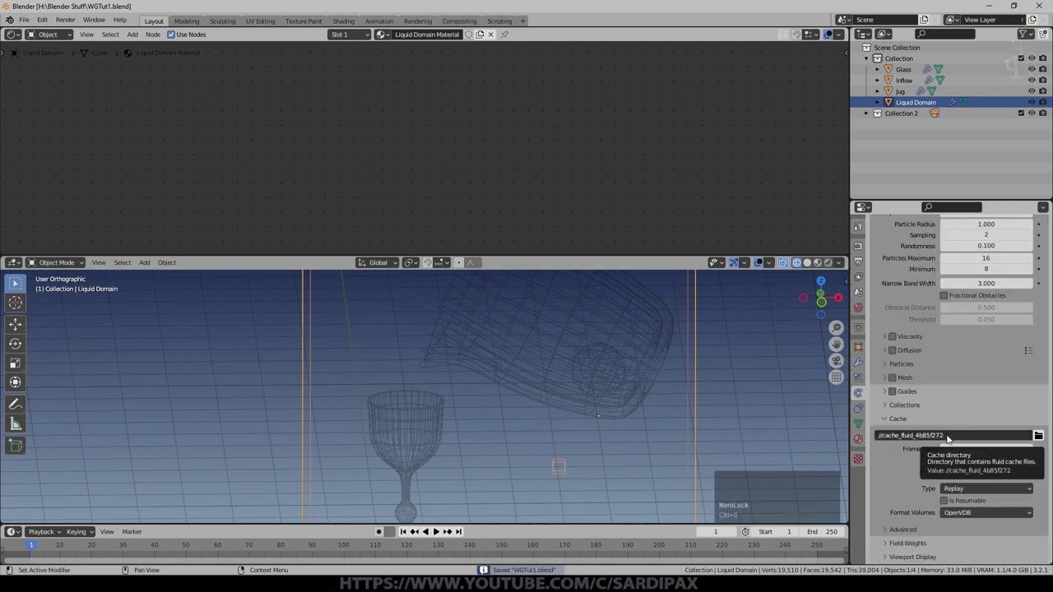
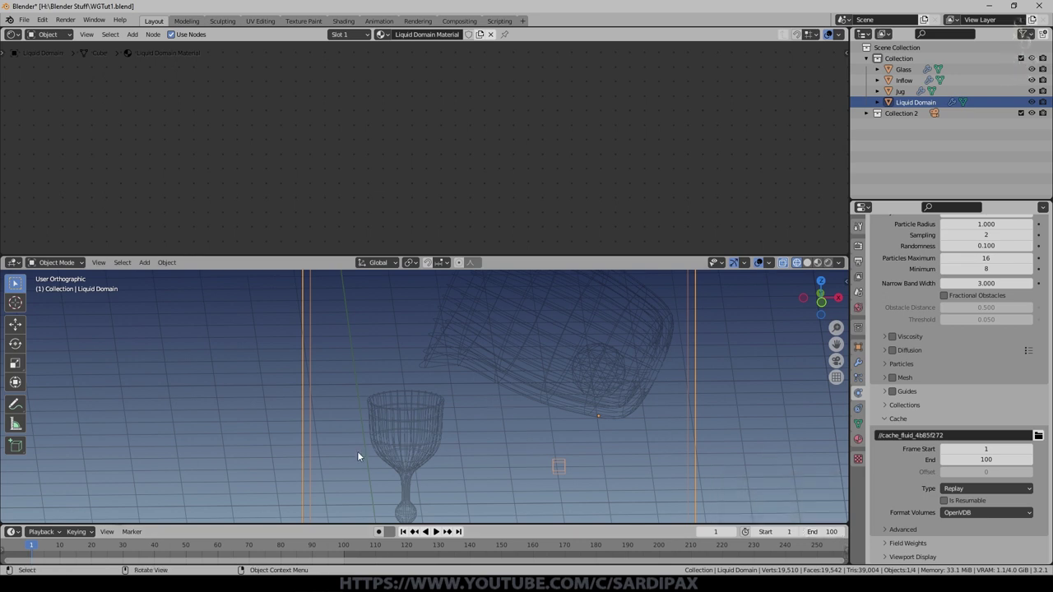
Step: Check the cache frame range and start timeline playback of the simulation
scroll("down", 3)
middle_click(221, 556)
scroll("up", 3)
left_click(439, 536)
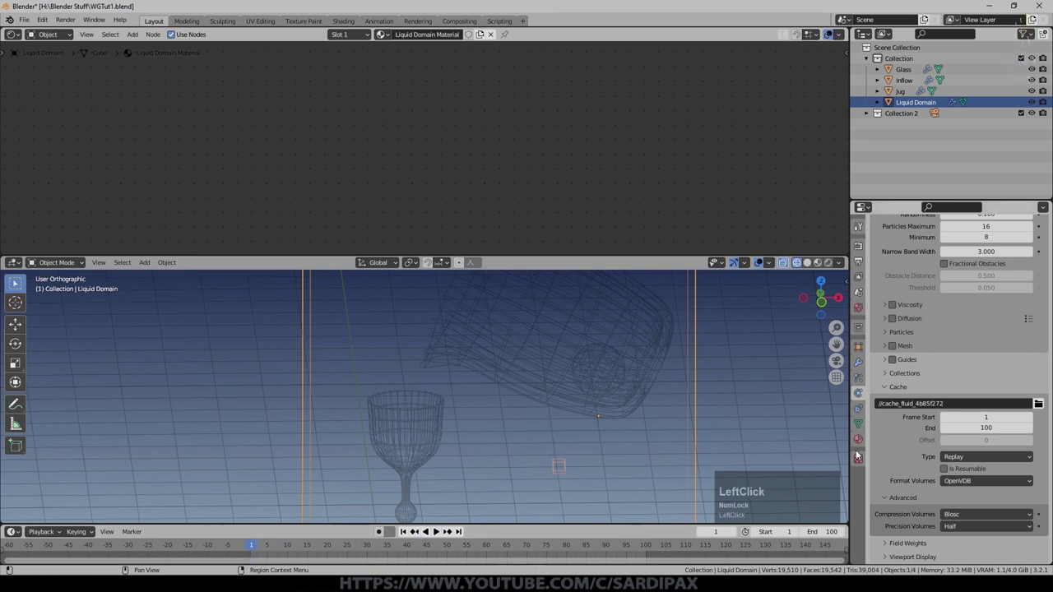
scroll("down", 3)
Step: Play the simulation, hide the floor grid, and view the falling liquid from the front
left_click(1007, 472)
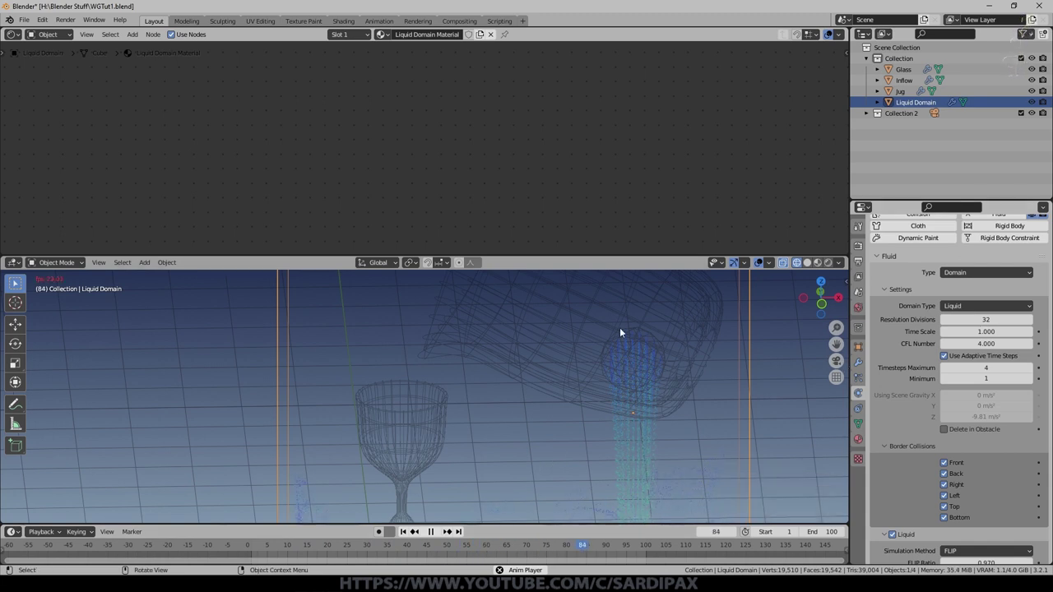
middle_click(671, 469)
key("KP_1")
left_click(772, 268)
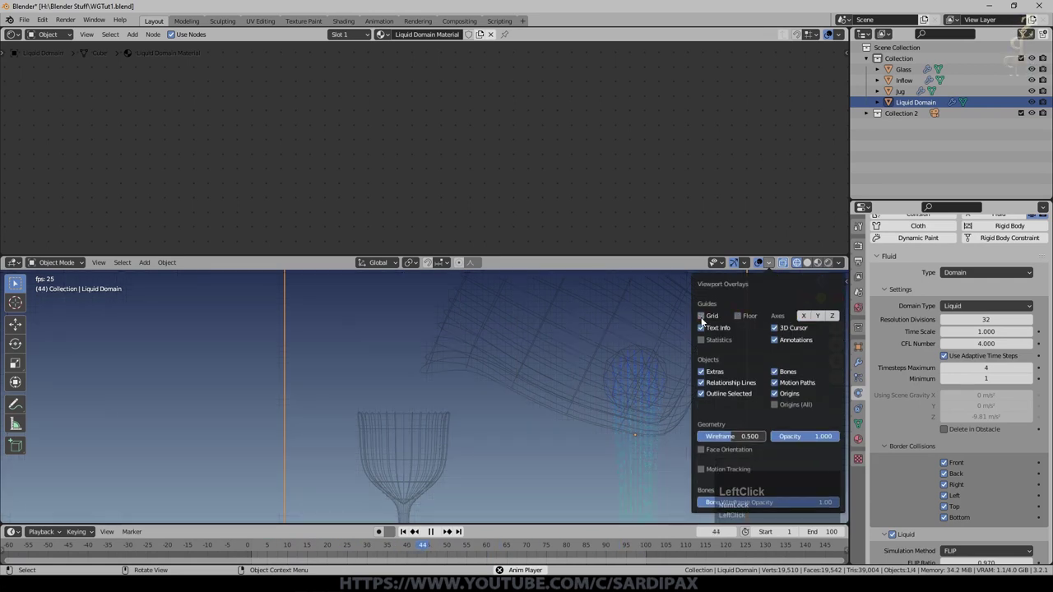
middle_click(639, 439)
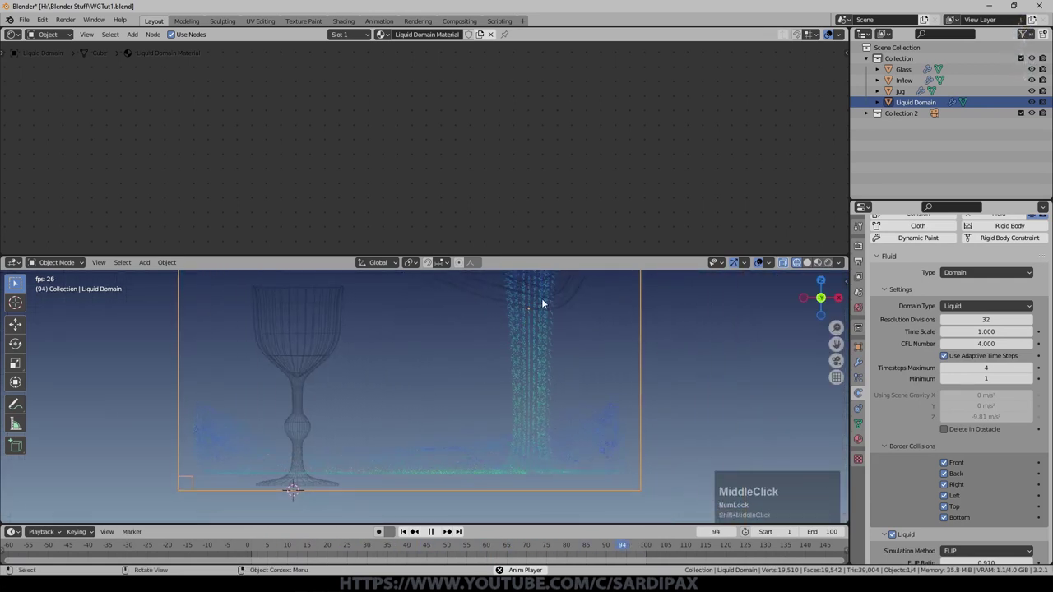
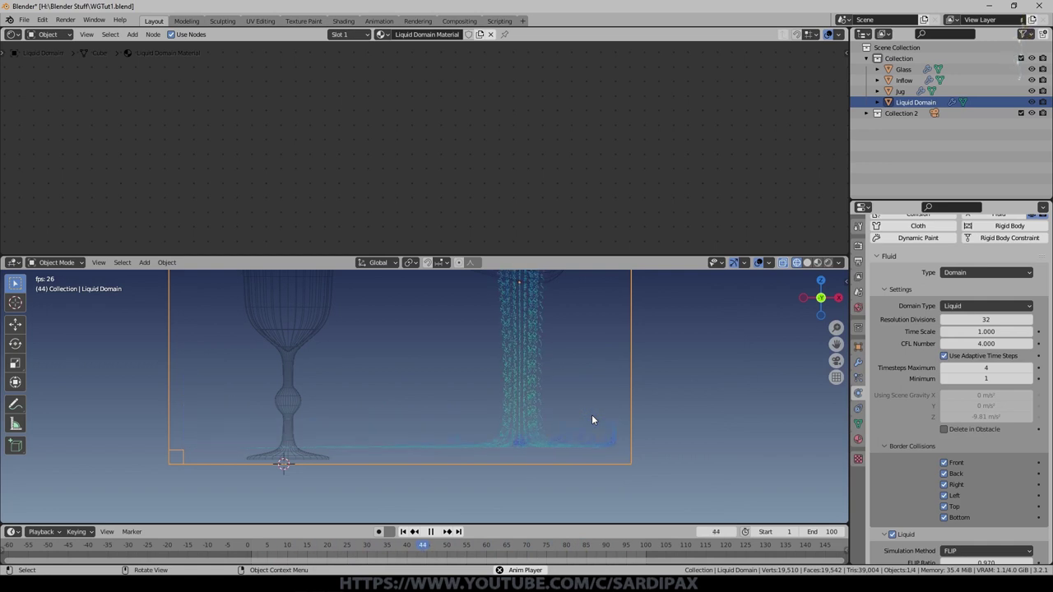
Step: Orbit around the domain box, goblet and jug mouth to review the stream
middle_click(649, 382)
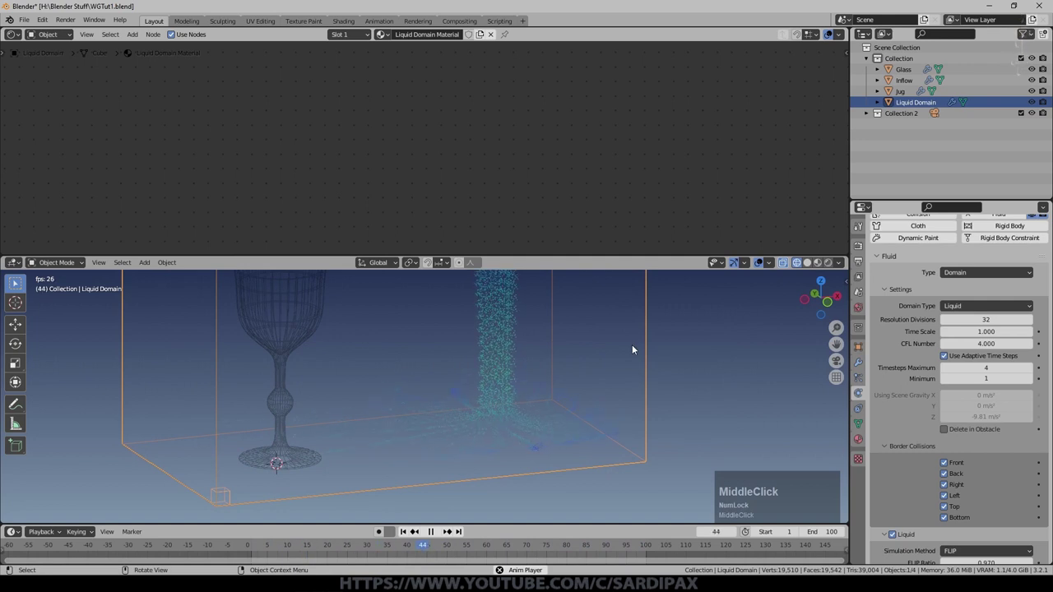
scroll("down", 3)
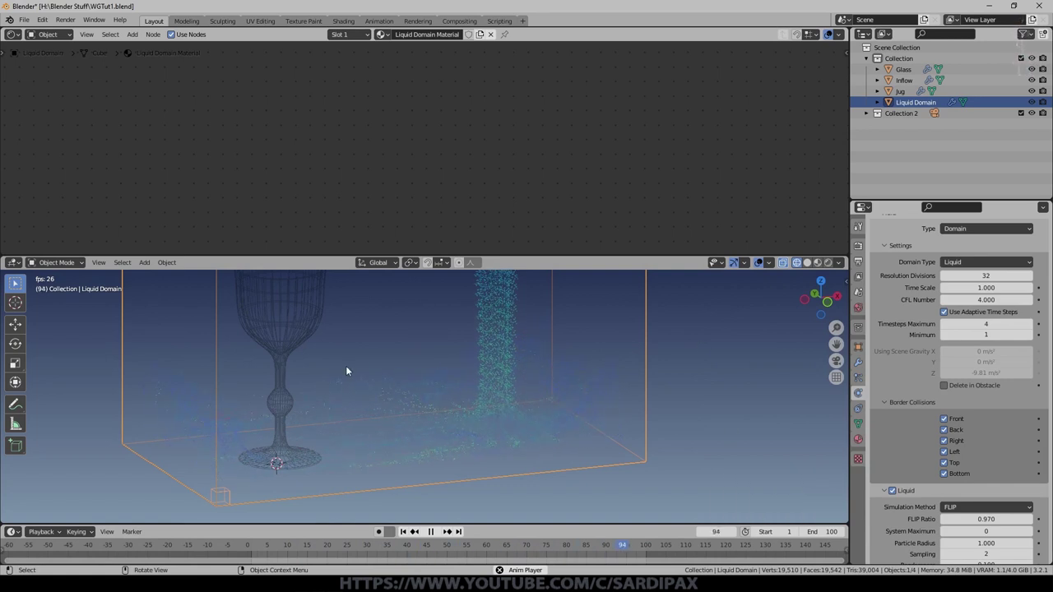
key("shift+Num_Lock")
scroll("down", 3)
middle_click(447, 360)
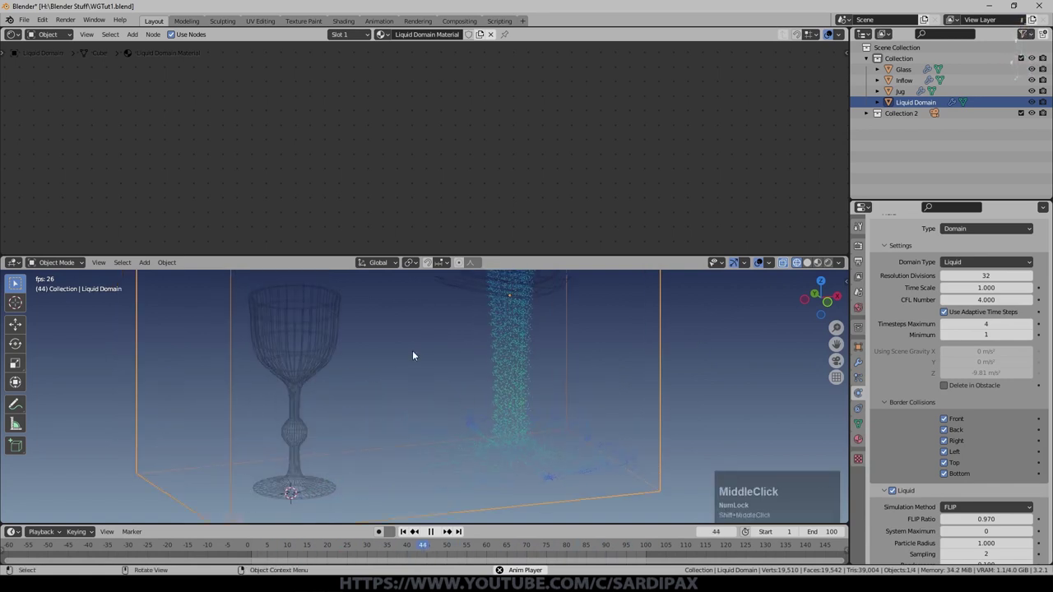
middle_click(492, 378)
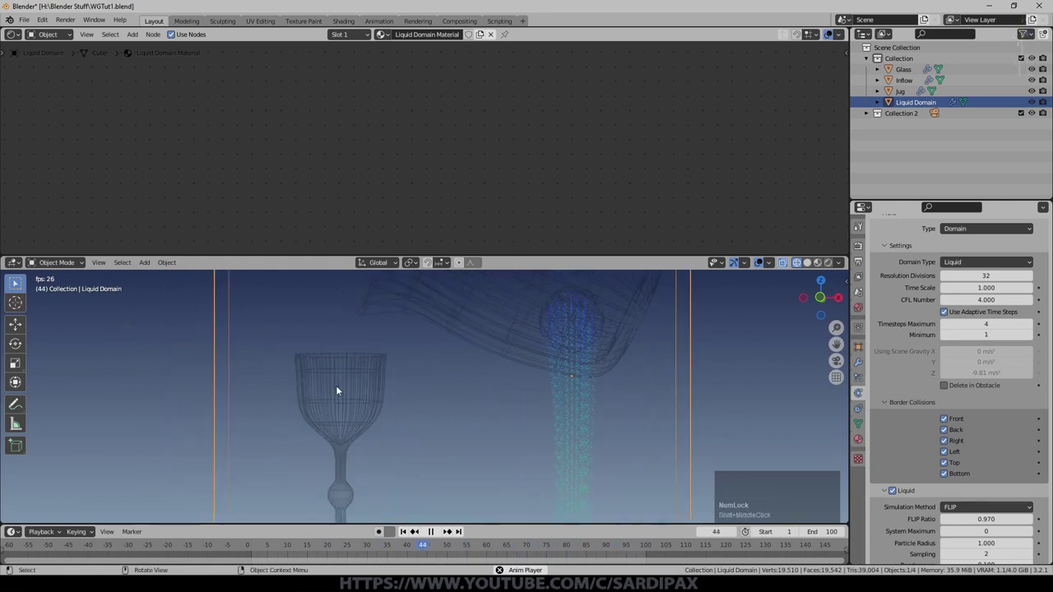
scroll("down", 3)
Step: Make the Jug a Fluid Effector with Collision type, then reselect the Liquid Domain
left_click(451, 357)
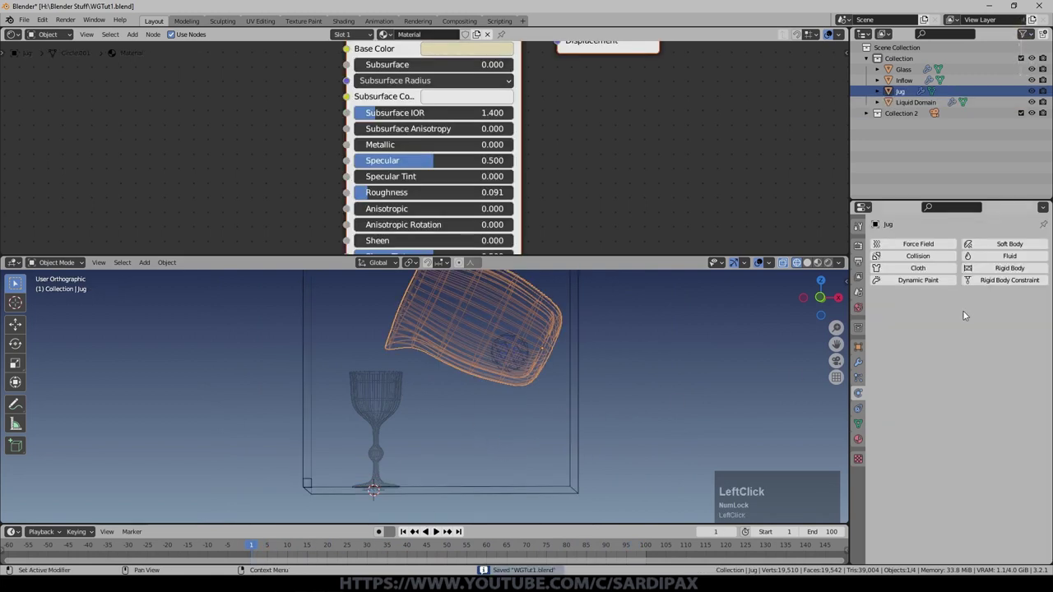
left_click(1008, 252)
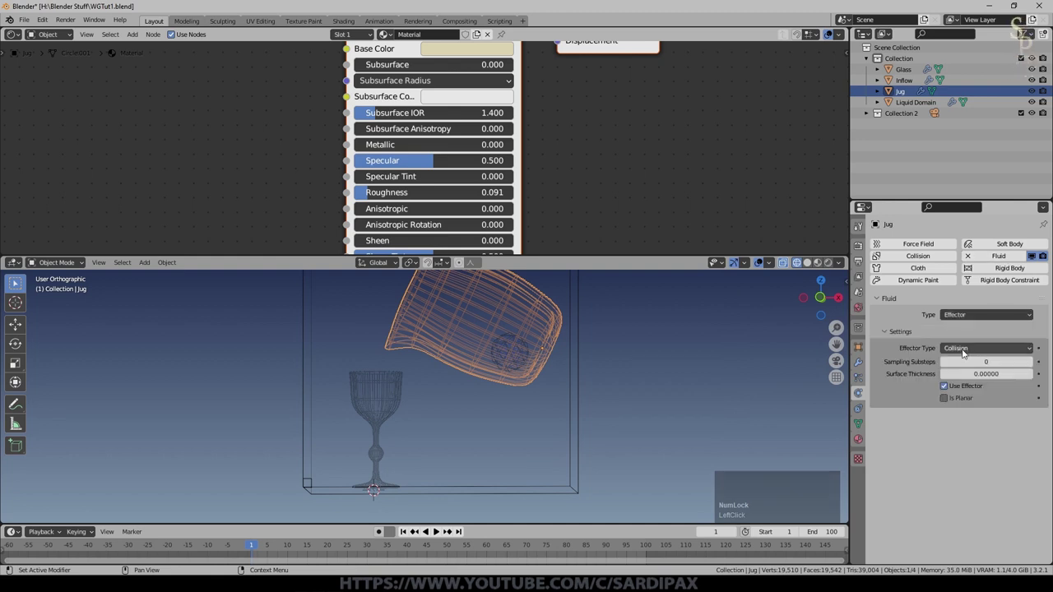
left_click(441, 535)
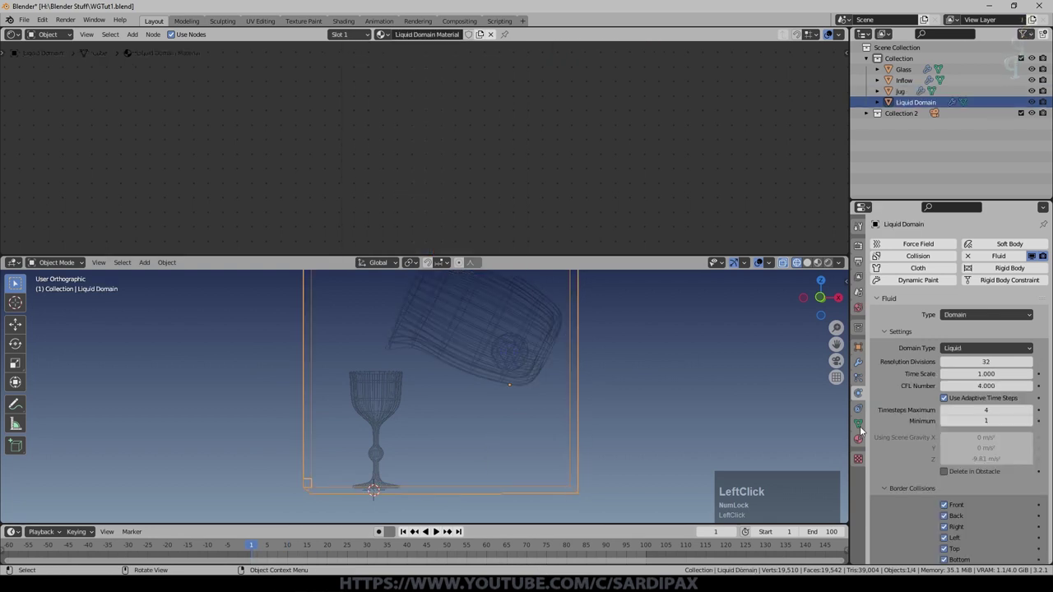
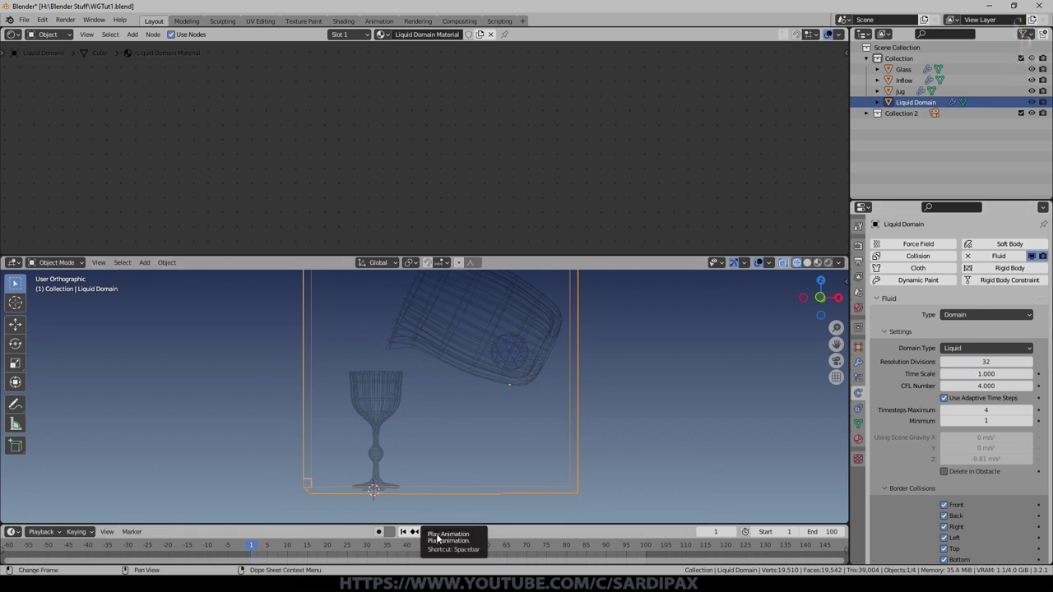
left_click(440, 538)
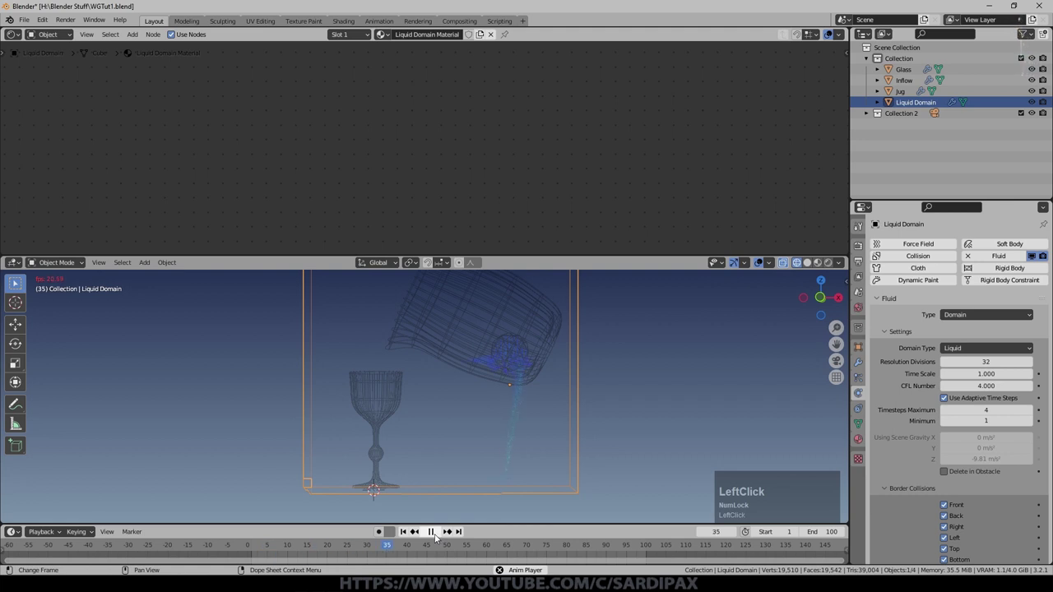
scroll("up", 3)
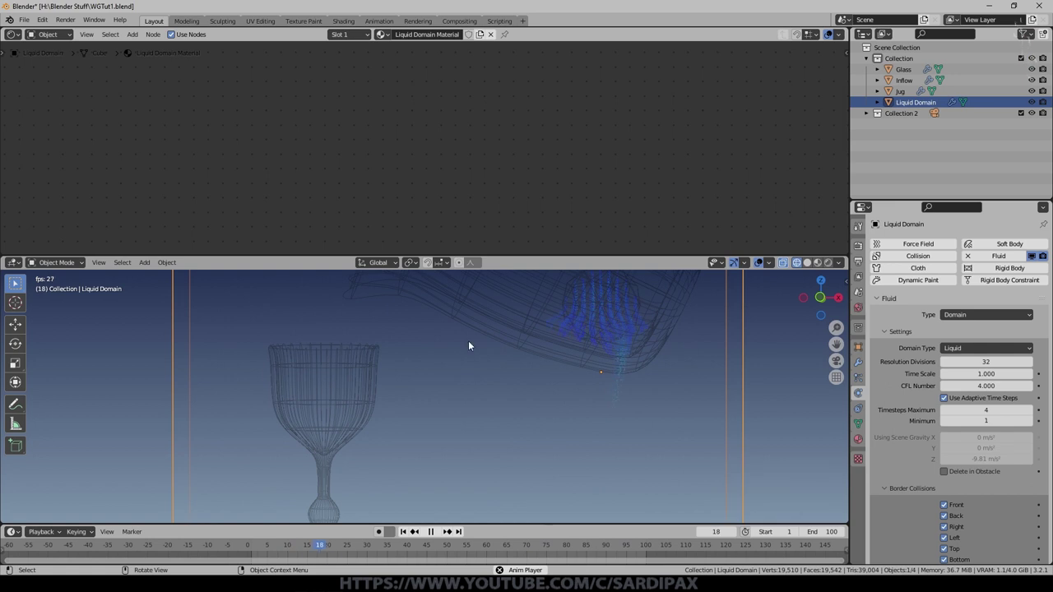
key("shift+Num_Lock")
scroll("up", 3)
middle_click(537, 398)
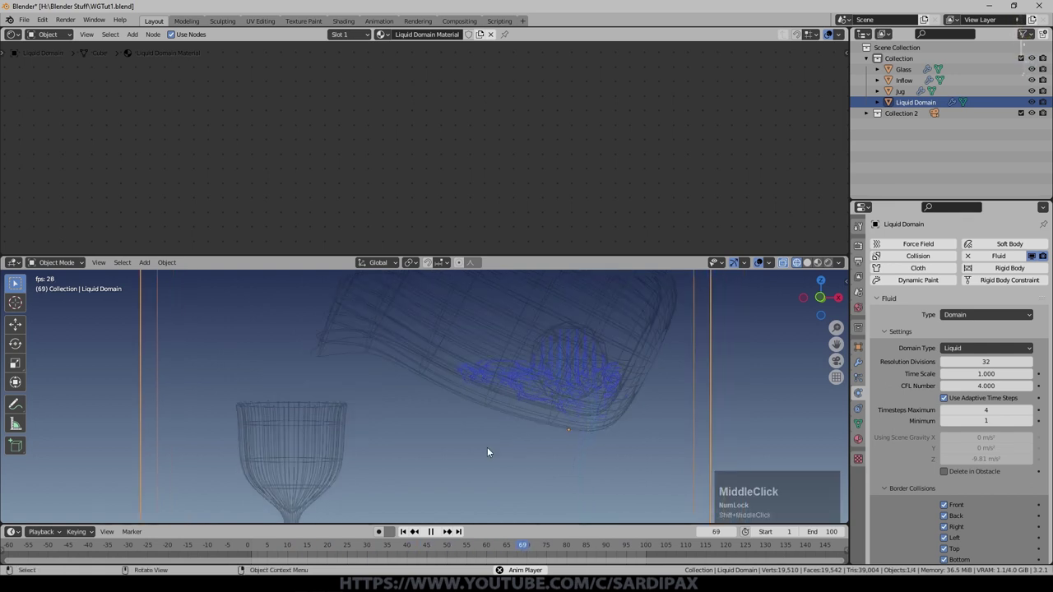
middle_click(531, 475)
scroll("up", 3)
middle_click(561, 373)
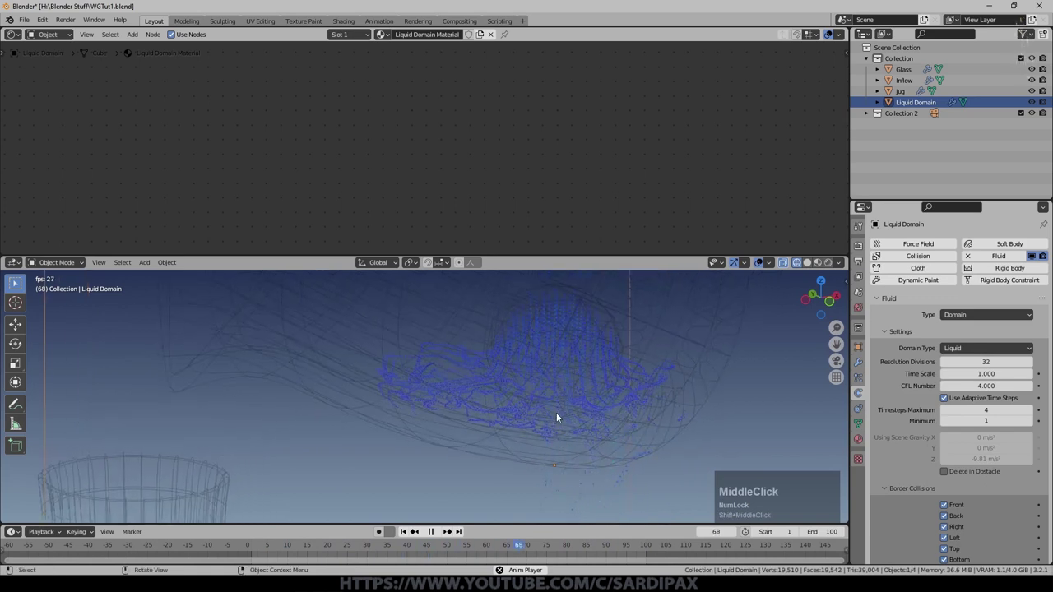
scroll("down", 3)
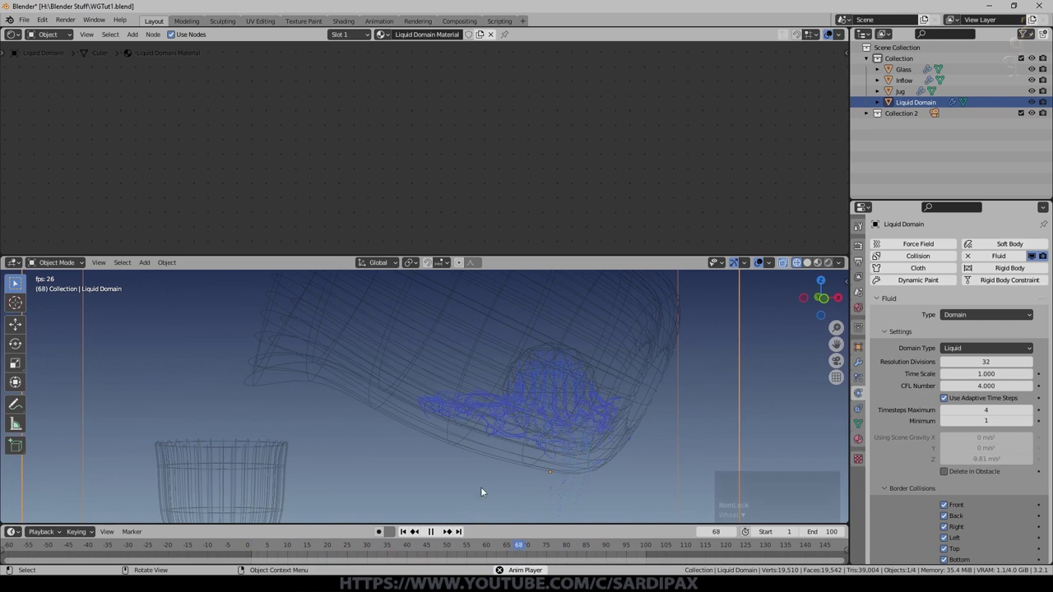
left_click(436, 537)
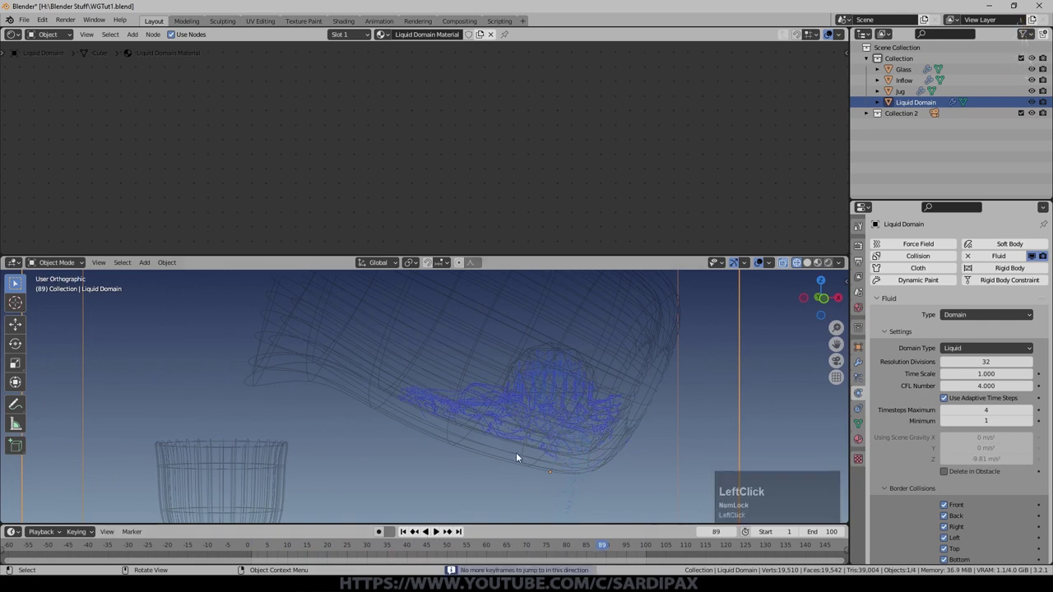
middle_click(471, 461)
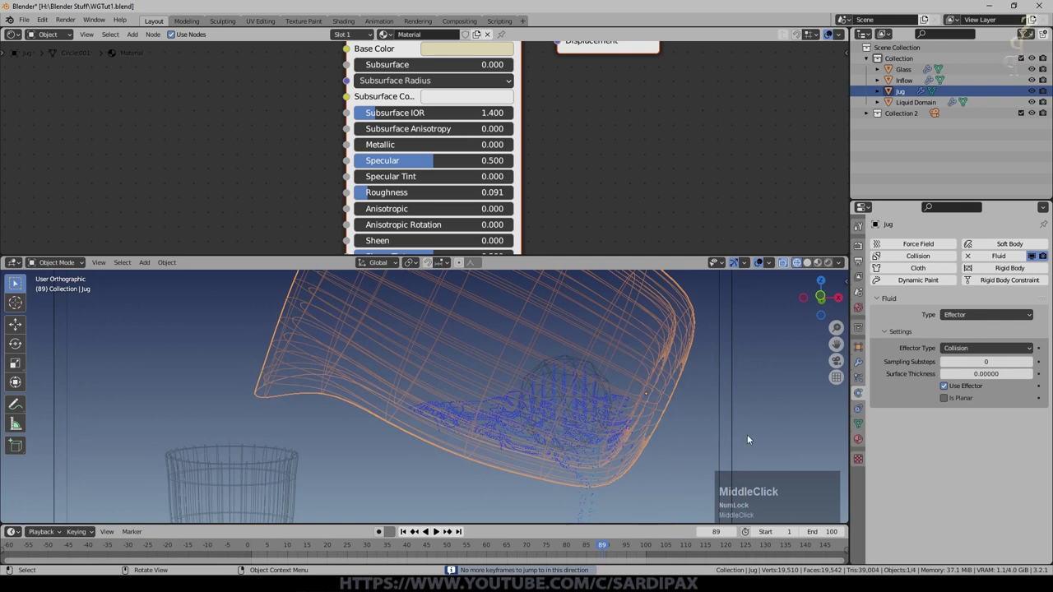
middle_click(676, 448)
scroll("down", 3)
left_click(558, 473)
scroll("down", 3)
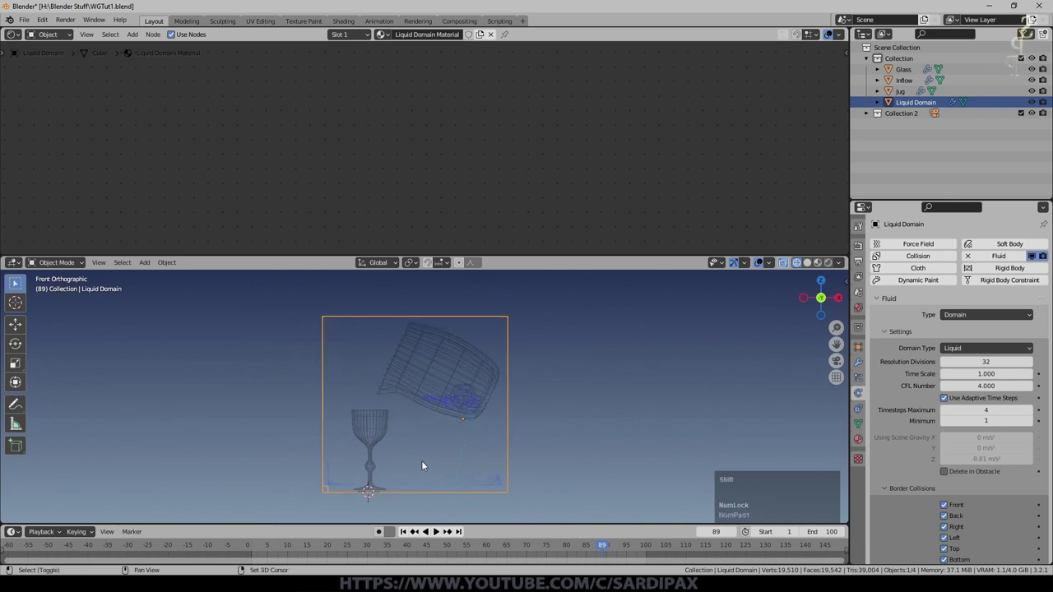
middle_click(425, 454)
scroll("up", 3)
middle_click(469, 482)
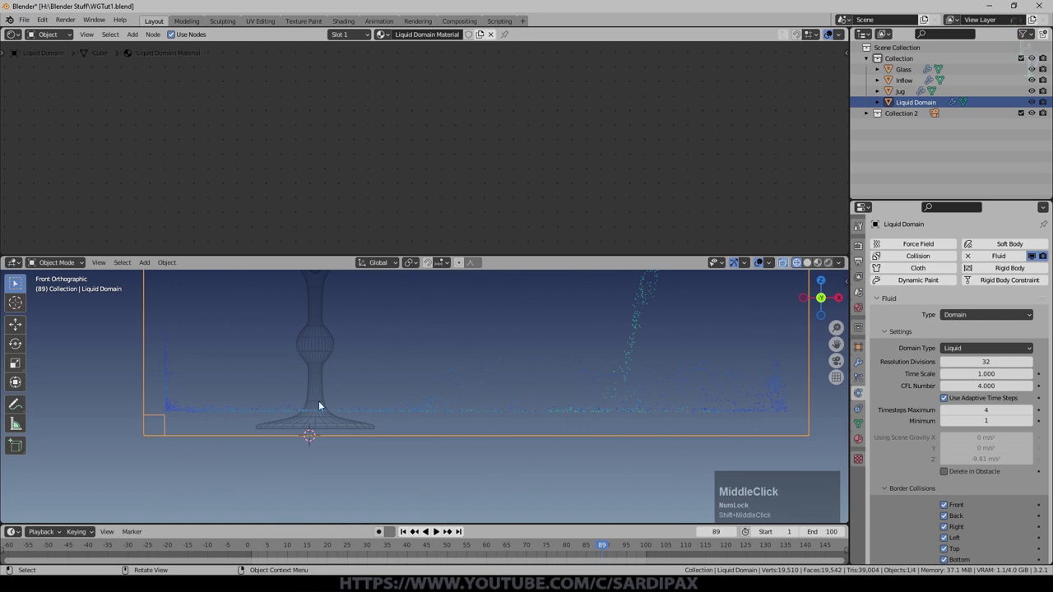
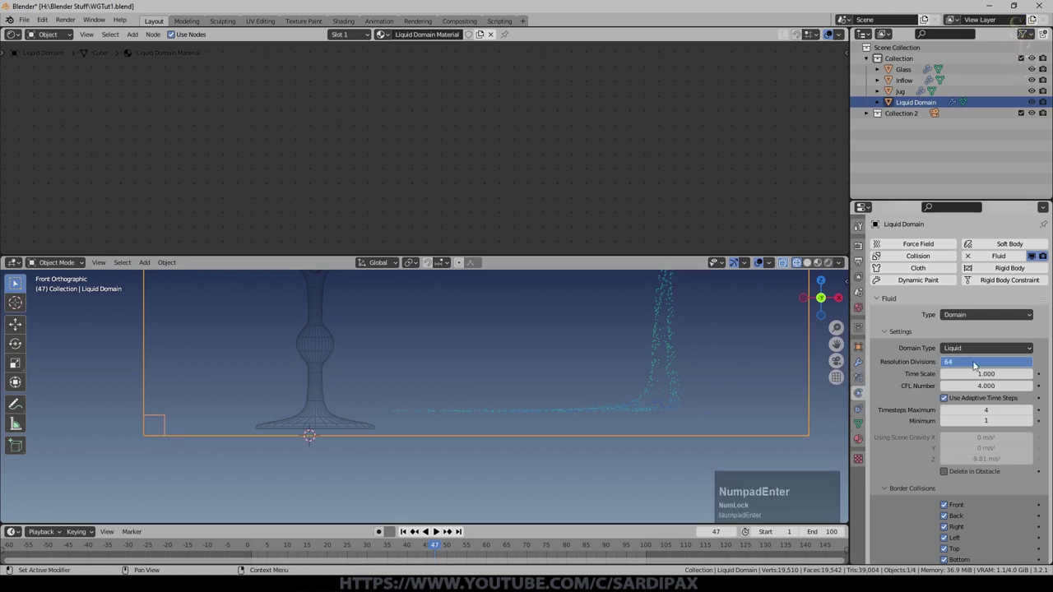
Step: Set the Liquid Domain's Resolution Divisions to 64 and replay the simulation from frame 1
left_click(410, 537)
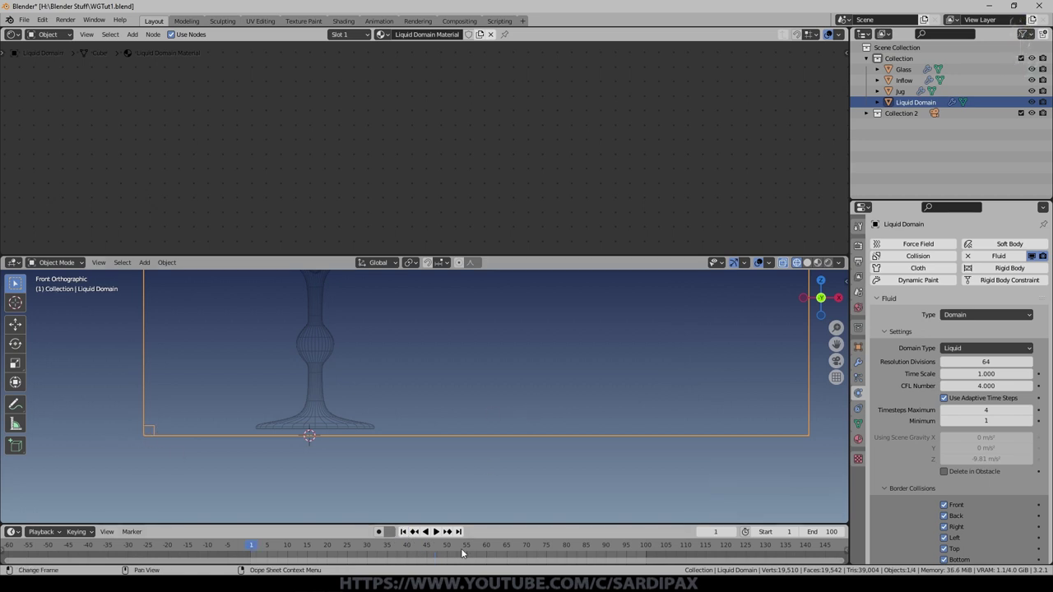
left_click(438, 537)
scroll("down", 3)
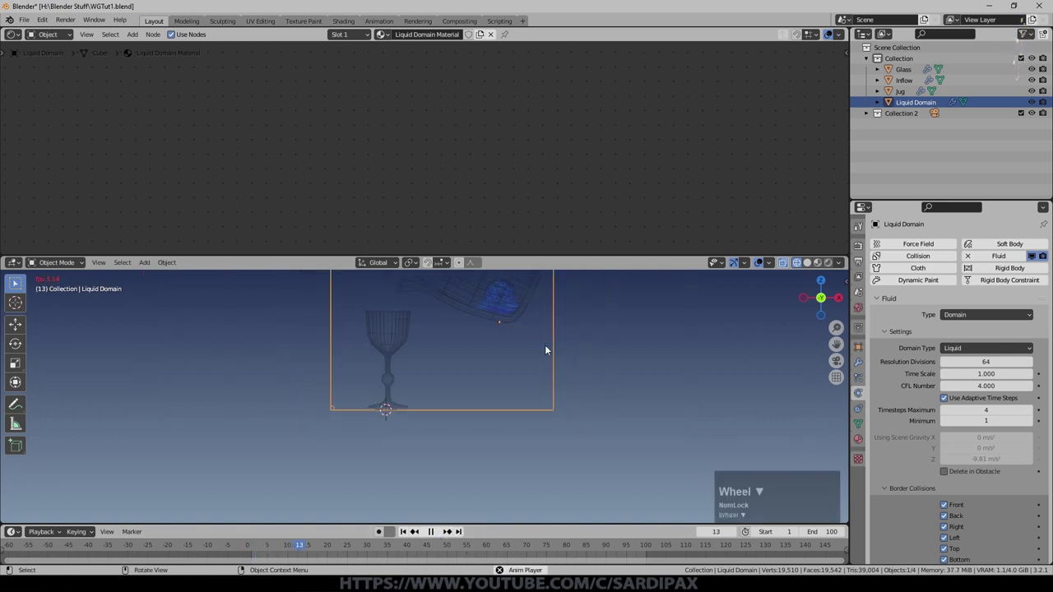
middle_click(538, 353)
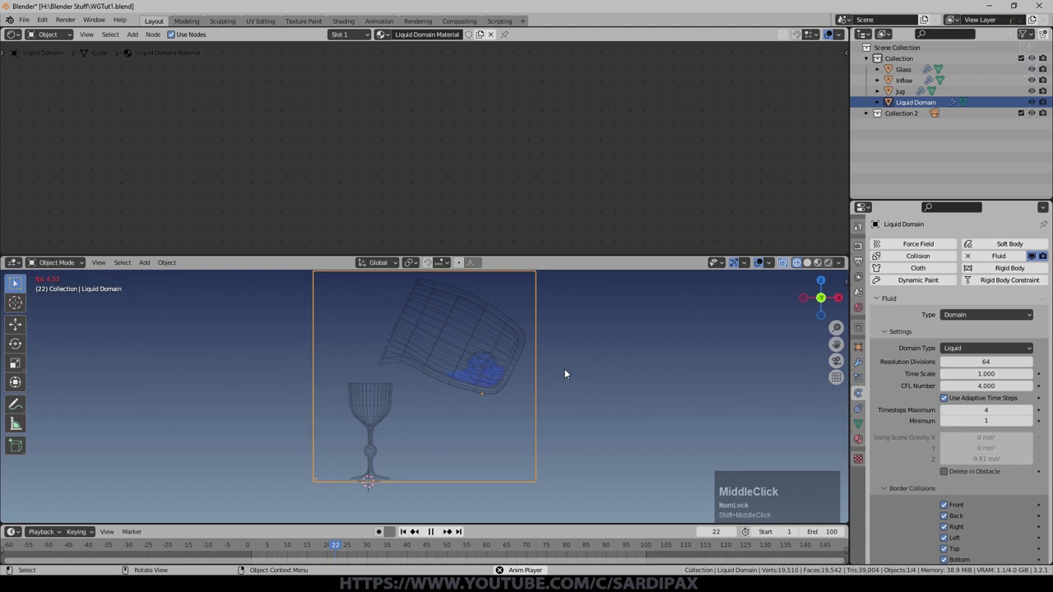
scroll("up", 3)
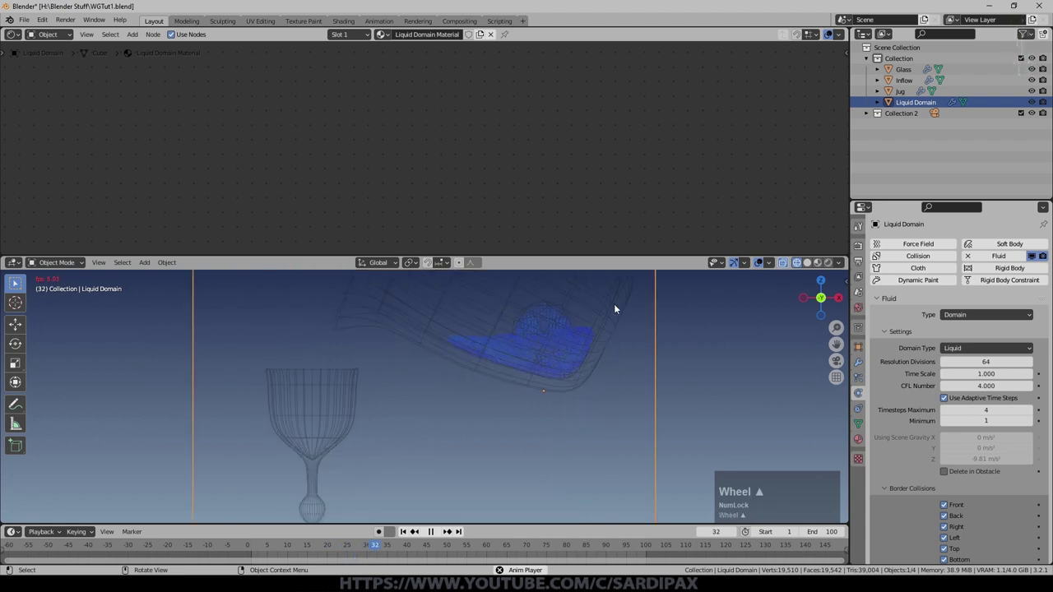
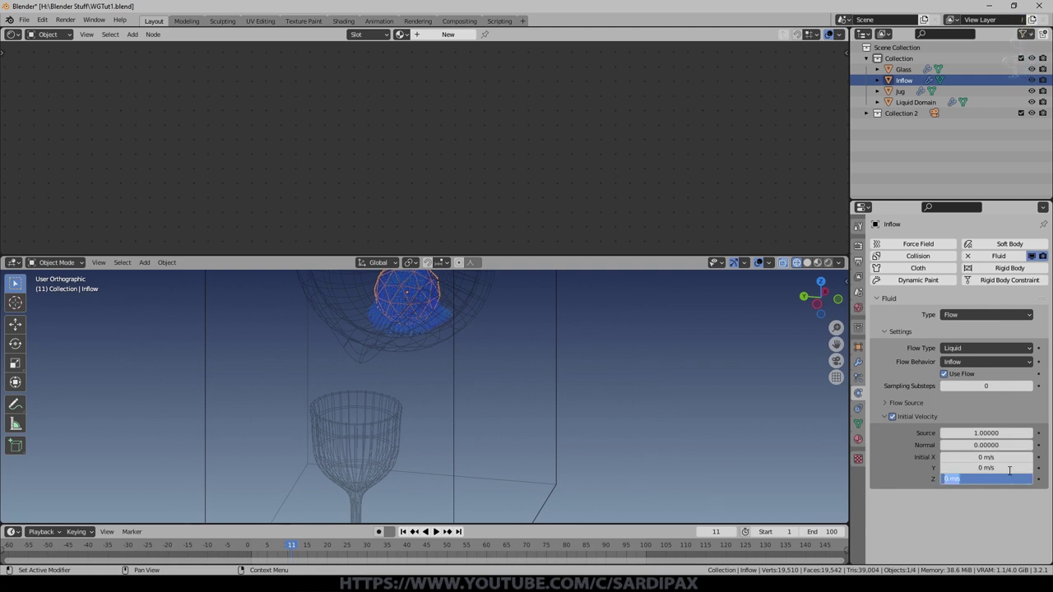
Step: Enable Initial Velocity on the Inflow and set its Z component to 10 m/s, replaying to test
key("KP_1")
key("KP_Enter")
left_click(420, 538)
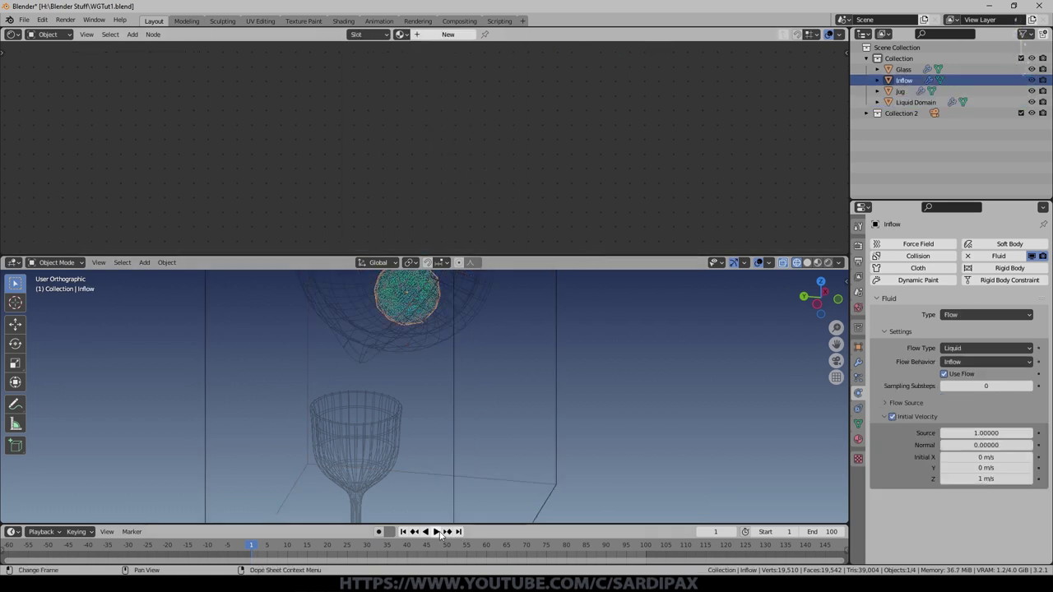
left_click(442, 531)
key("KP_1")
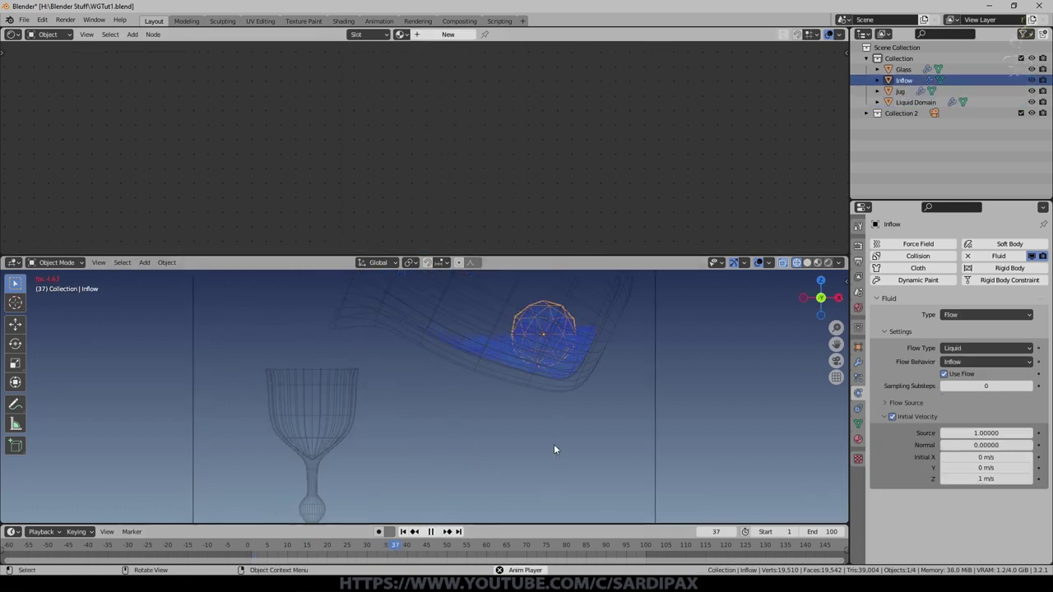
left_click(431, 533)
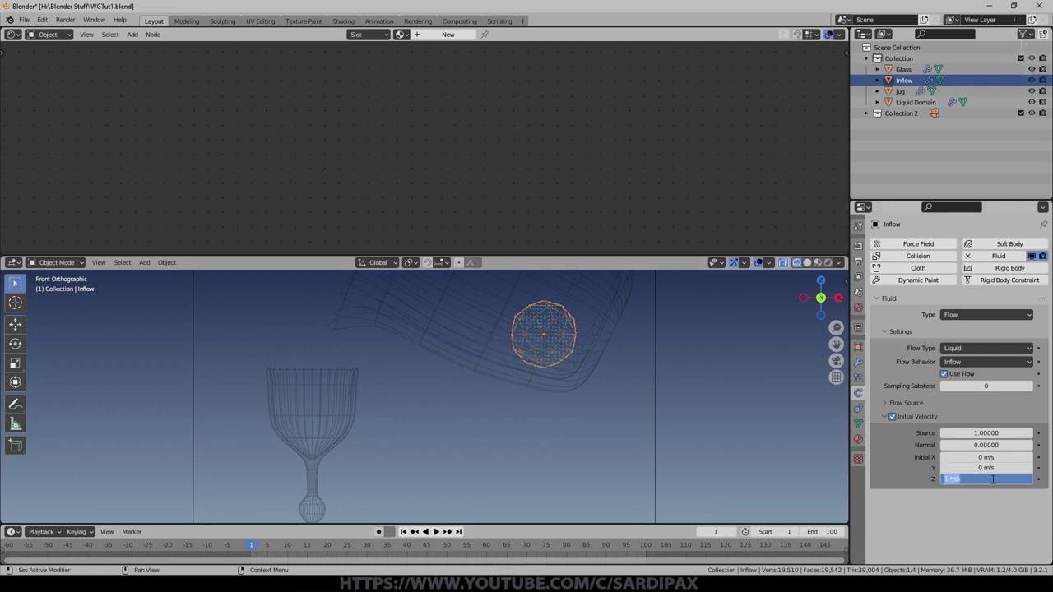
key("KP_1")
key("KP_Enter")
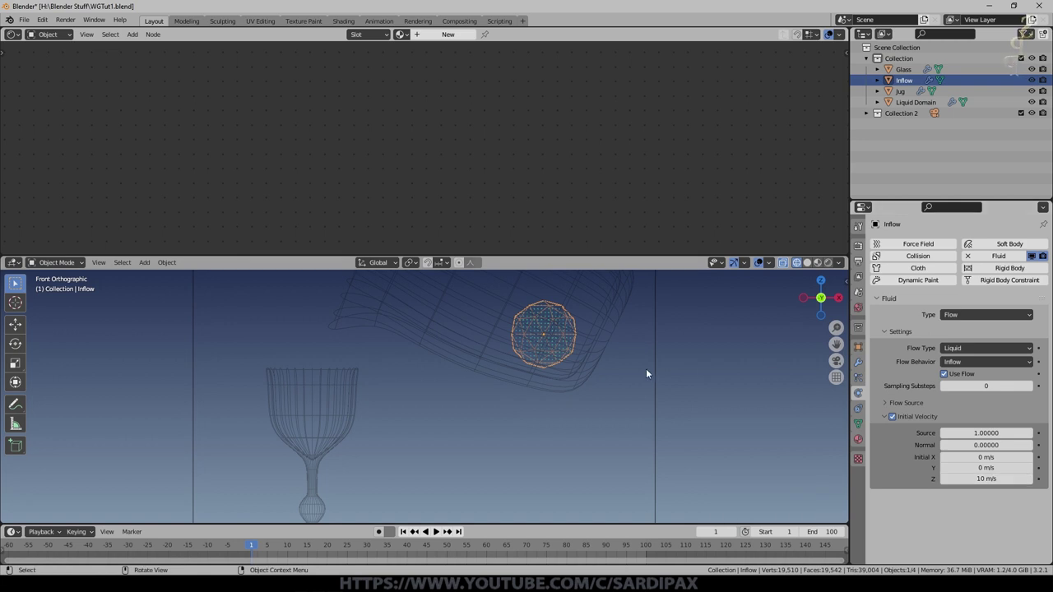
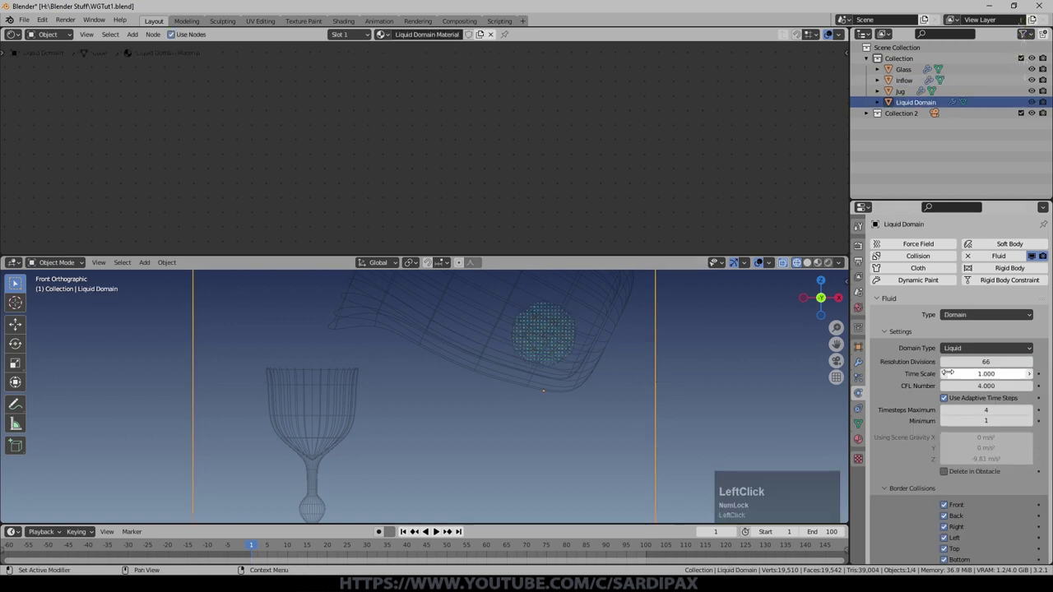
Step: Change the Inflow's Z velocity to -10 then -5 m/s, replaying after each change
left_click(438, 539)
left_click(535, 252)
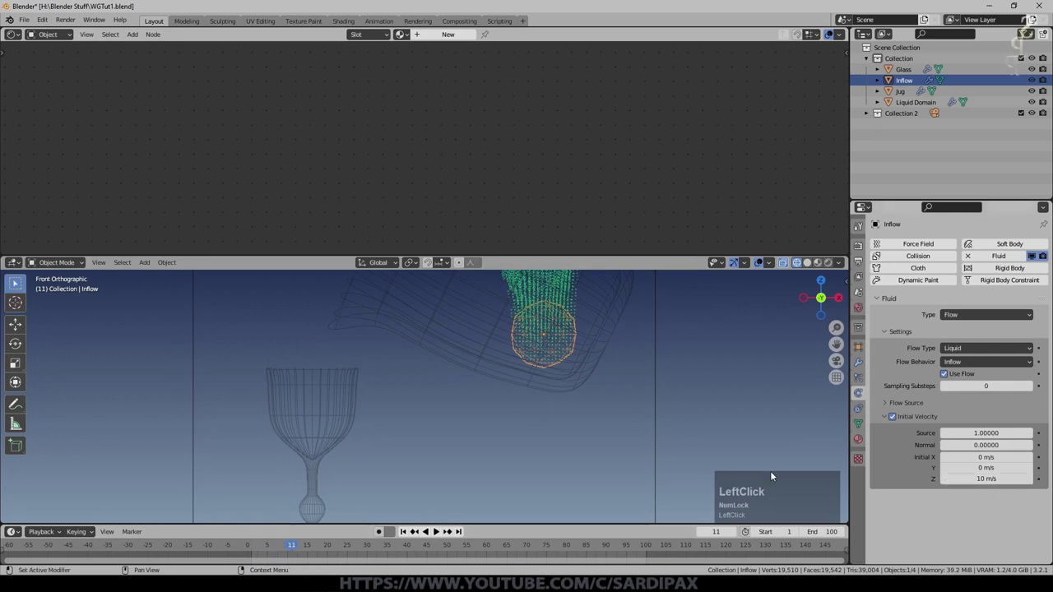
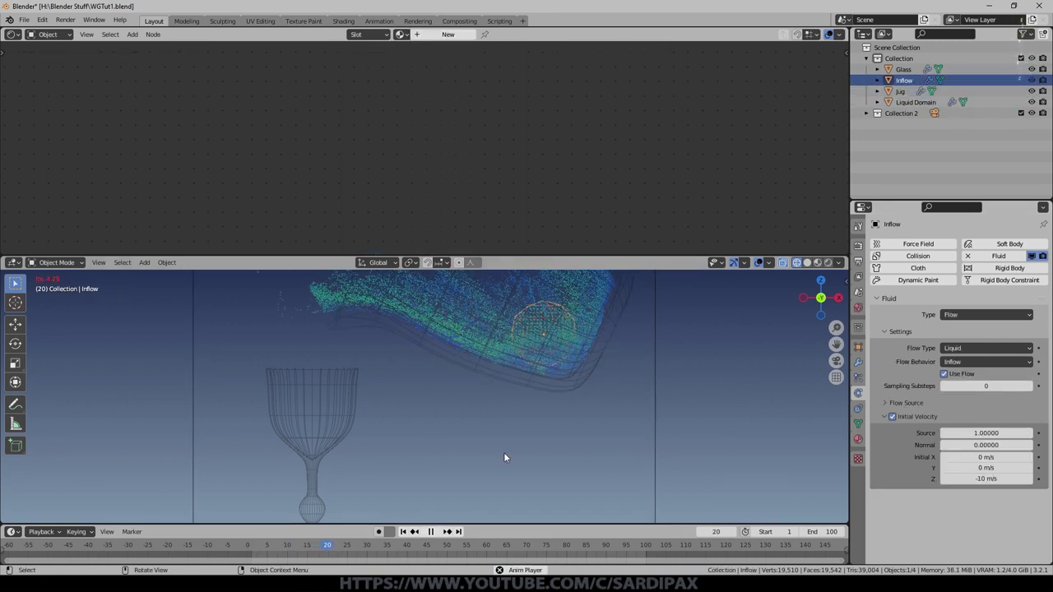
middle_click(507, 394)
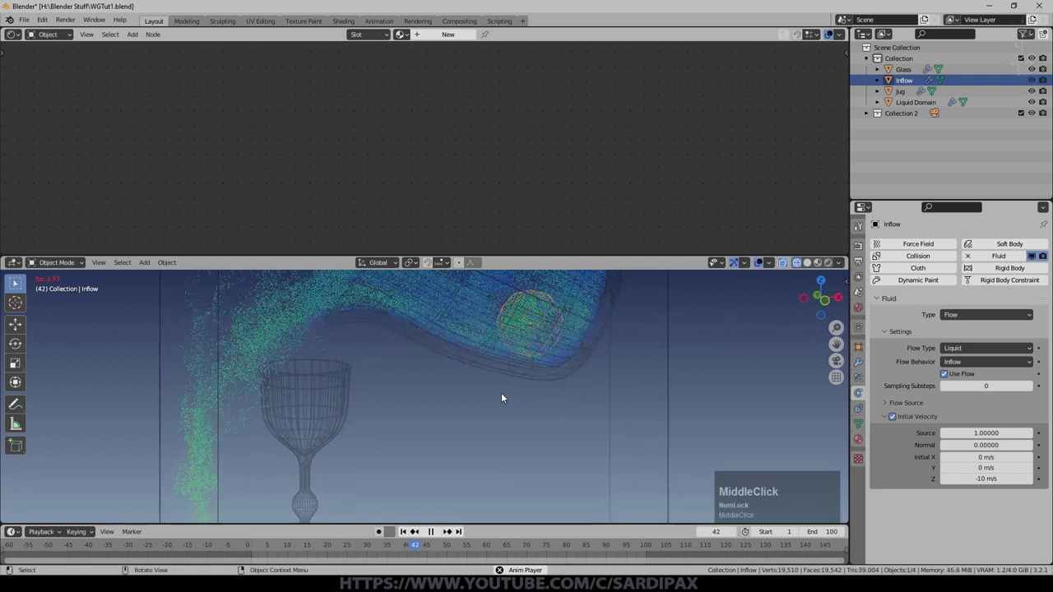
left_click(436, 537)
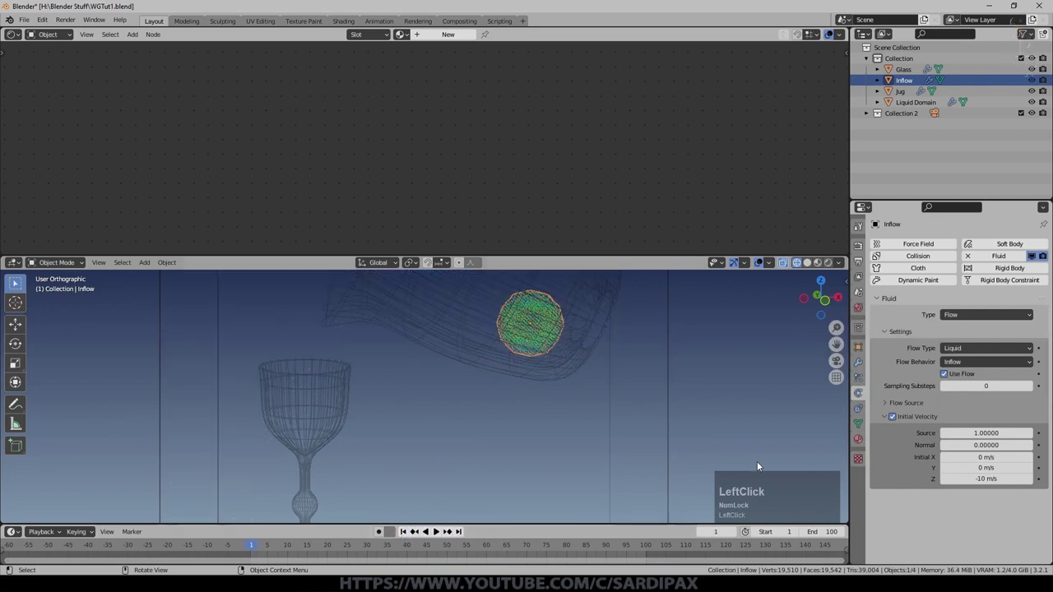
key("KP_Subtract")
key("KP_5")
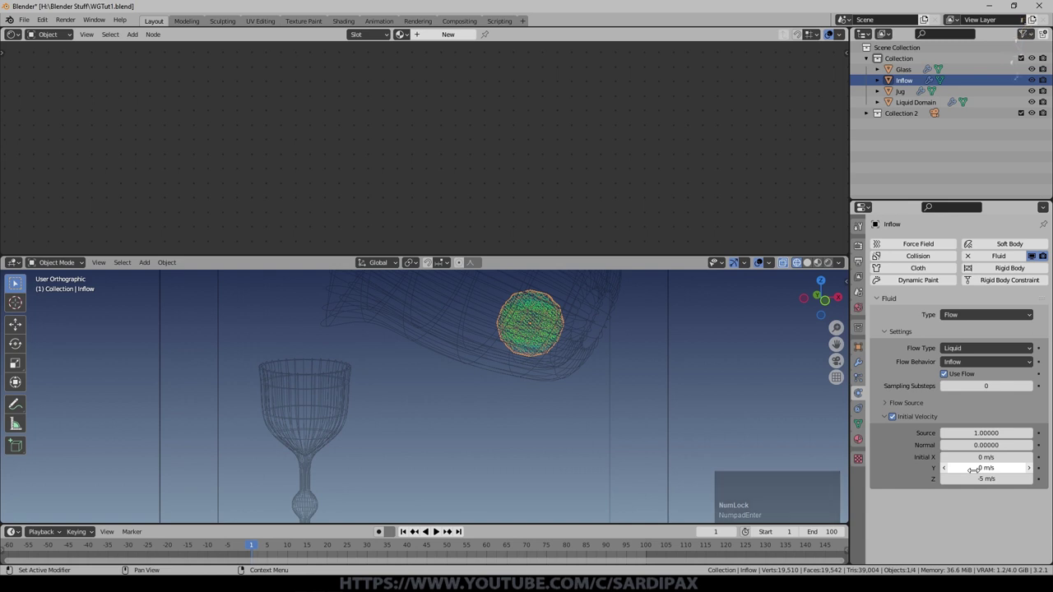
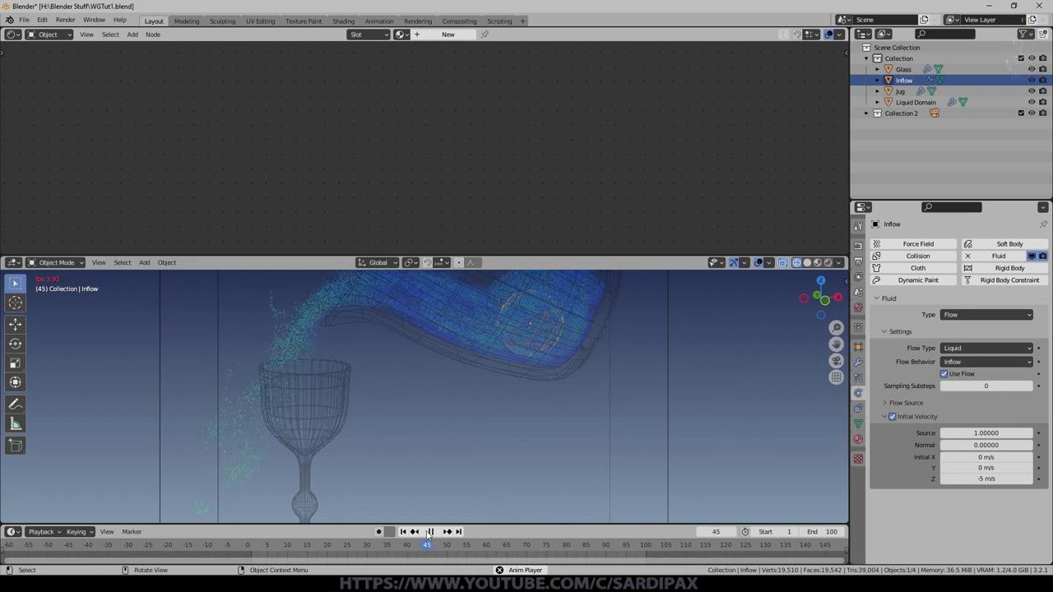
Step: Settle the Inflow's Z velocity at -2 m/s and replay until the stream reaches the goblet
left_click(430, 535)
key("KP_Subtract")
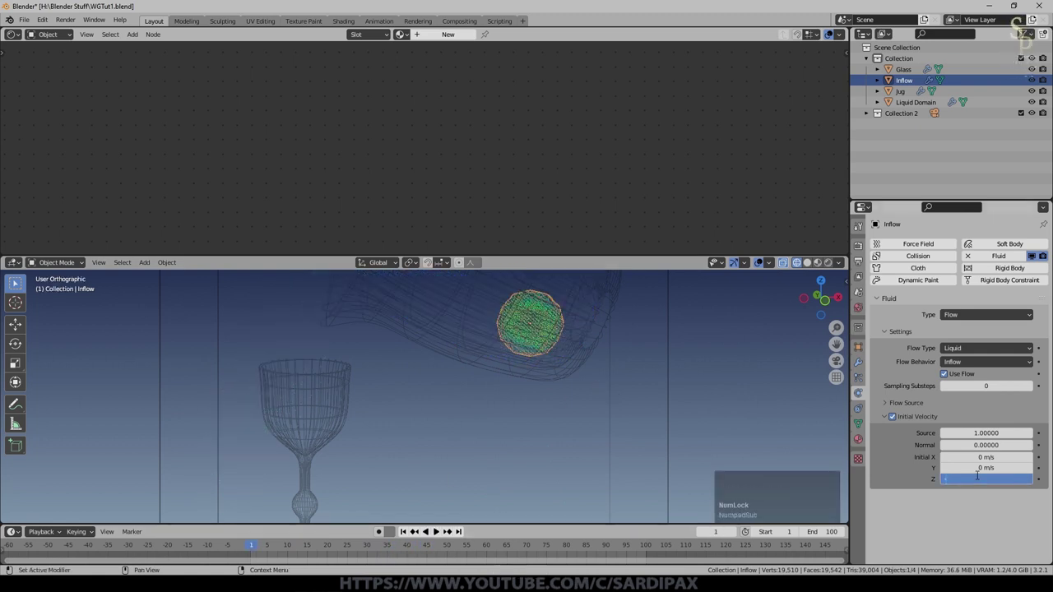
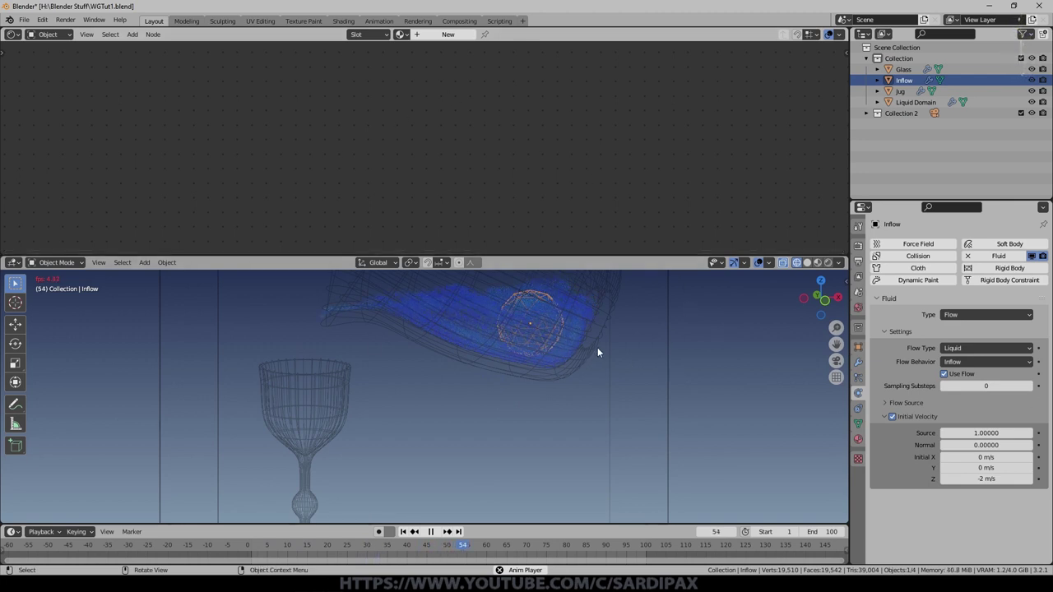
key("shift+Num_Lock")
middle_click(609, 356)
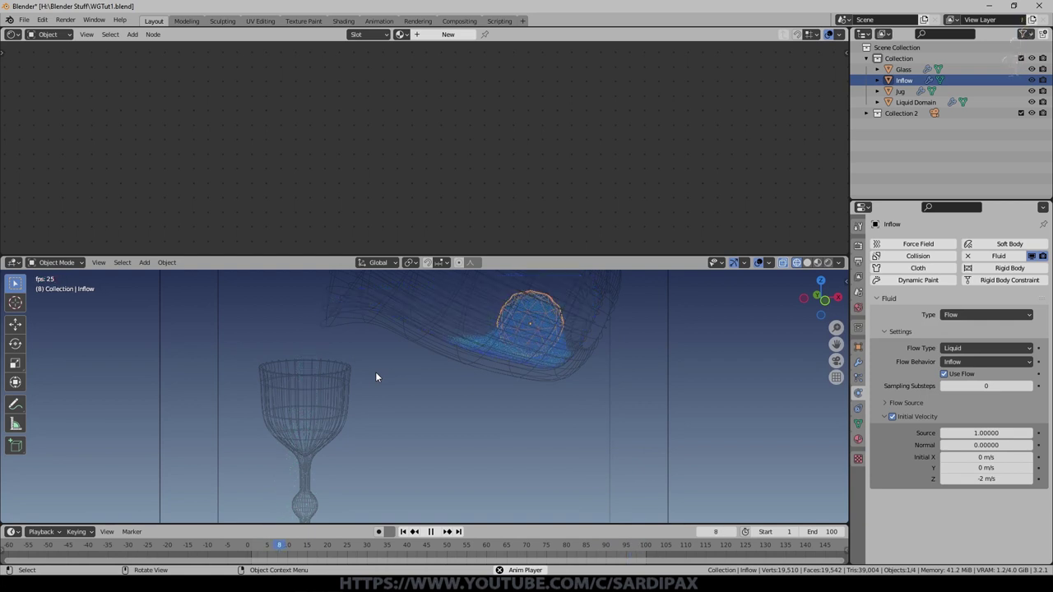
middle_click(425, 537)
left_click(430, 536)
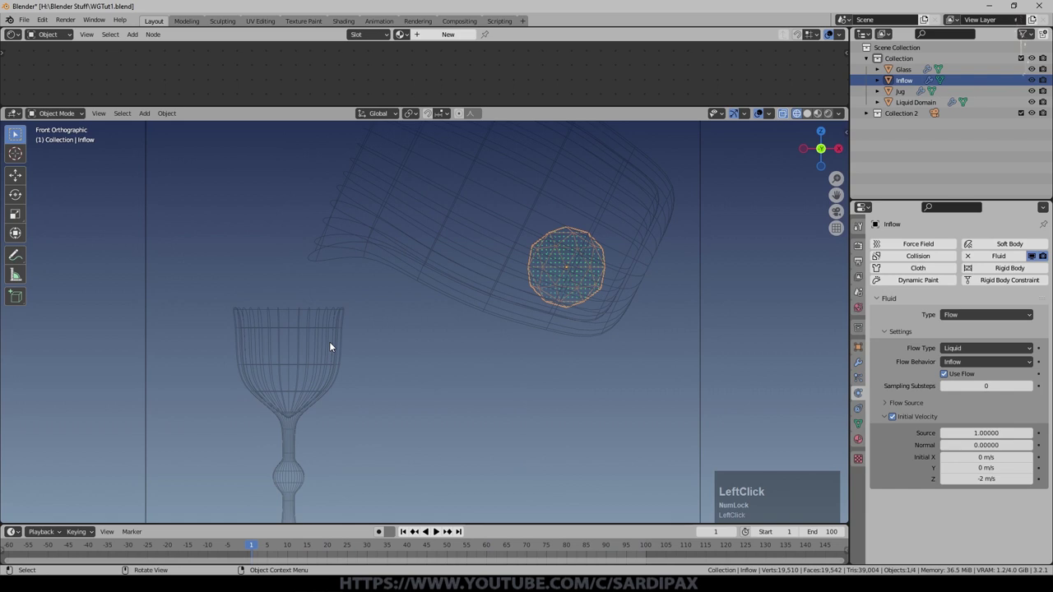
Step: Make the Glass a Fluid Effector with Collision type and replay the pour
left_click(331, 347)
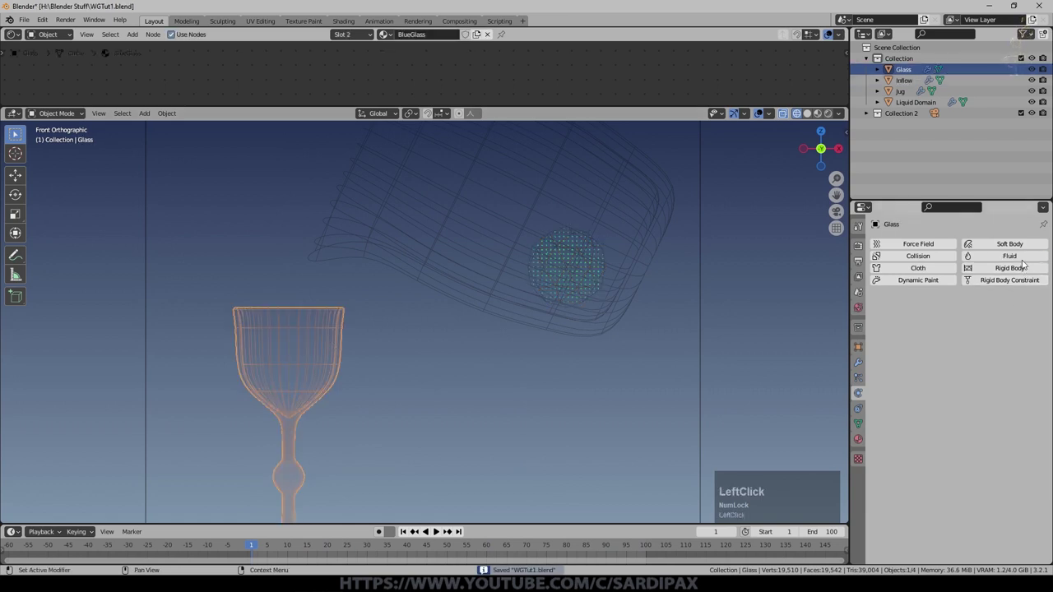
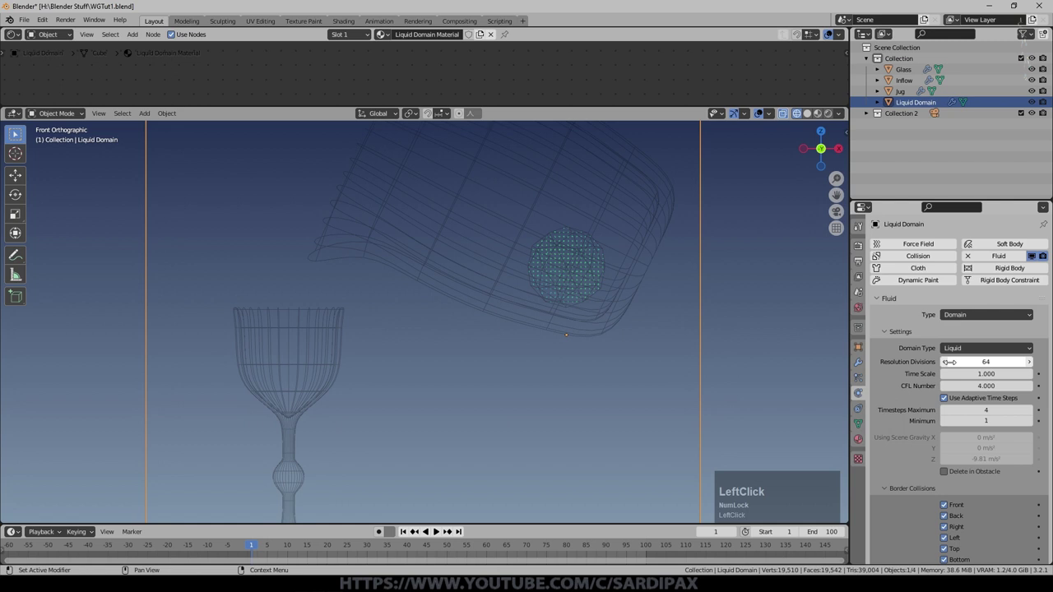
scroll("down", 3)
middle_click(353, 417)
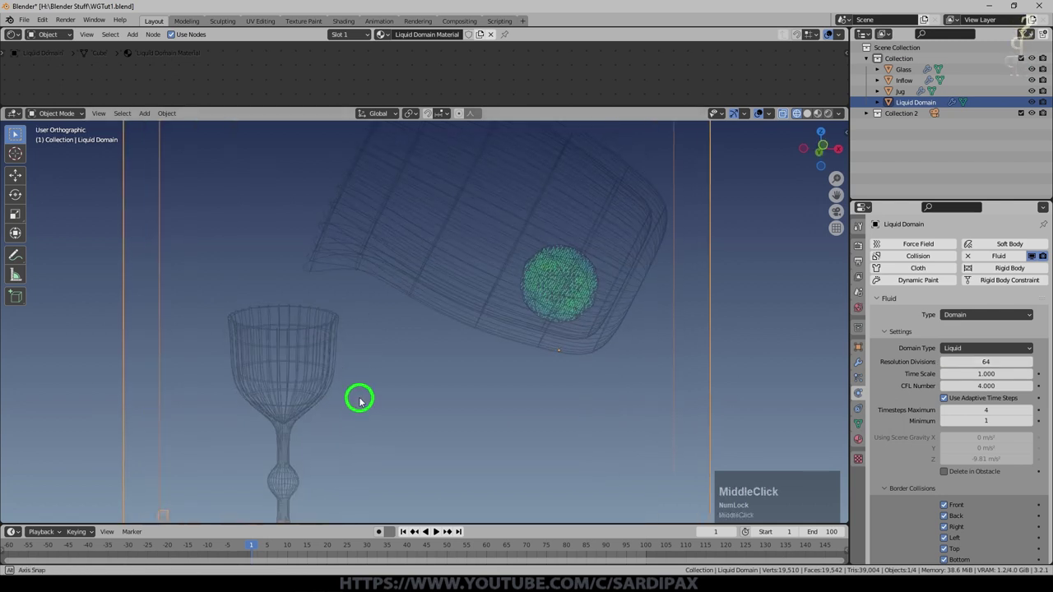
key("KP_1")
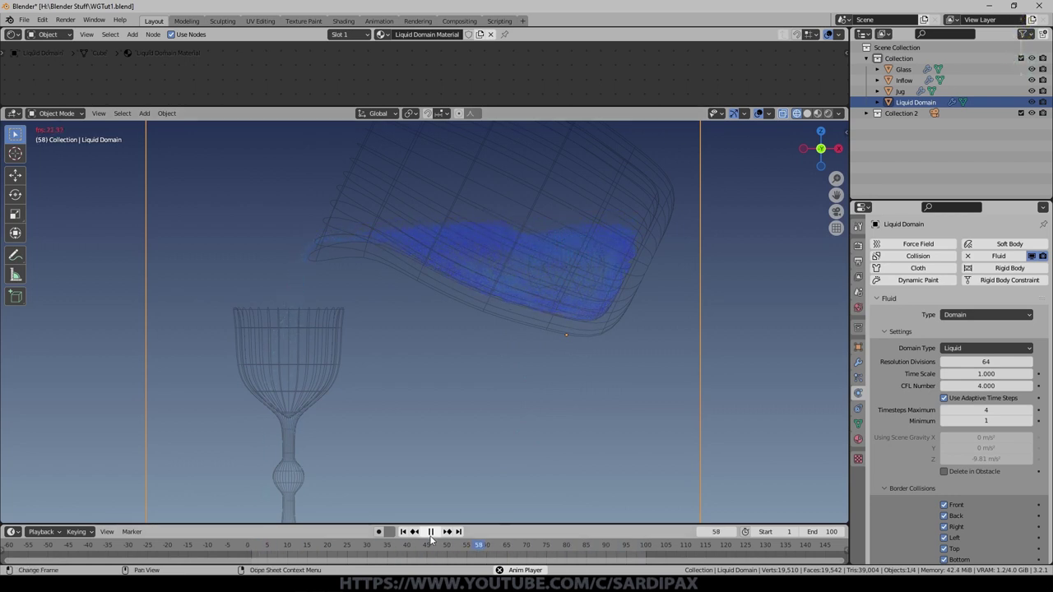
Step: Stop playback at frame 1 and reselect the goblet, framing it in the view
left_click(408, 540)
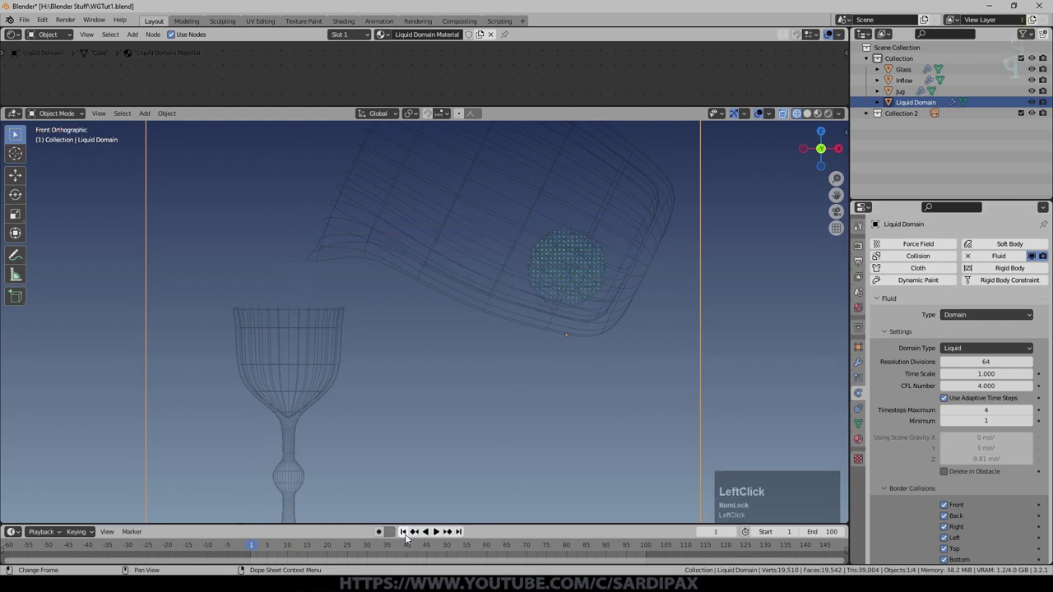
middle_click(439, 406)
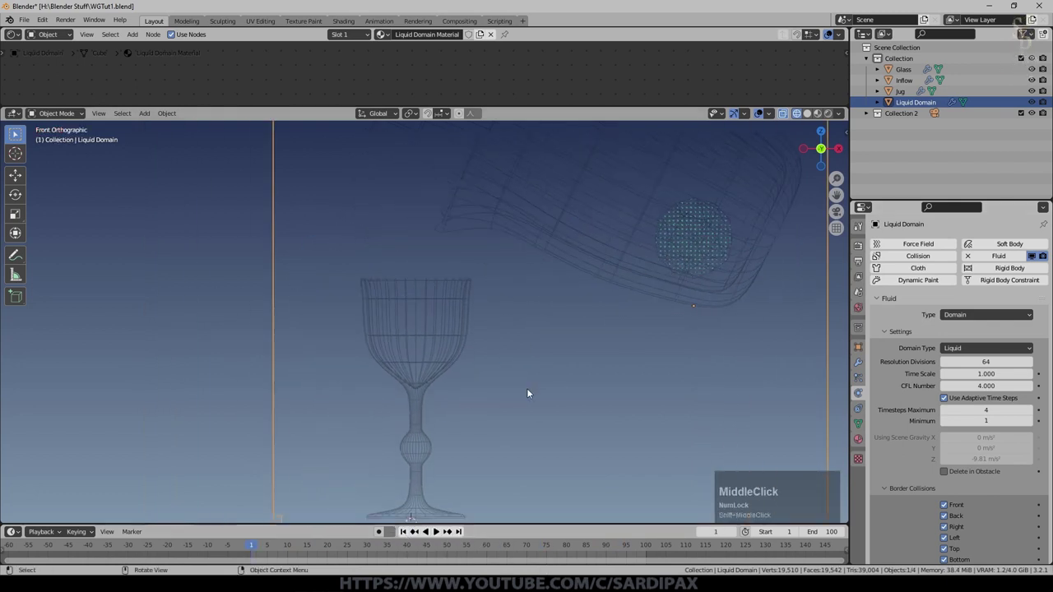
left_click(439, 357)
scroll("up", 3)
middle_click(463, 384)
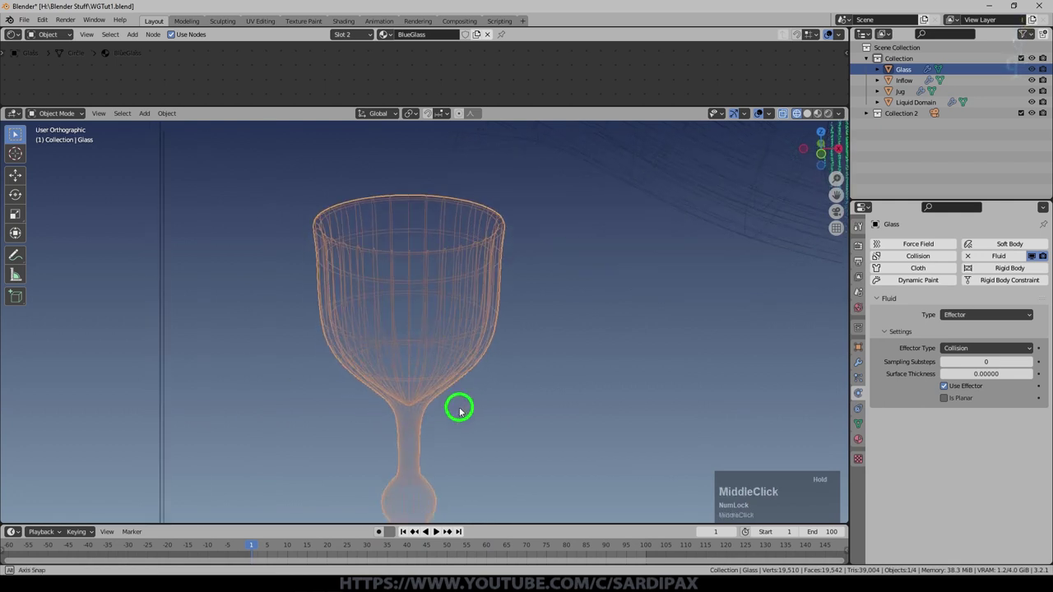
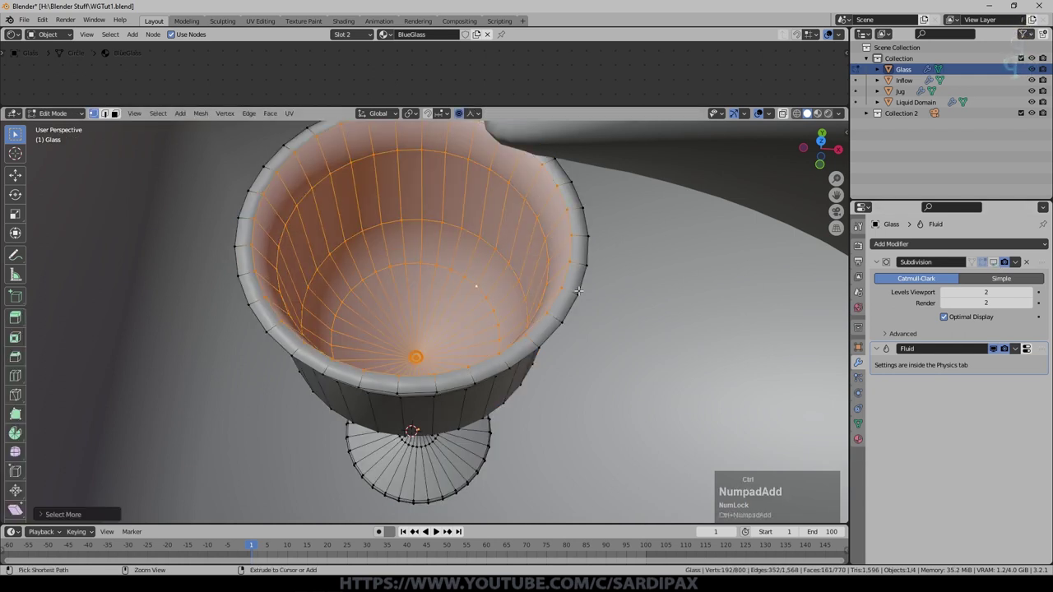
Step: In Edit Mode, scale the goblet's inner bowl faces inward horizontally and raise the inner bottom vertex along Z
scroll("down", 3)
key("s")
key("Escape")
key("s")
key("shift+z")
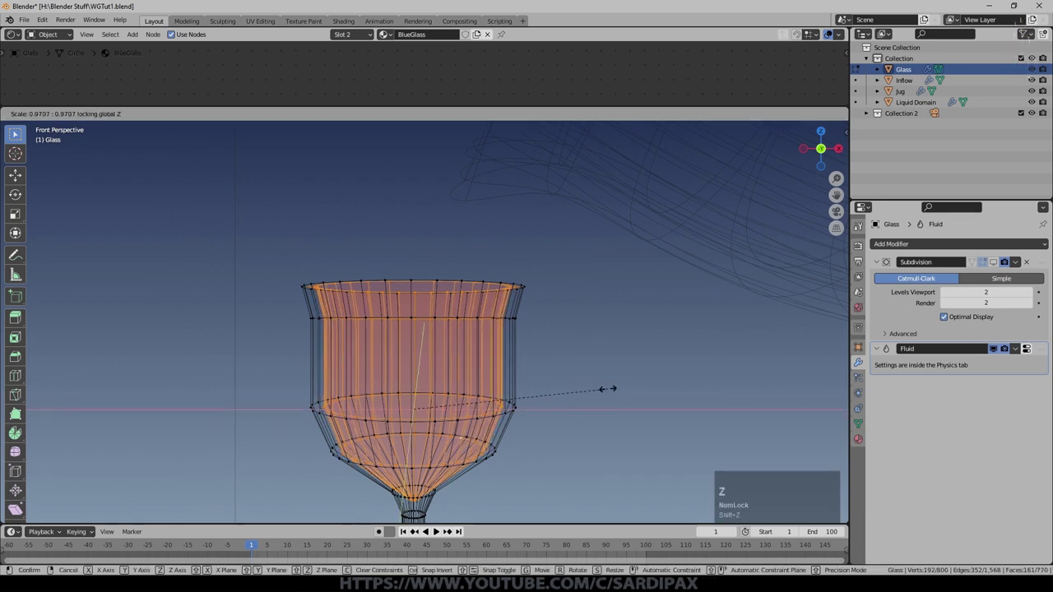
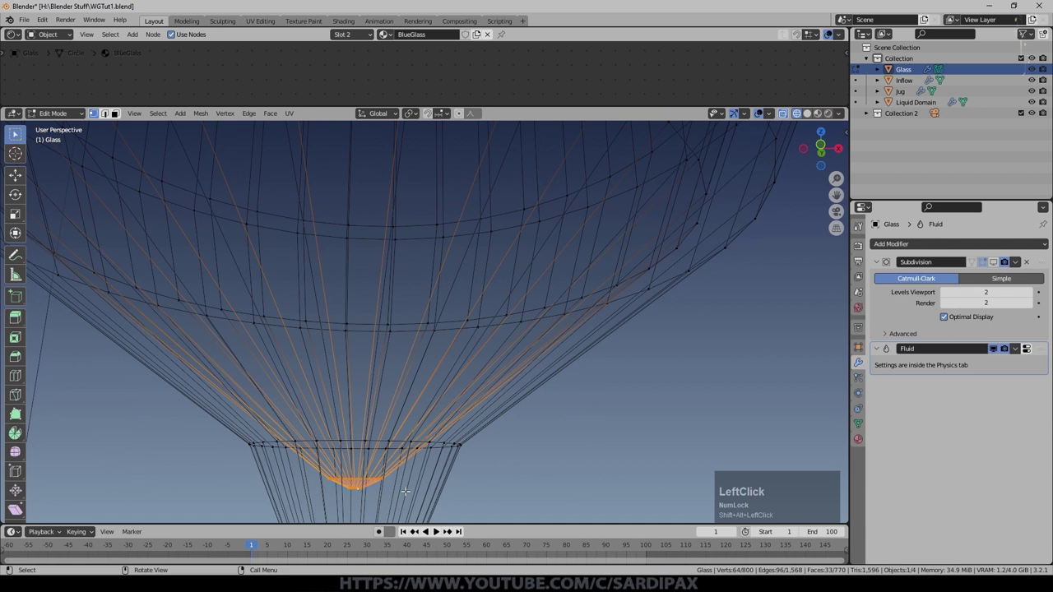
key("g")
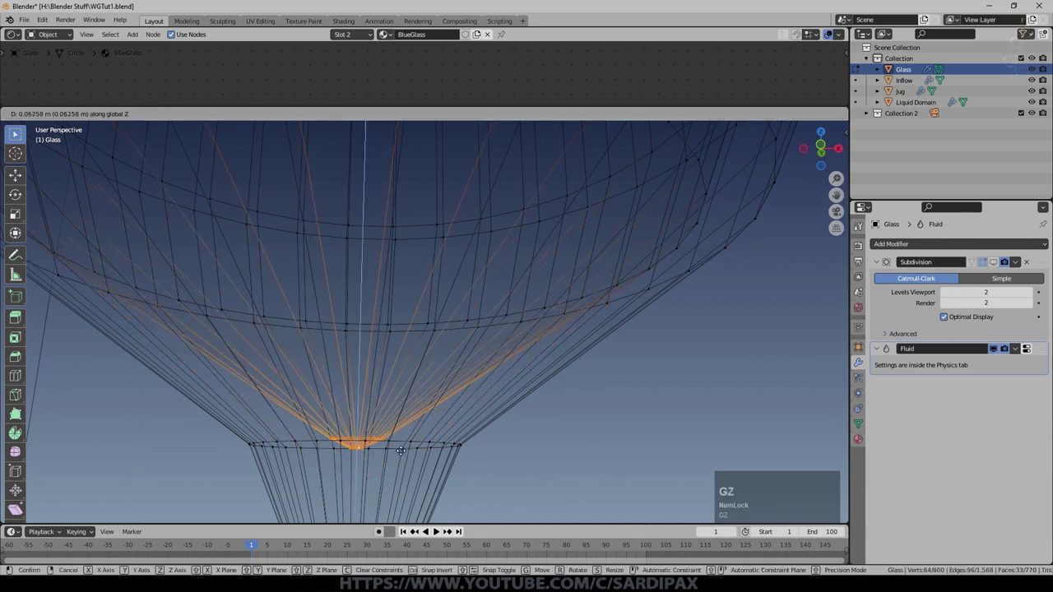
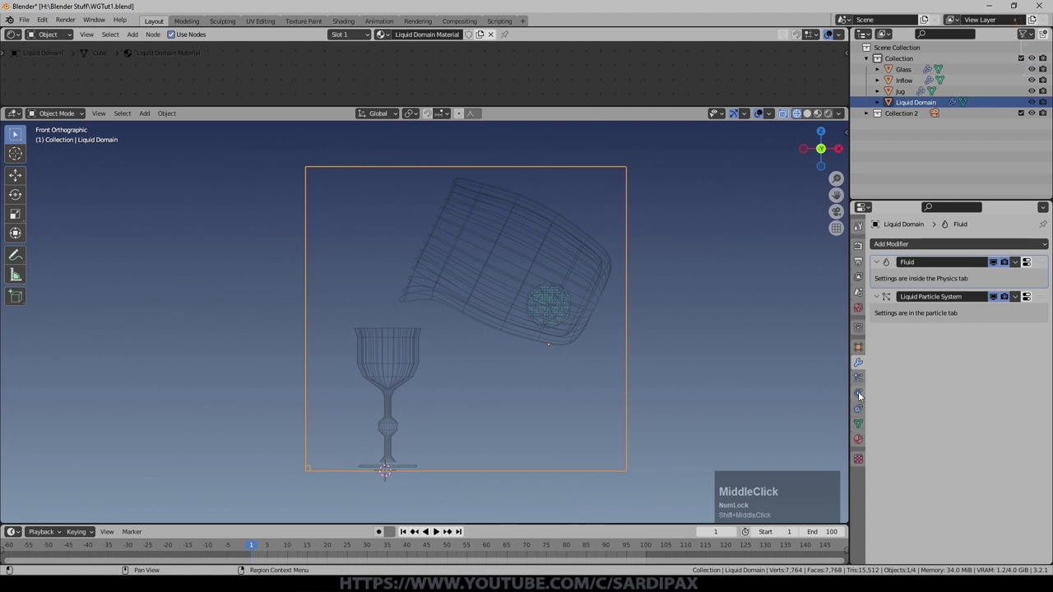
Step: Replay the 64-resolution simulation from the Liquid Domain and zoom in on the goblet as liquid pours in
left_click(861, 398)
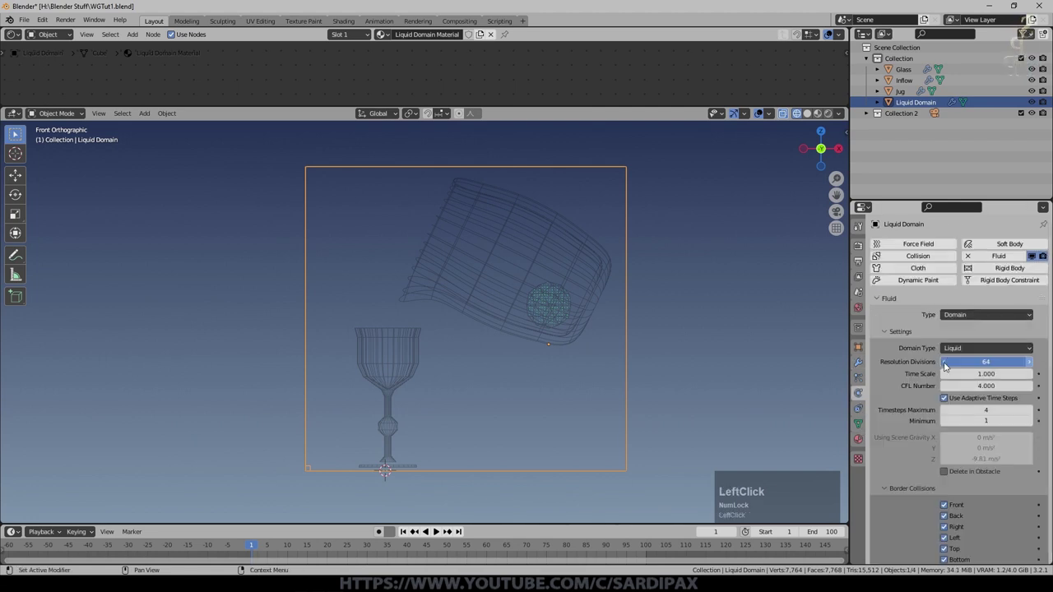
left_click(437, 536)
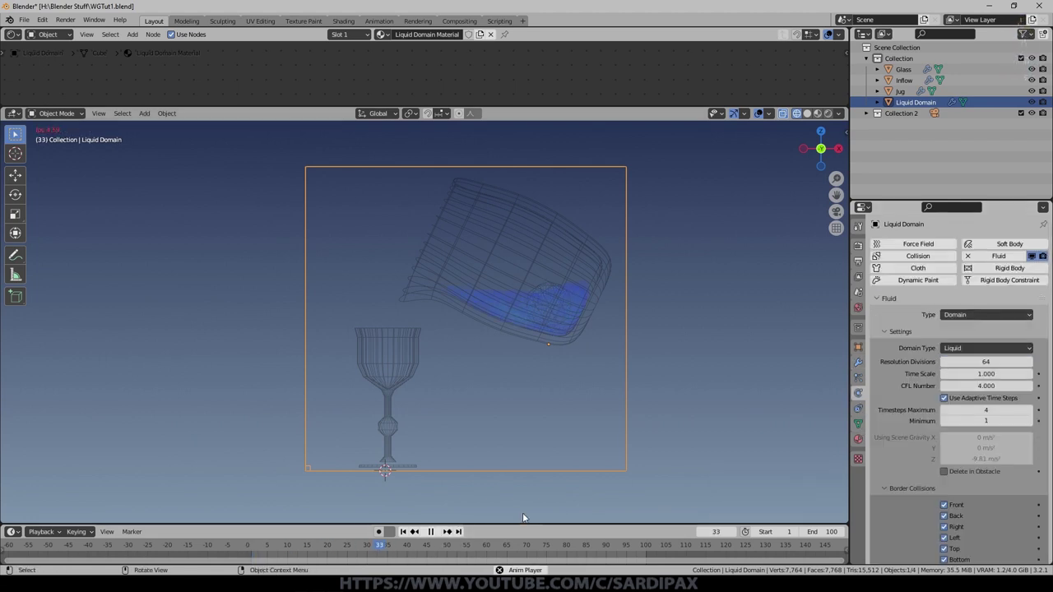
scroll("up", 3)
scroll("up", 3)
left_click_drag(501, 462, 535, 357)
scroll("up", 3)
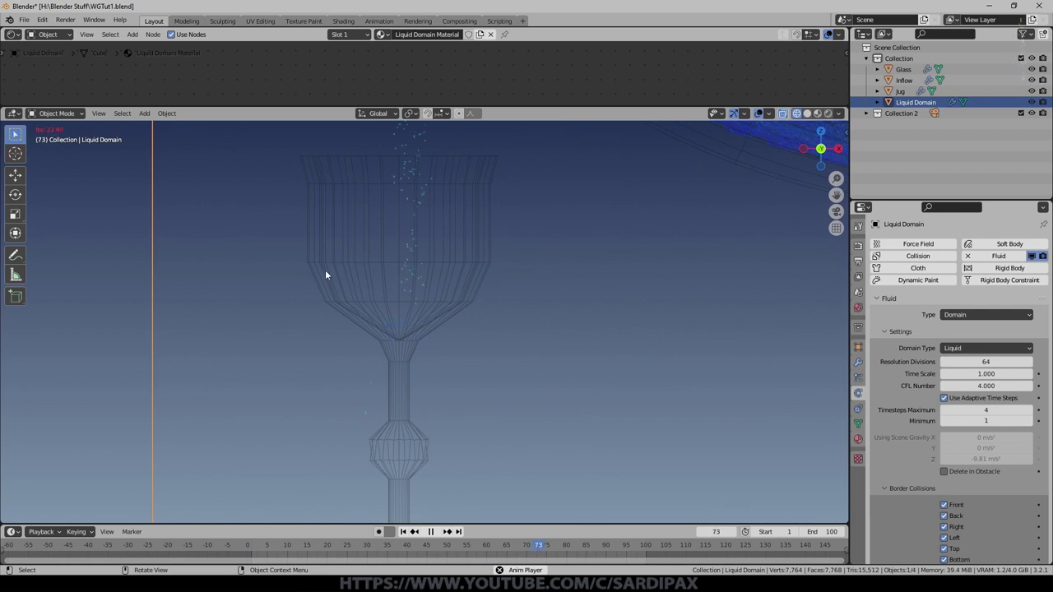
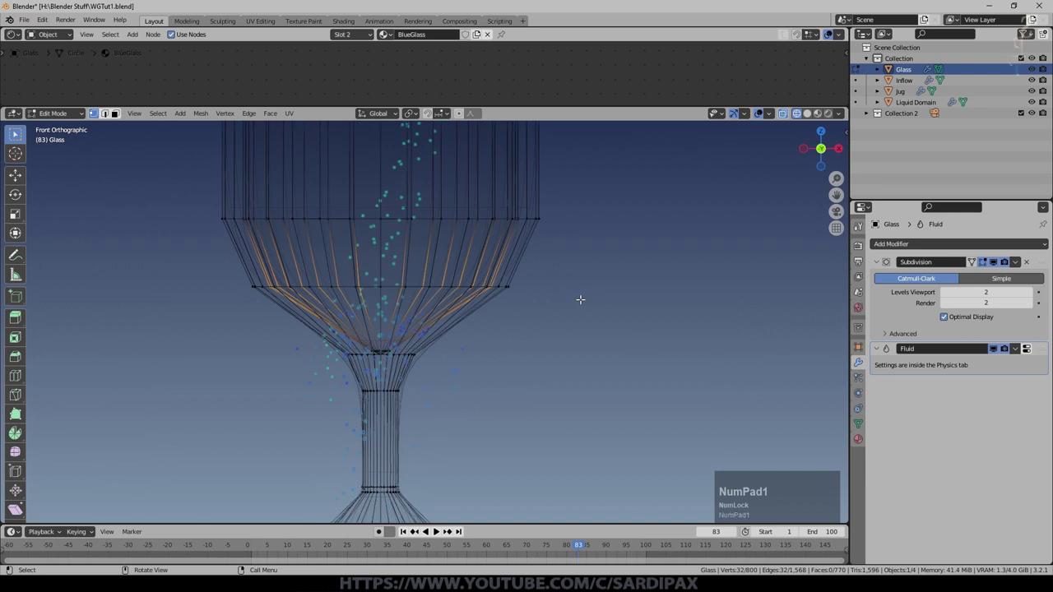
Step: Finish the goblet's inner-wall scale at about 0.98 and leave Edit Mode
key("s")
key("Tab")
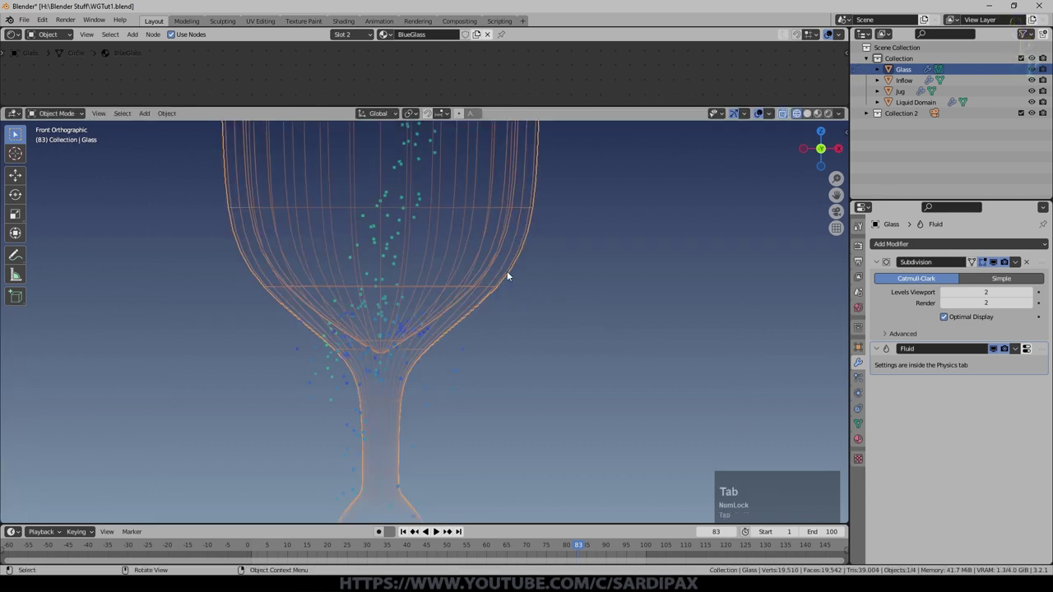
left_click(407, 534)
scroll("up", 3)
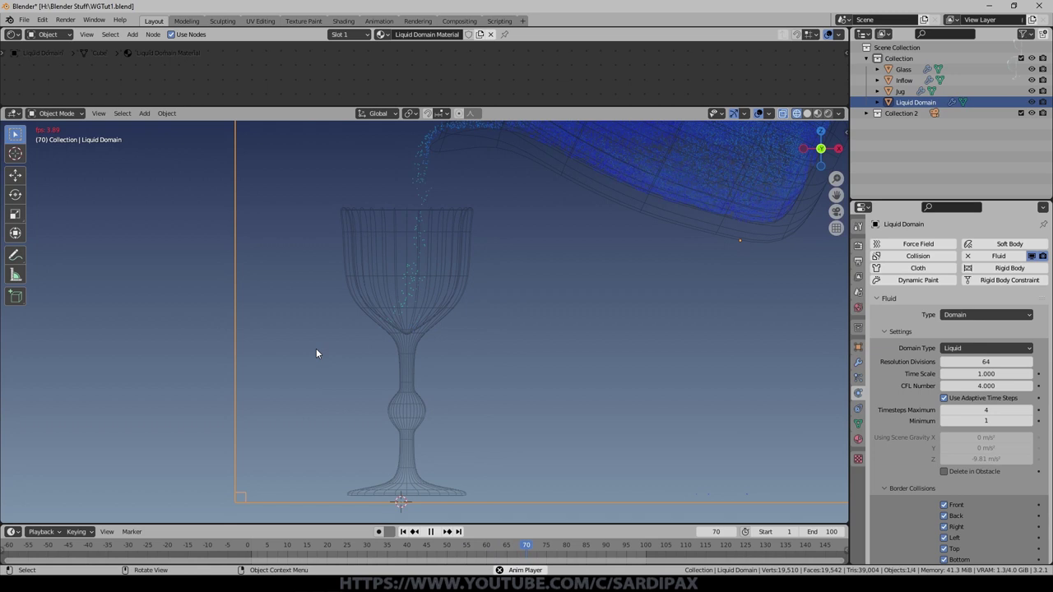
scroll("up", 3)
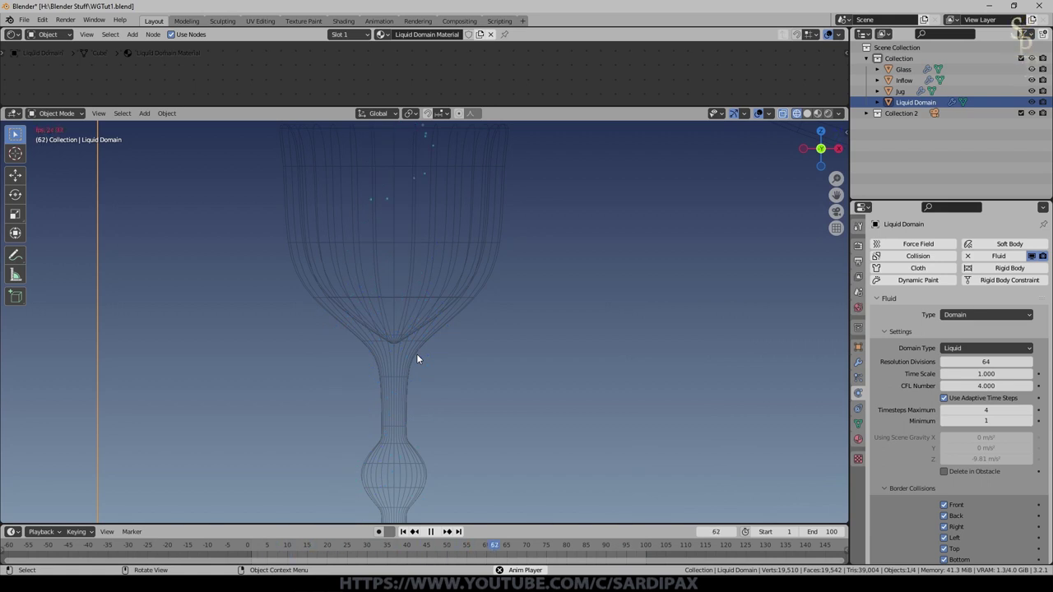
scroll("down", 3)
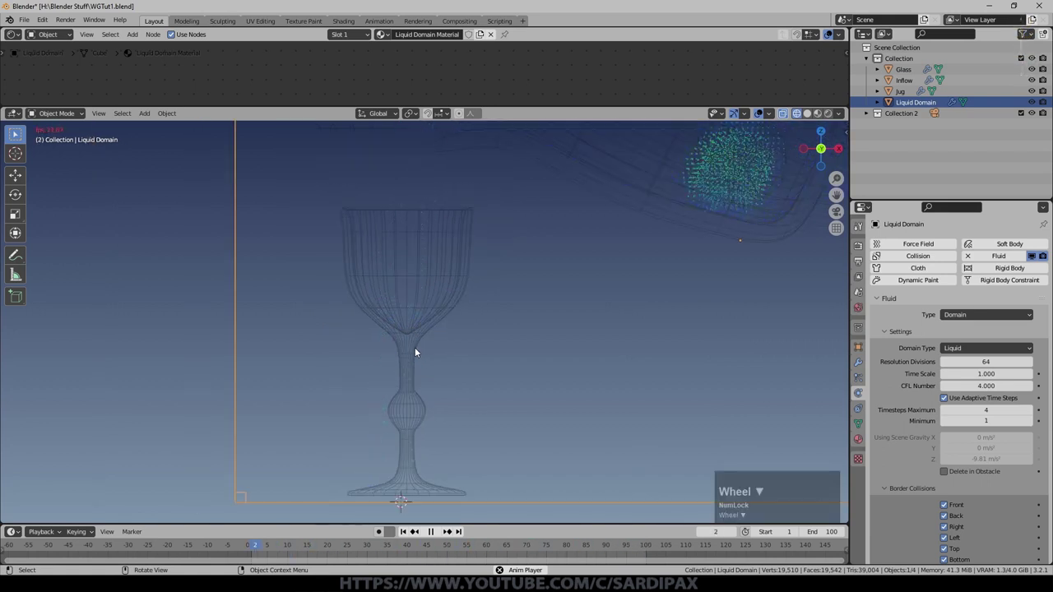
left_click(434, 539)
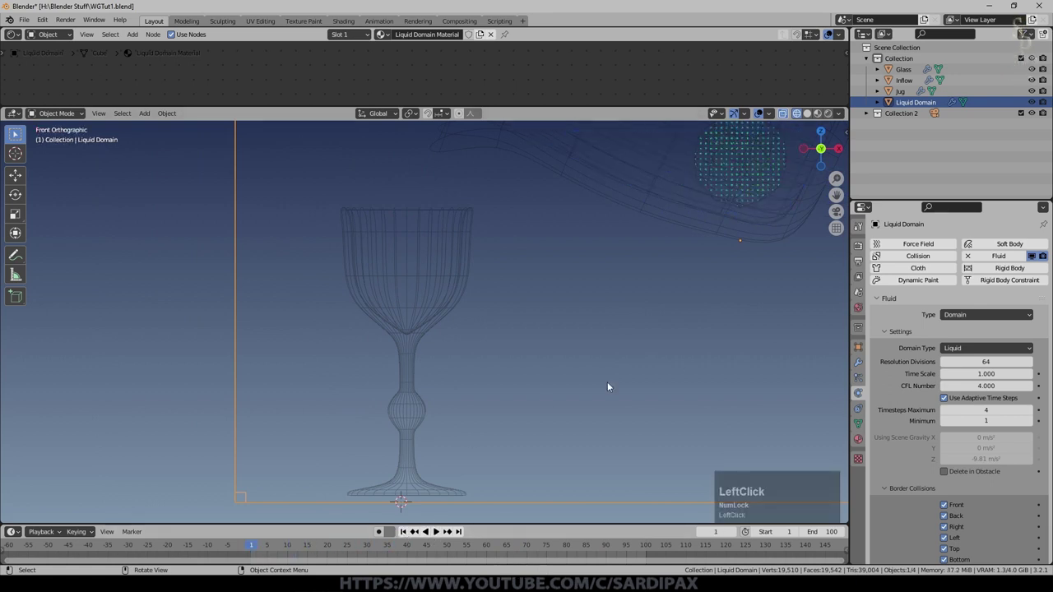
scroll("down", 3)
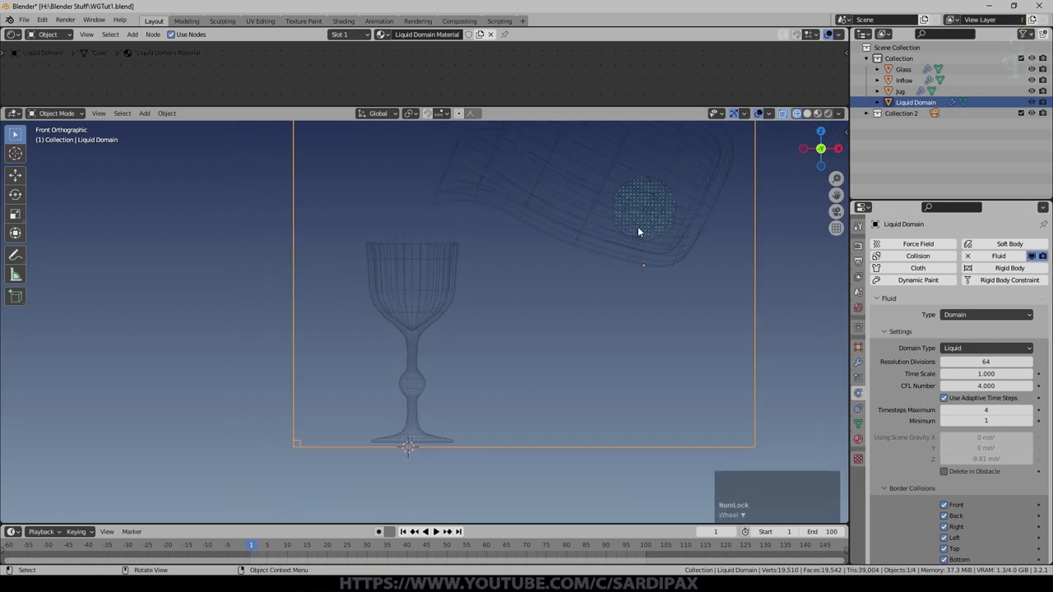
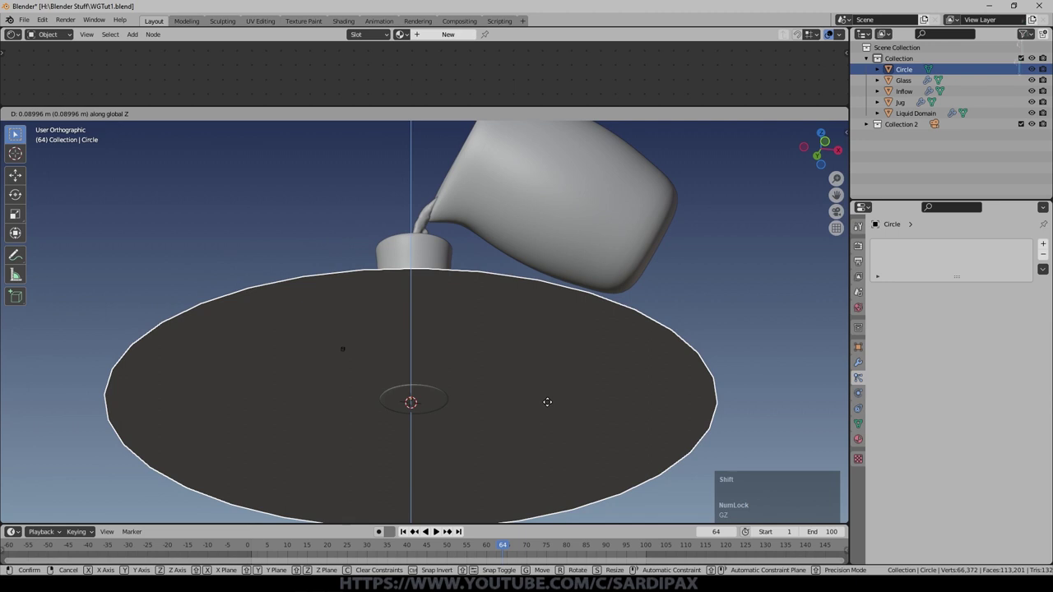
Step: Orbit and zoom out to view the new table disc beneath the goblet and jug
scroll("down", 3)
middle_click(367, 203)
middle_click(379, 223)
scroll("down", 3)
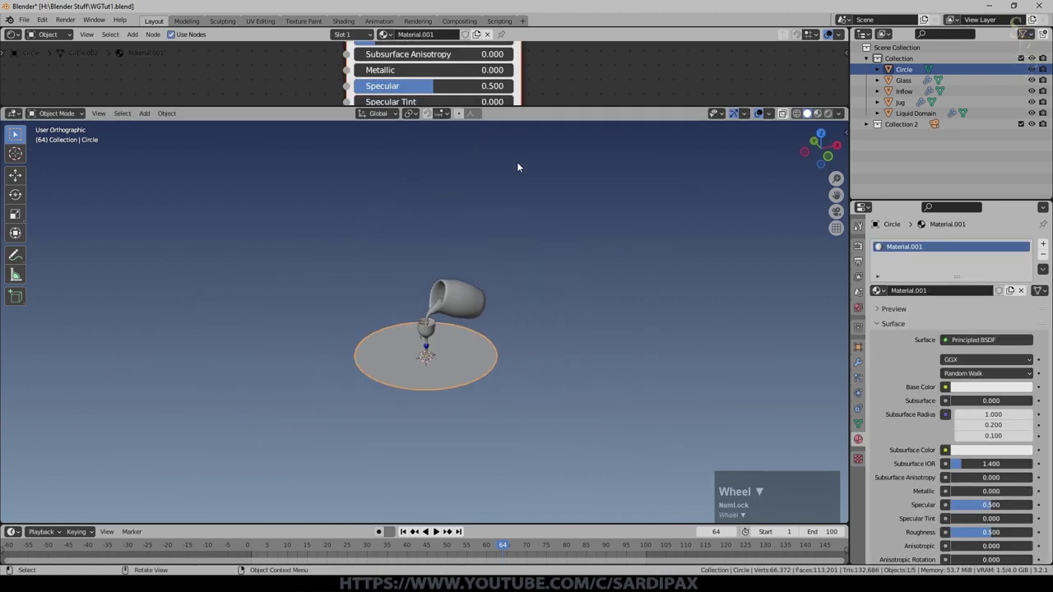
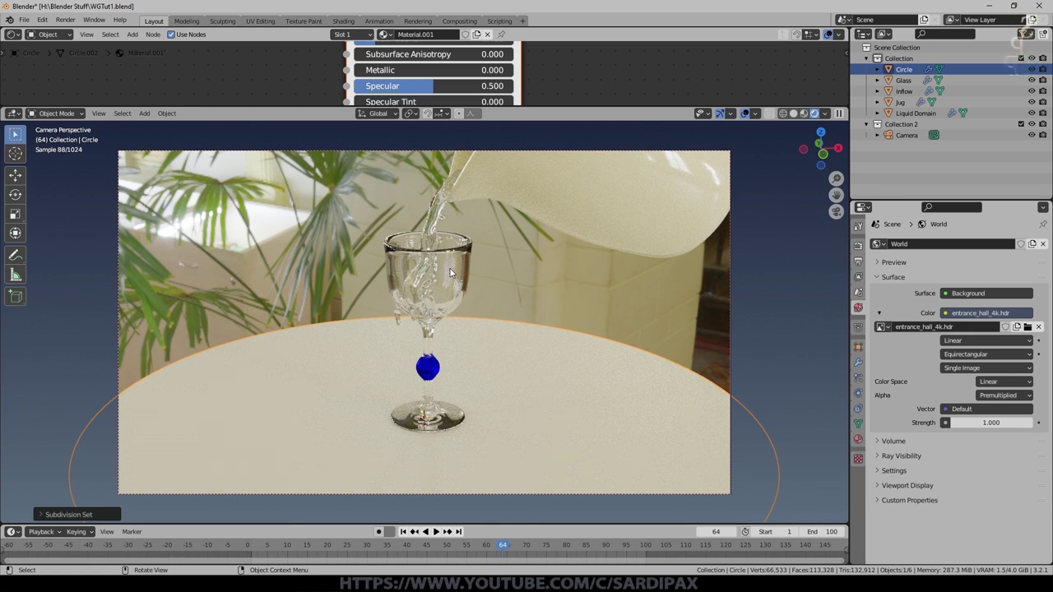
Step: Zoom in on the rendered preview of the goblet and red liquid stream
scroll("up", 3)
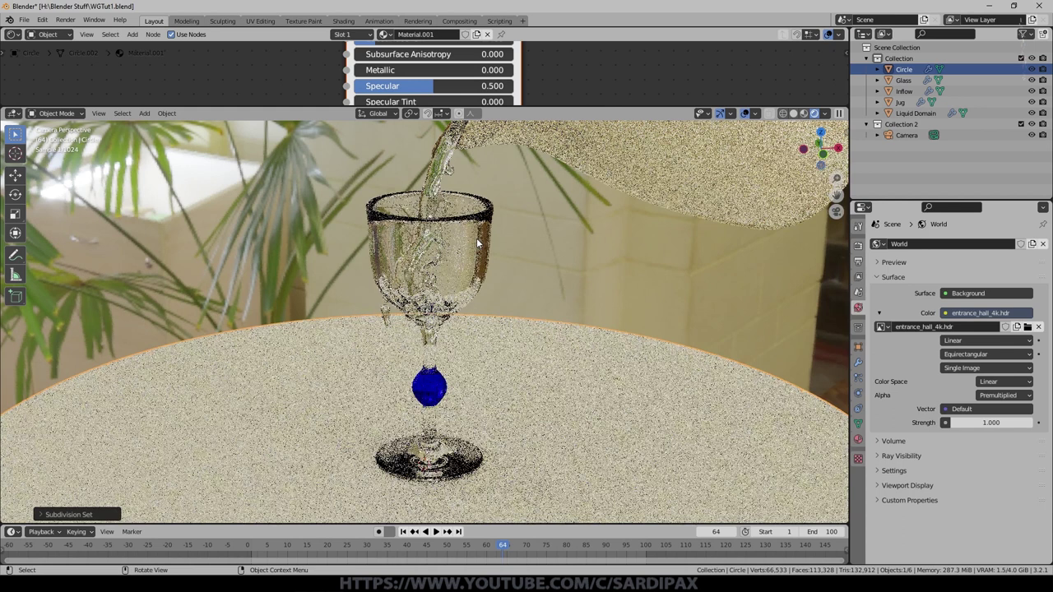
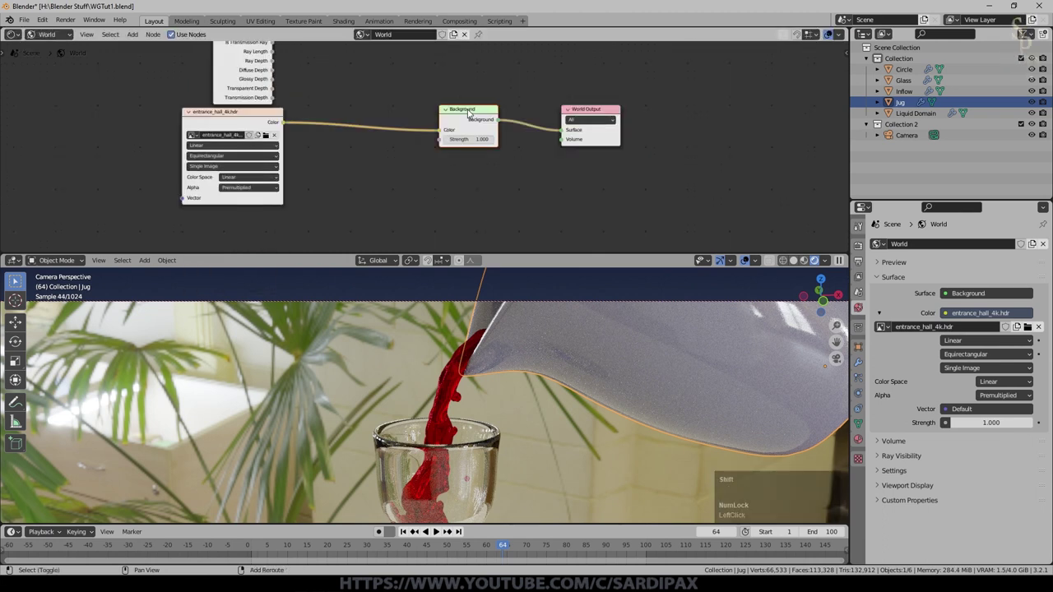
Step: Add a second black Background node and a Mix Shader from the shader node list
left_click(465, 105)
left_click(505, 177)
middle_click(124, 45)
left_click(139, 40)
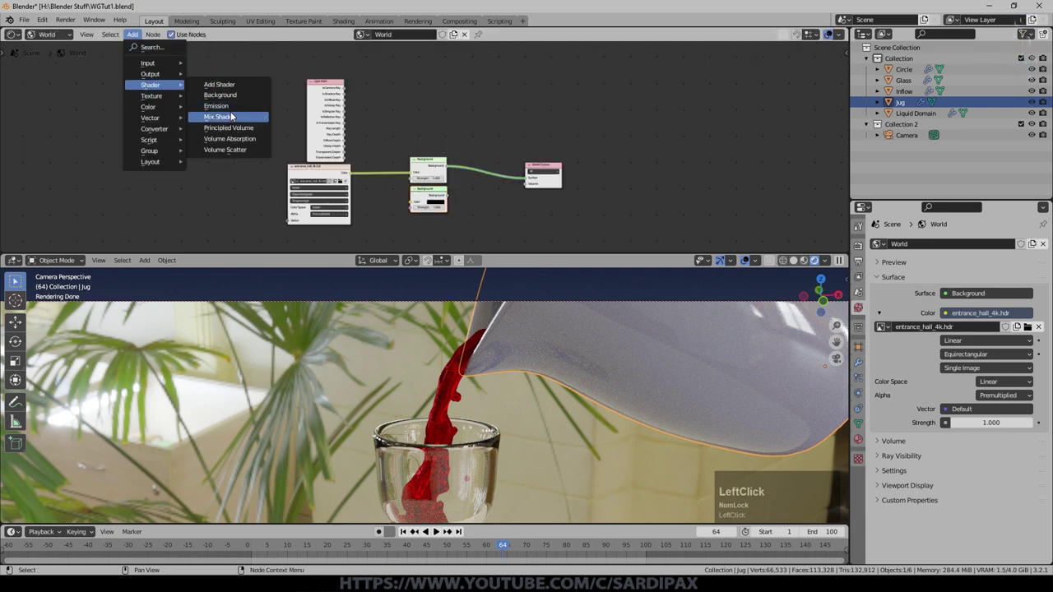
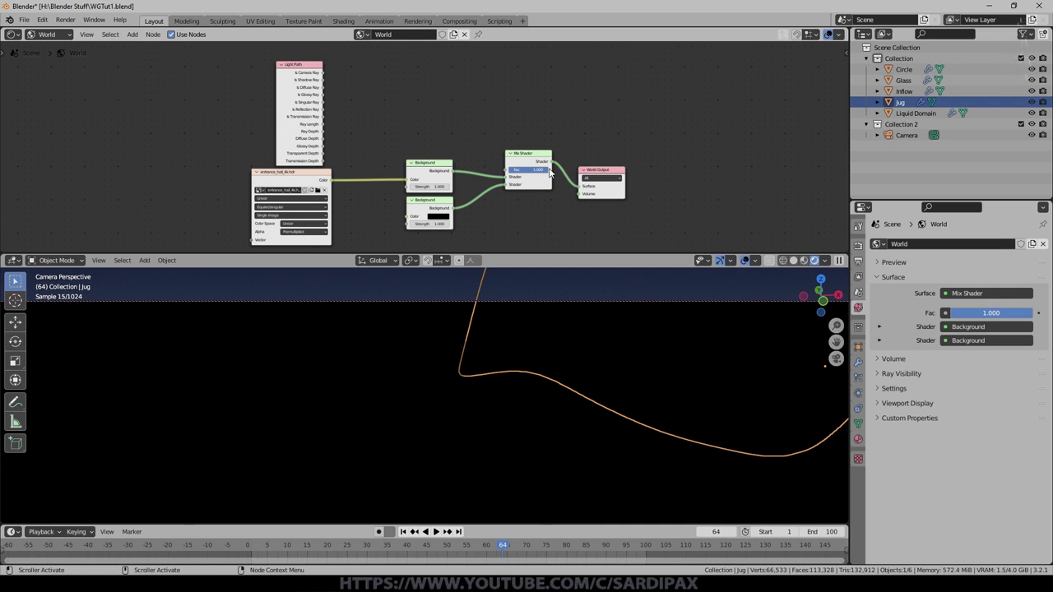
scroll("up", 3)
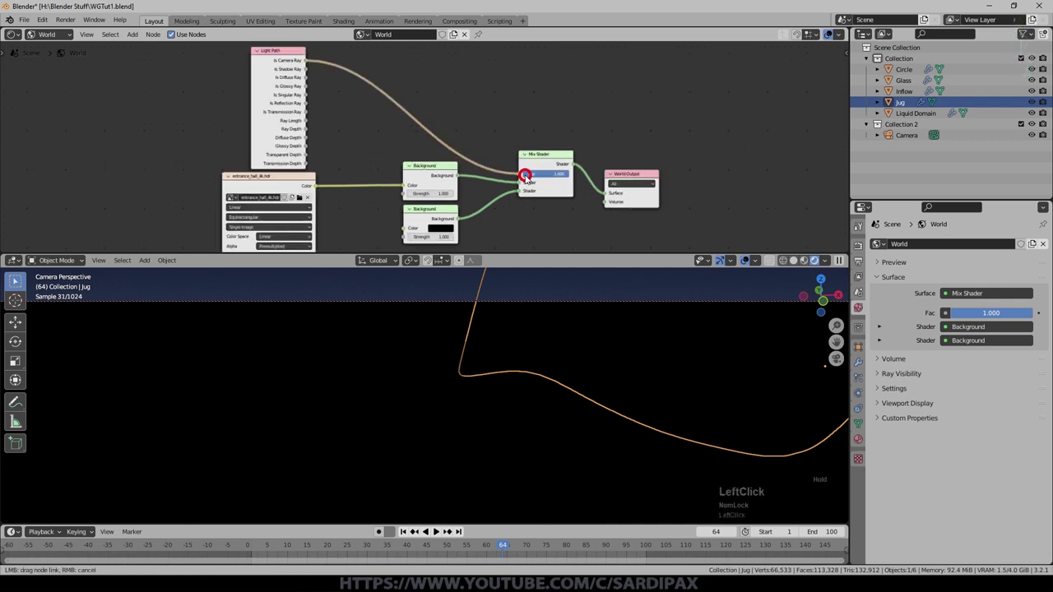
scroll("down", 3)
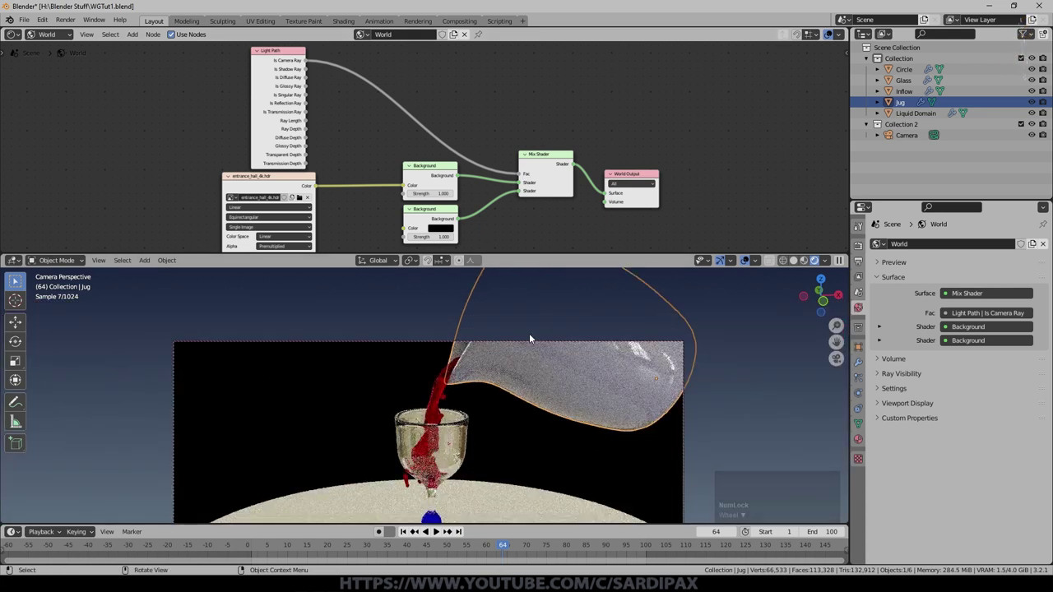
Step: Bring the world node layout into view and add the Add math node for the ray-type blend
middle_click(510, 435)
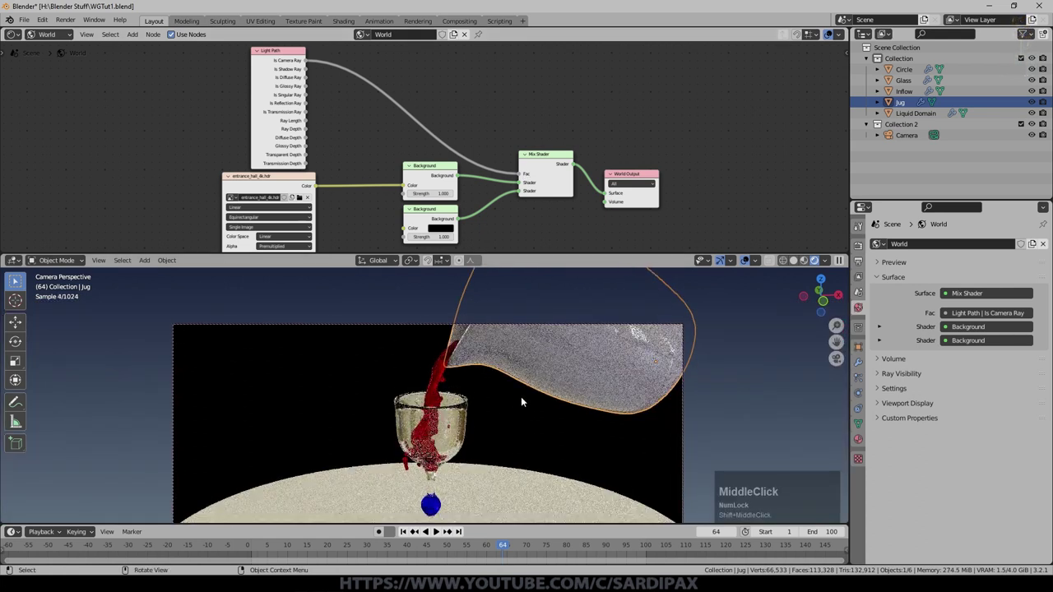
middle_click(488, 388)
scroll("up", 3)
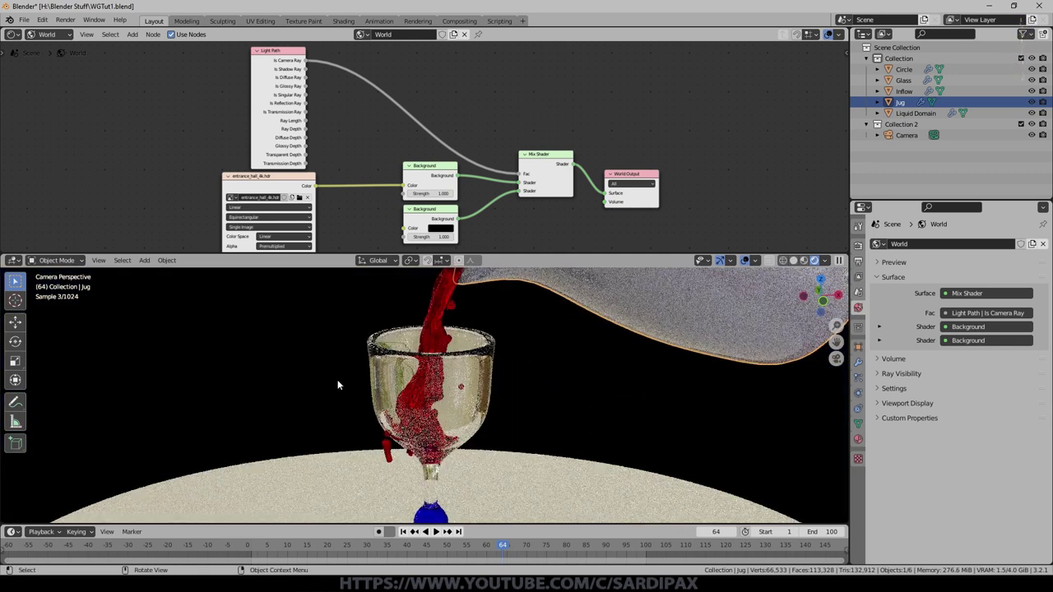
scroll("up", 3)
middle_click(546, 363)
middle_click(548, 373)
left_click(539, 369)
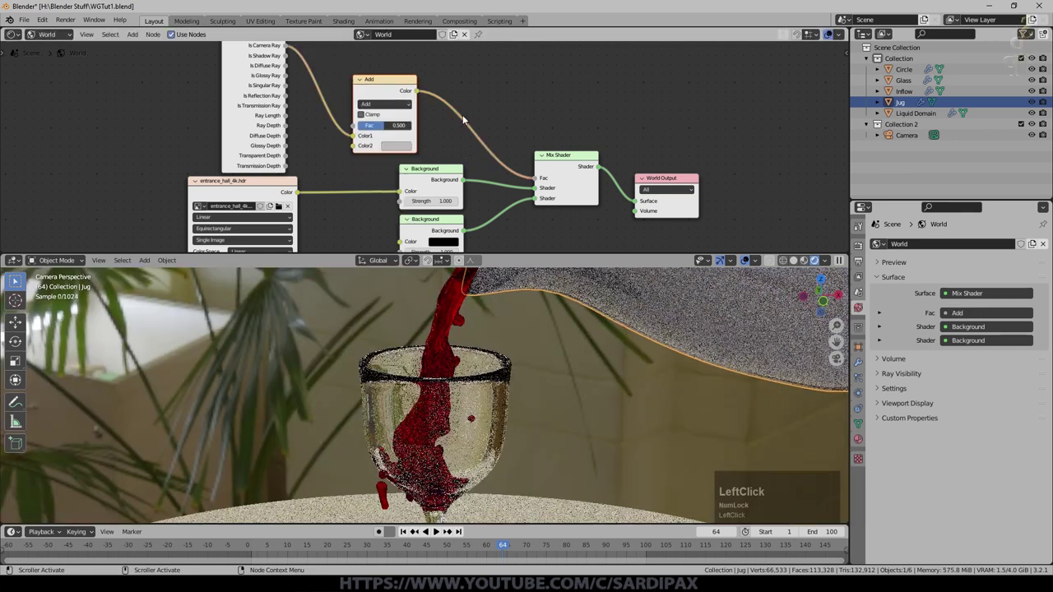
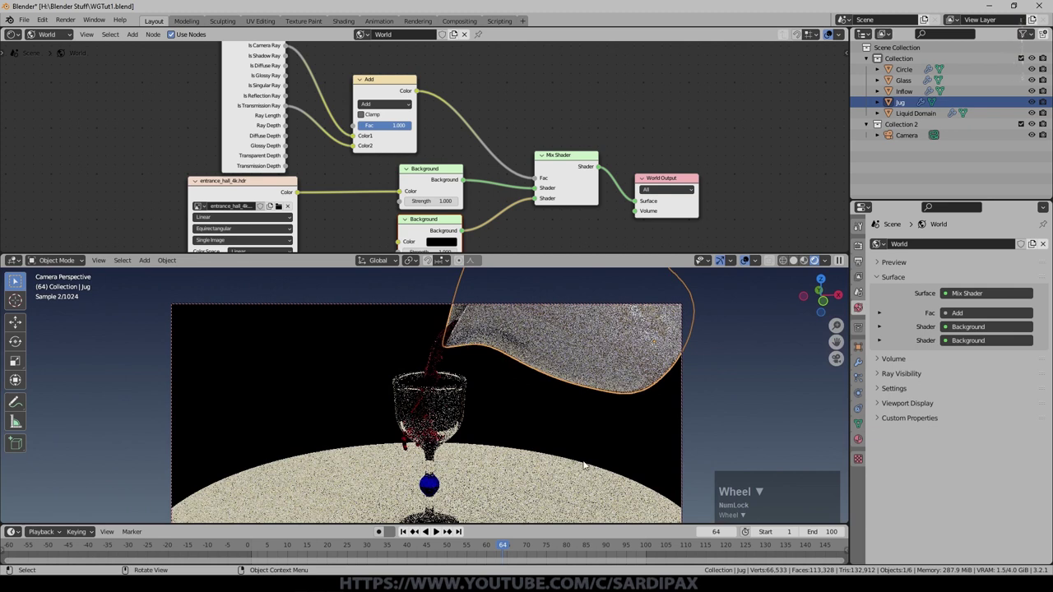
Step: Wire Is Camera Ray and Is Transmission Ray into the Add node driving the Mix Shader Fac
scroll("down", 3)
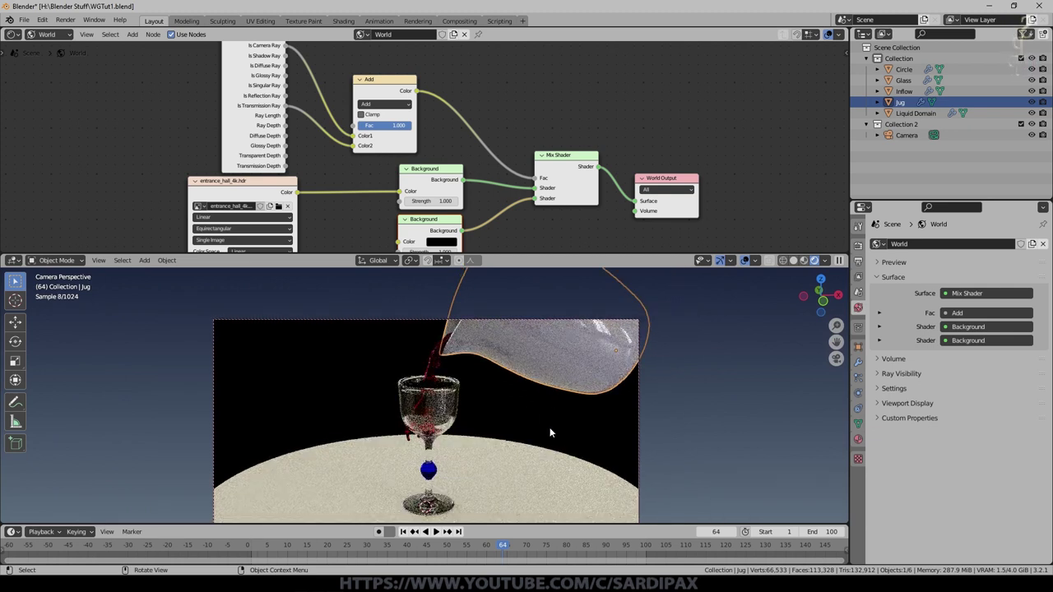
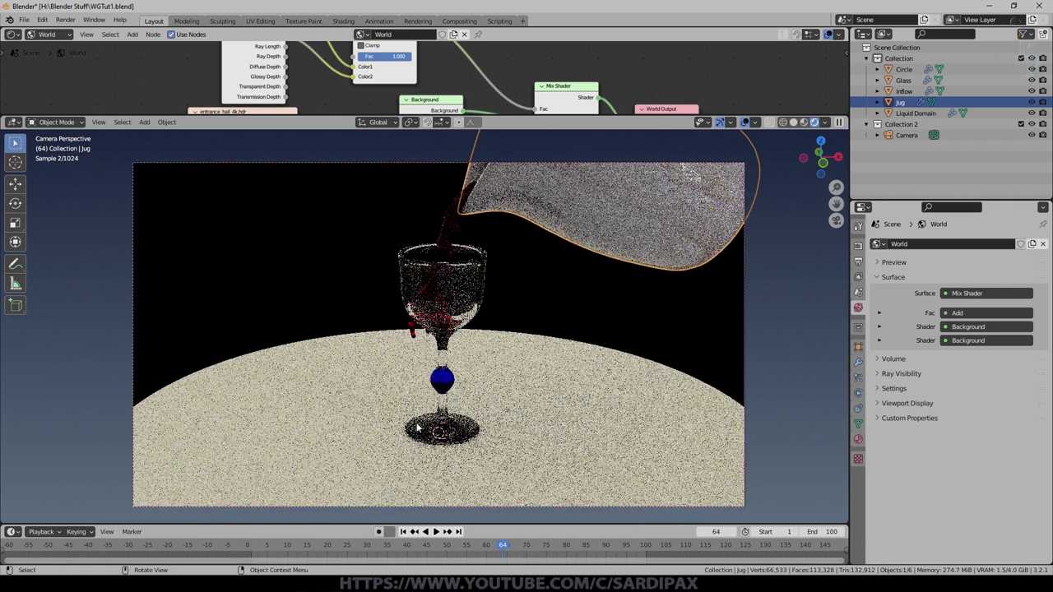
Step: Show the View Layer passes with Combined and Z enabled beside the enlarged preview
middle_click(864, 255)
left_click(861, 259)
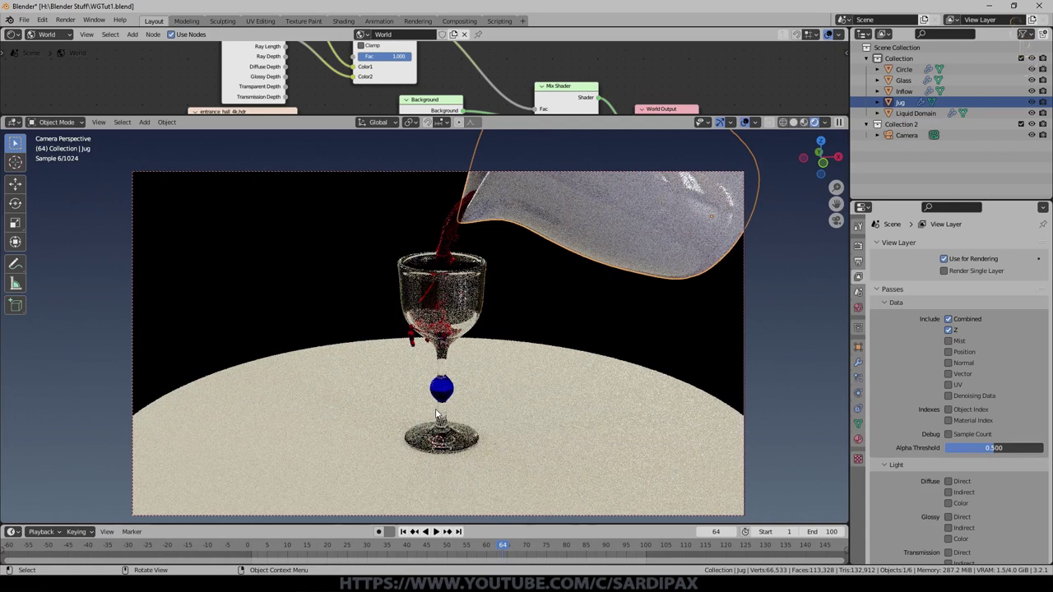
Step: Set Light Paths max bounces: Total 24, Transmission 24, Volume 1
scroll("down", 3)
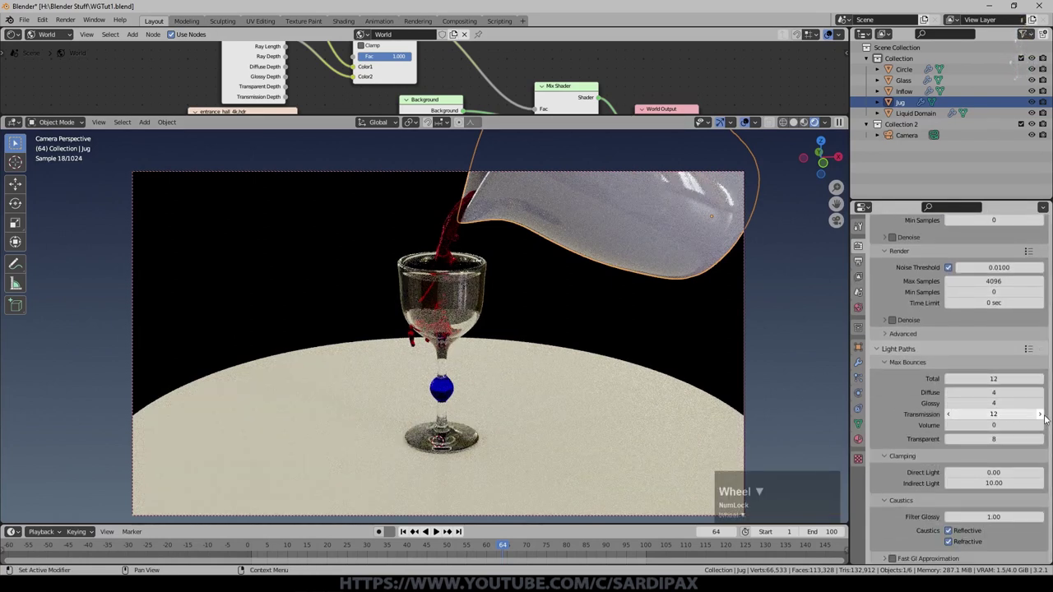
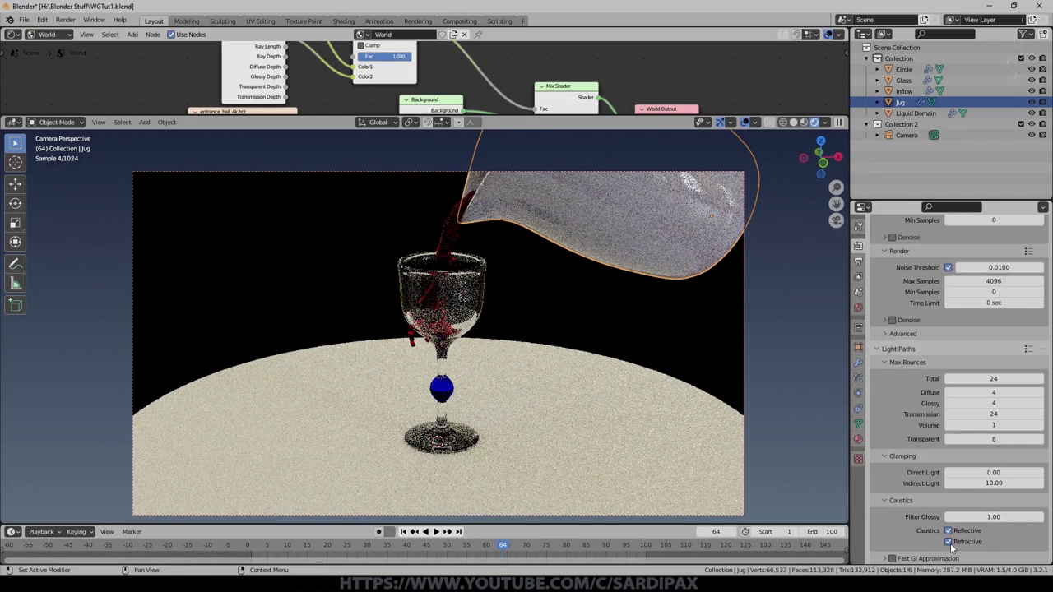
left_click(952, 541)
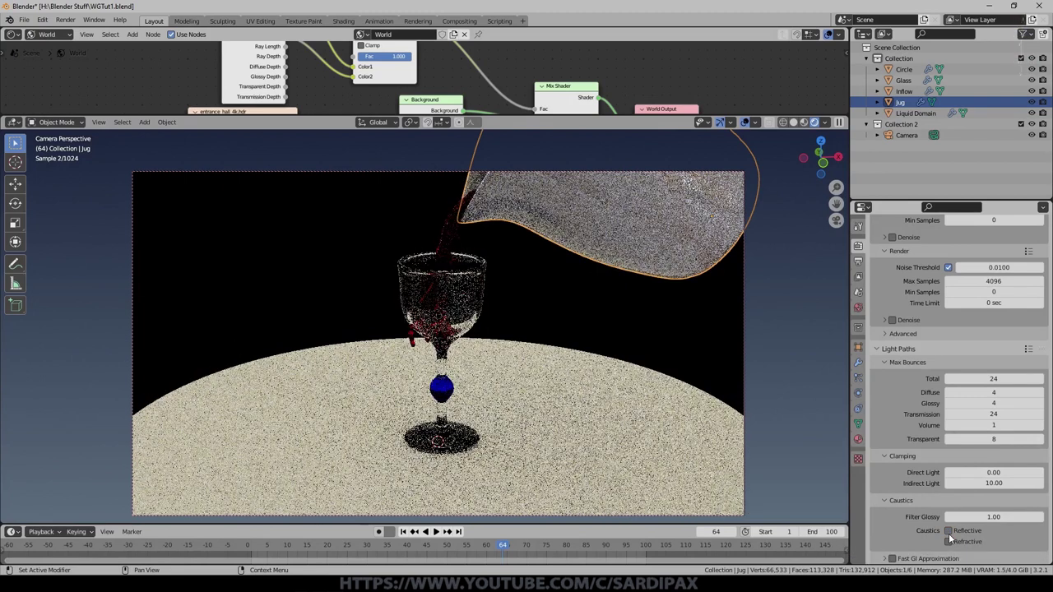
left_click(949, 539)
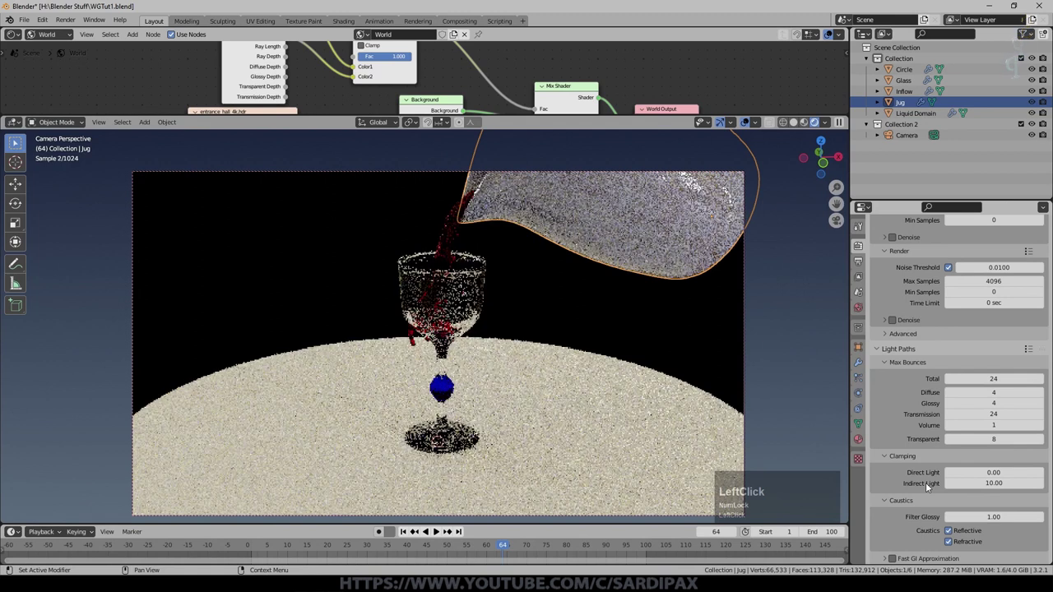
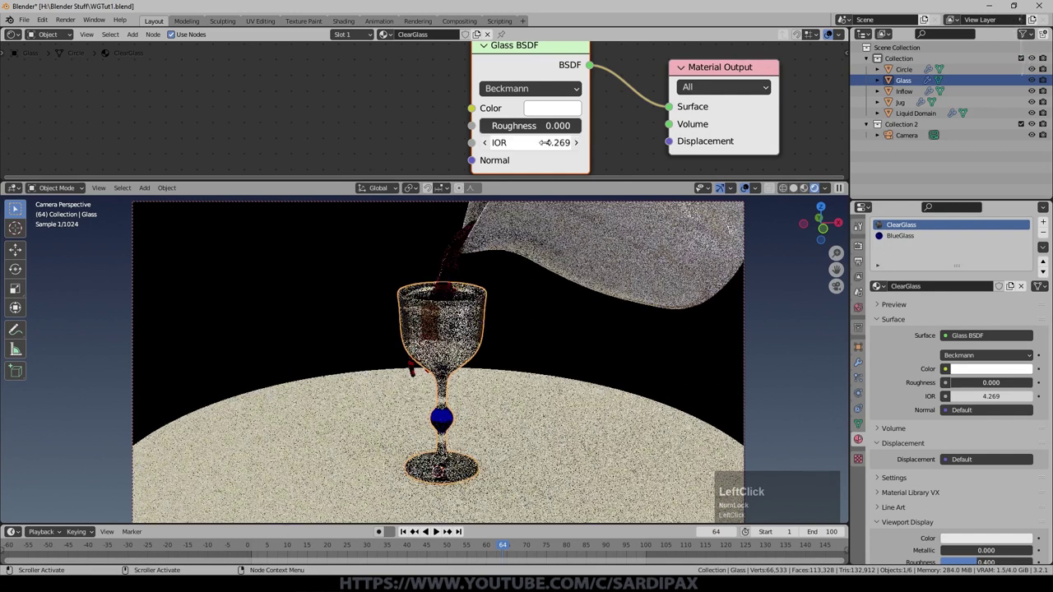
Step: Adjust the ClearGlass BSDF IOR to 1.5 with GGX distribution
key("KP_1")
Step: Lower the Cycles final render Max Samples for the pouring-liquid frame
left_click(536, 92)
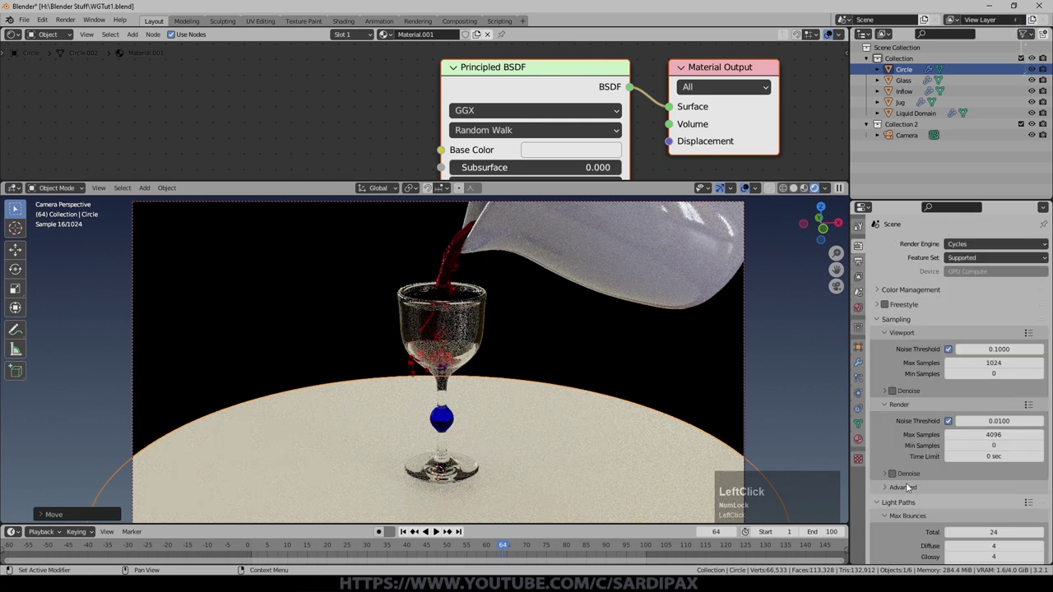
left_click(896, 485)
key("KP_2")
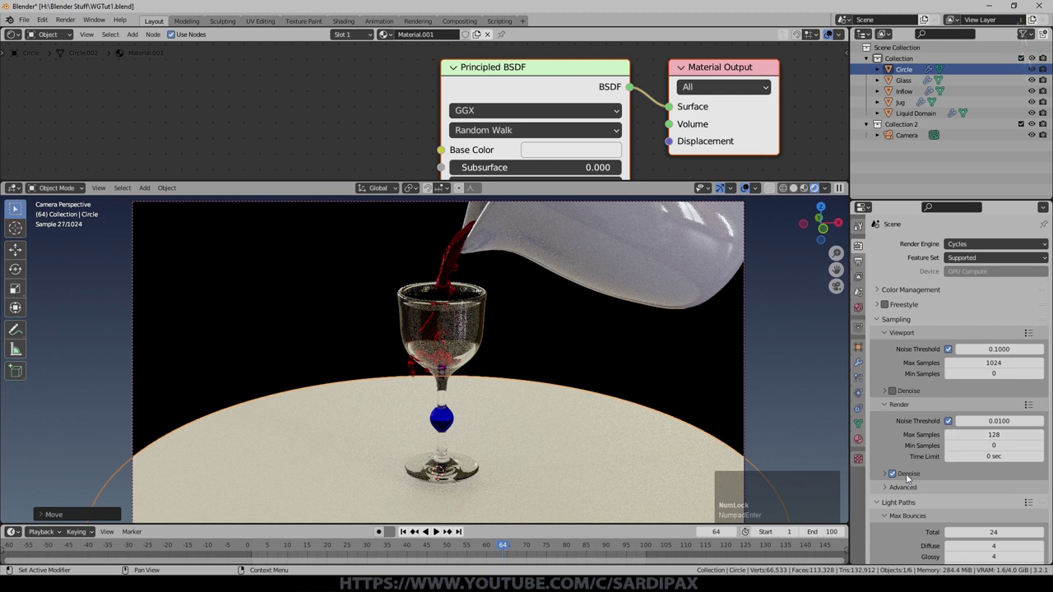